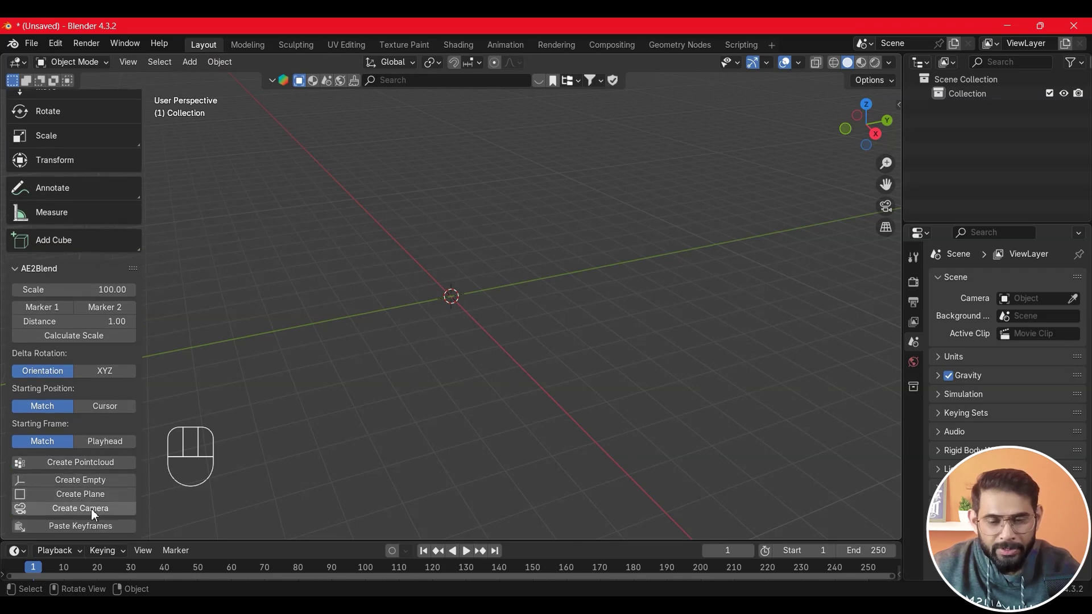
Create the Plane_Transform object from the pasted tracking data via the AE2Blend panel
drag(98, 505, 341, 467)
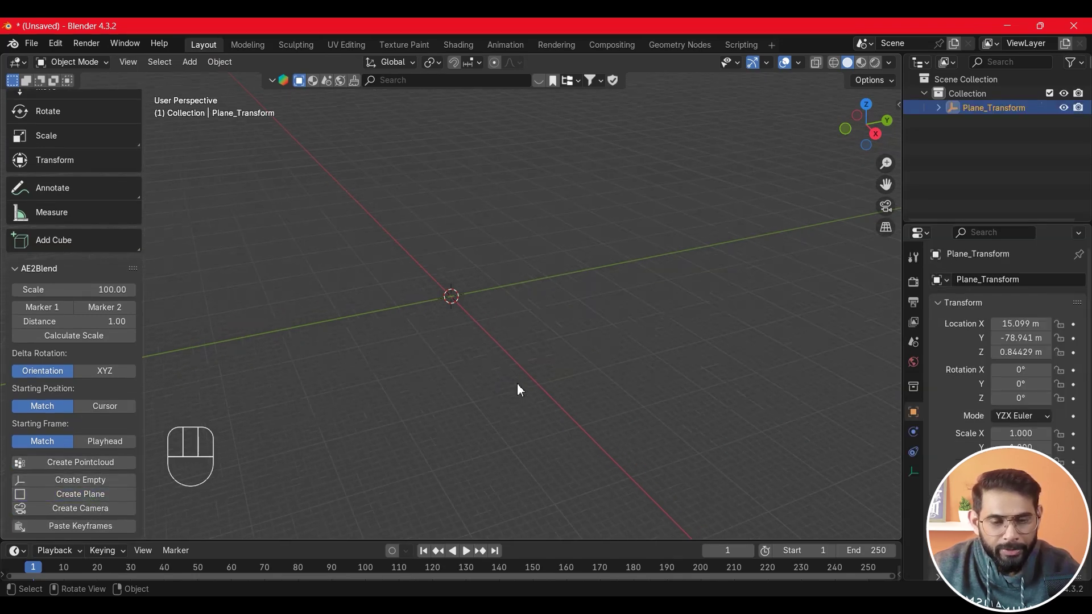
click(229, 334)
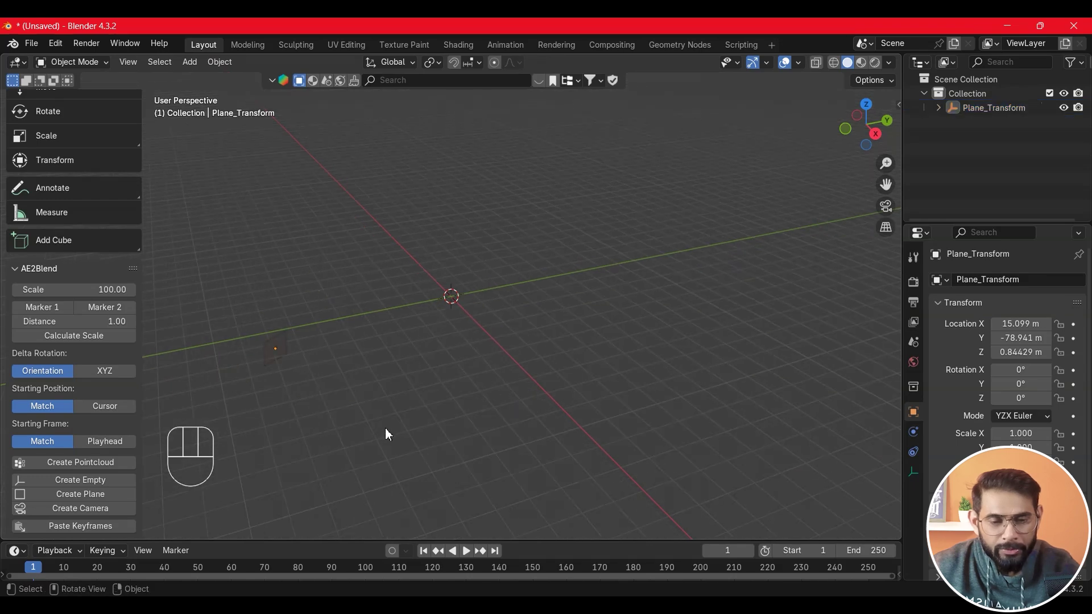
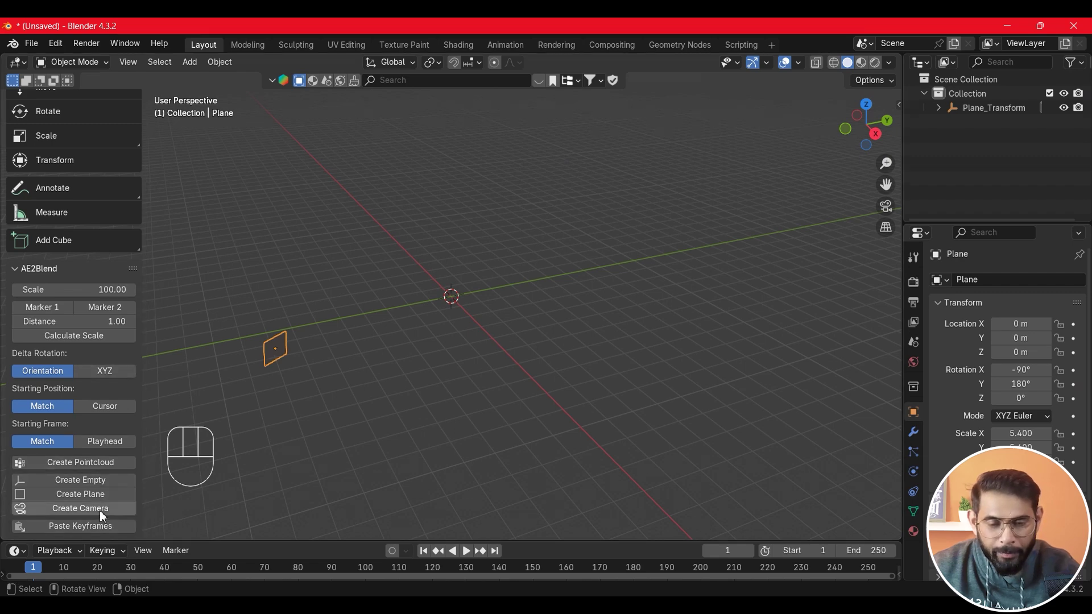
Create the keyframed Camera_Transform from the track data and look through it
click(107, 516)
click(893, 215)
click(427, 559)
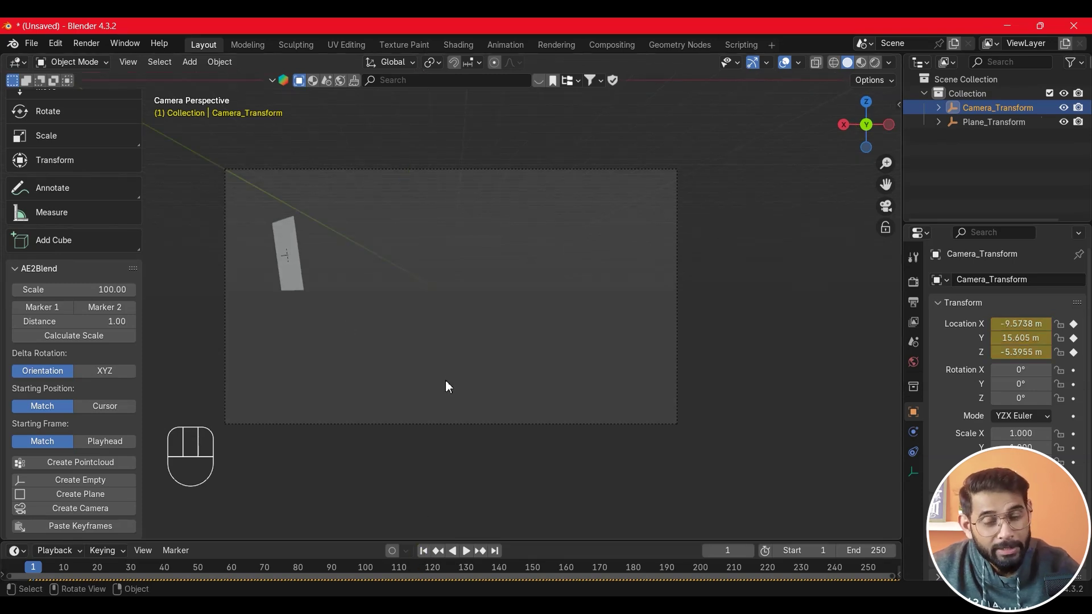
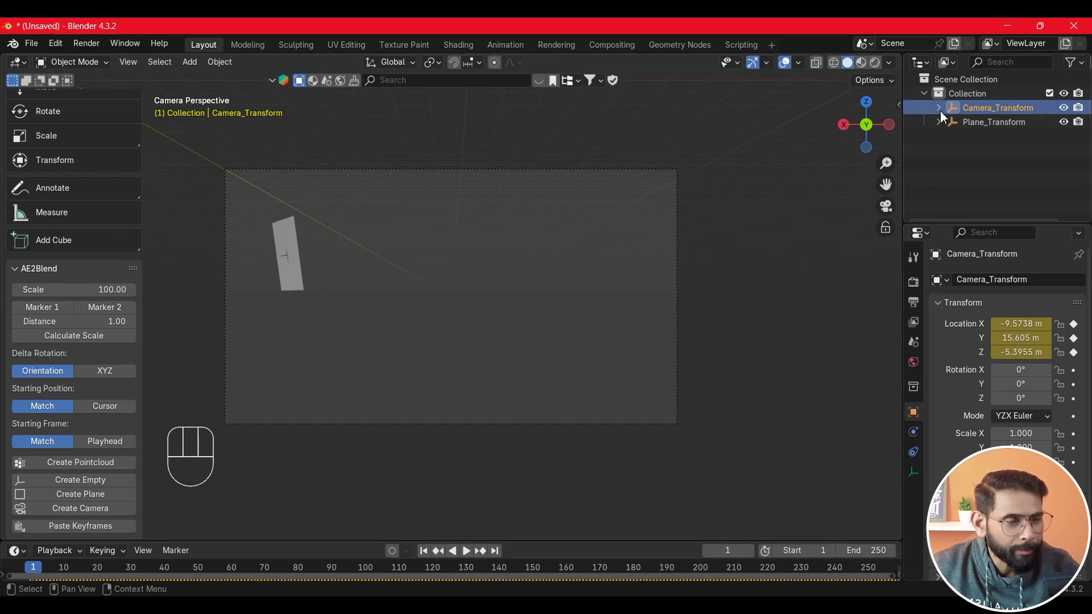
Select the camera object inside Camera_Transform in the Outliner
click(944, 116)
click(953, 140)
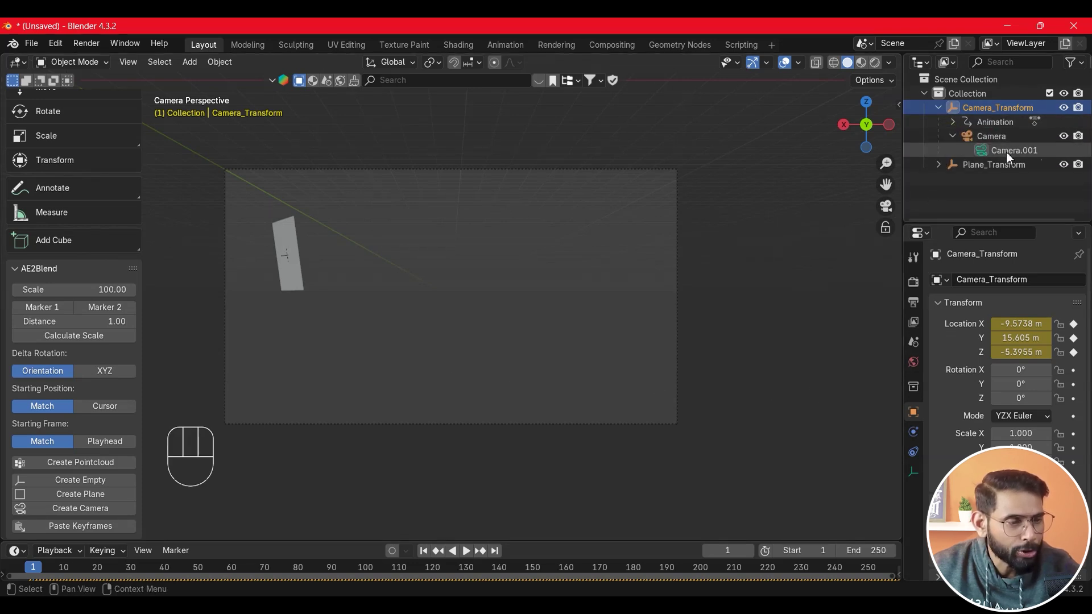
click(1013, 157)
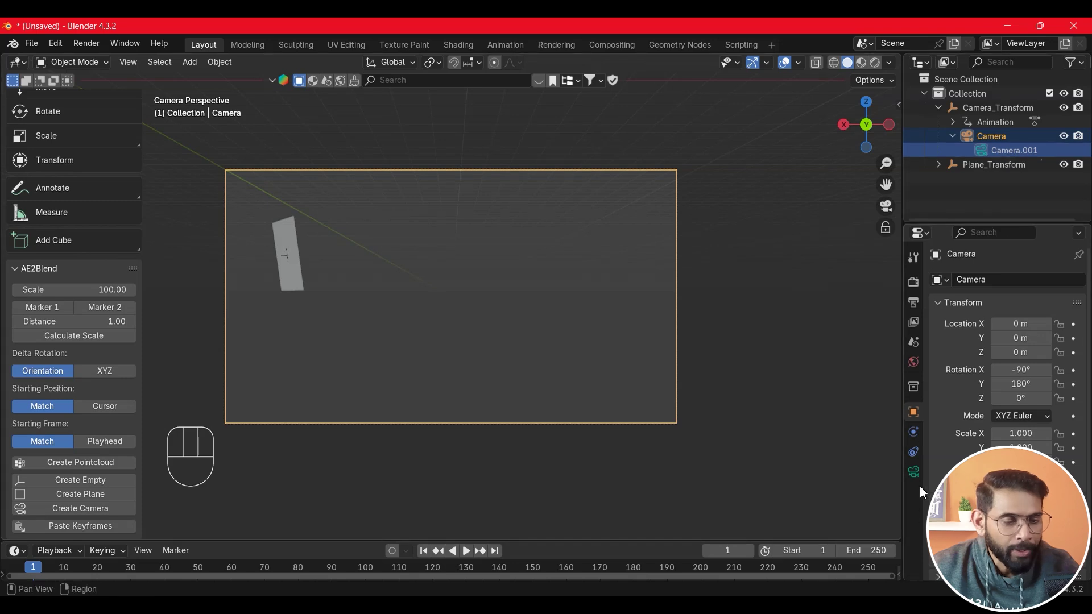
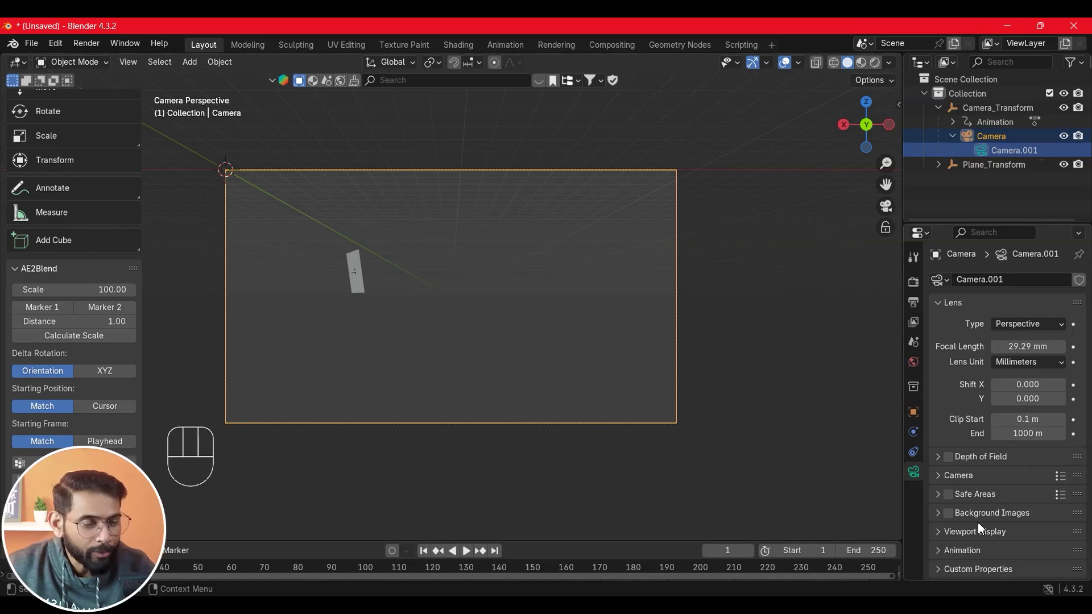
Enable Background Images on the camera and add a Movie Clip background slot
click(983, 519)
click(1011, 516)
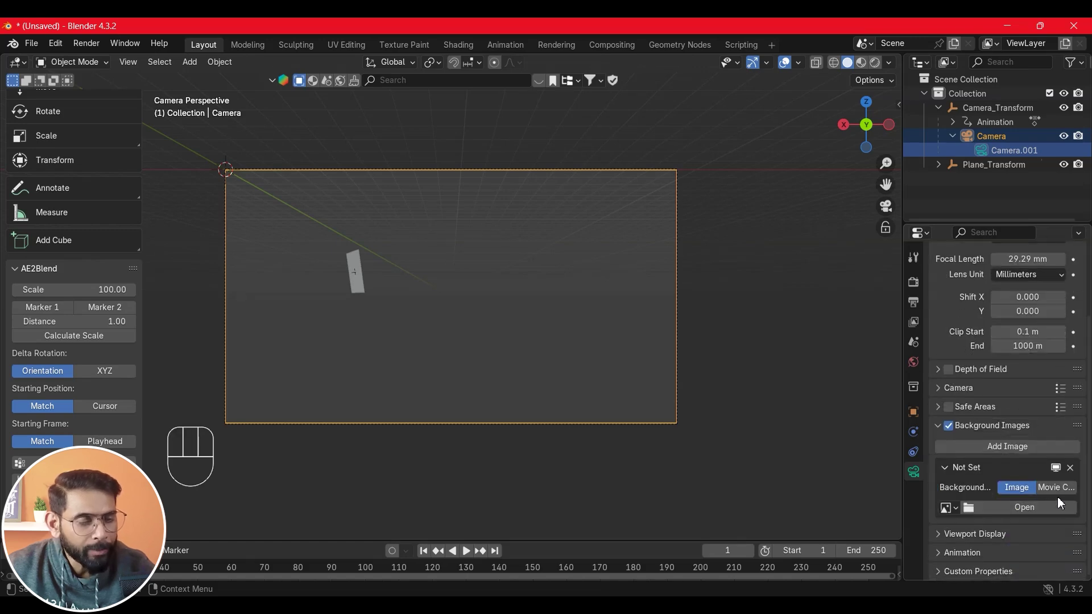
click(1068, 493)
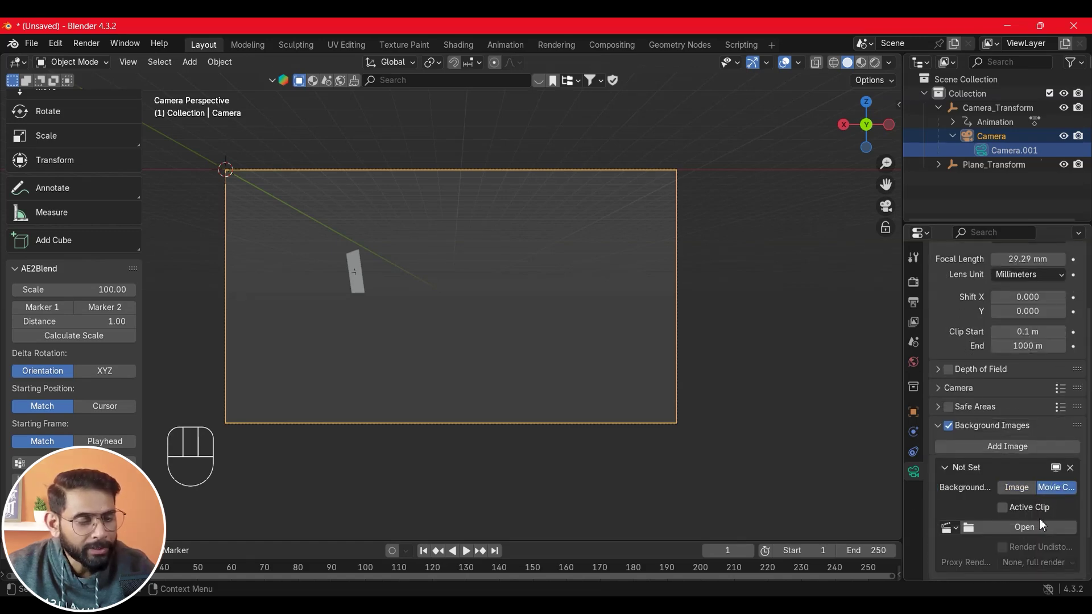
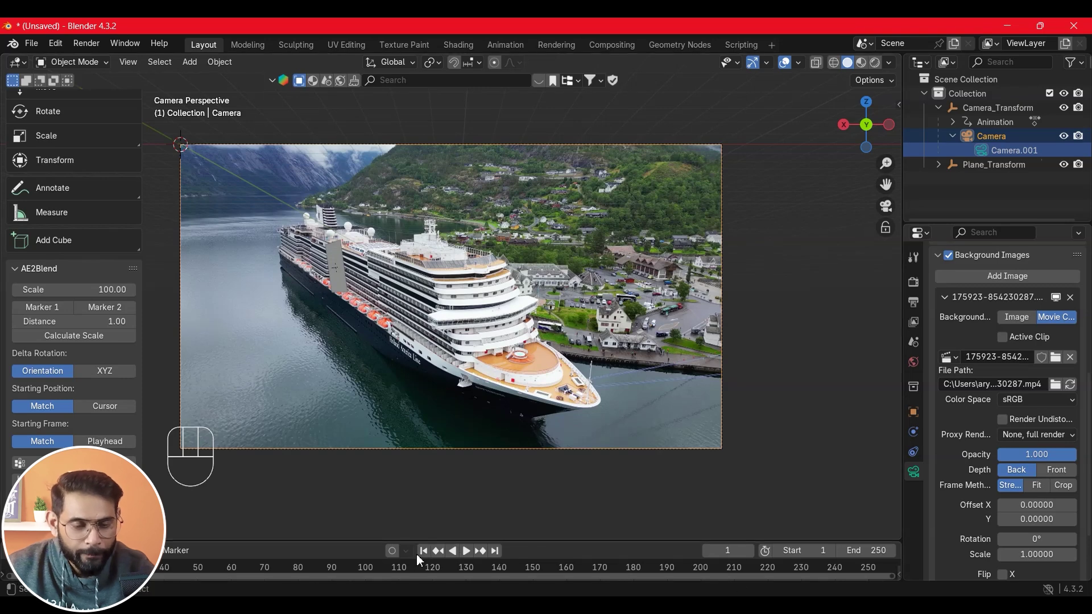
click(425, 561)
click(472, 558)
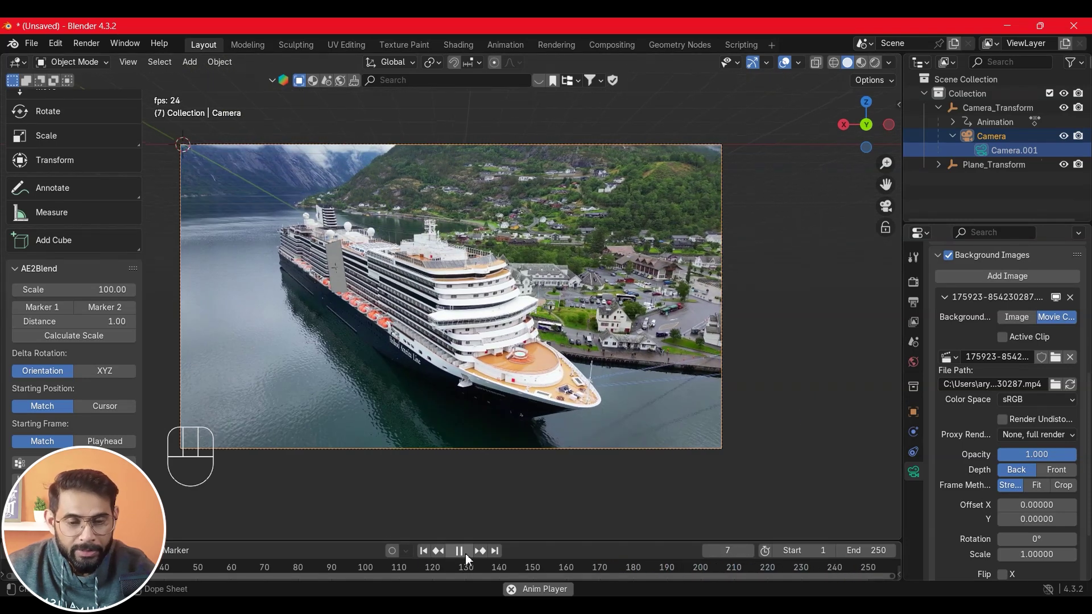
click(473, 557)
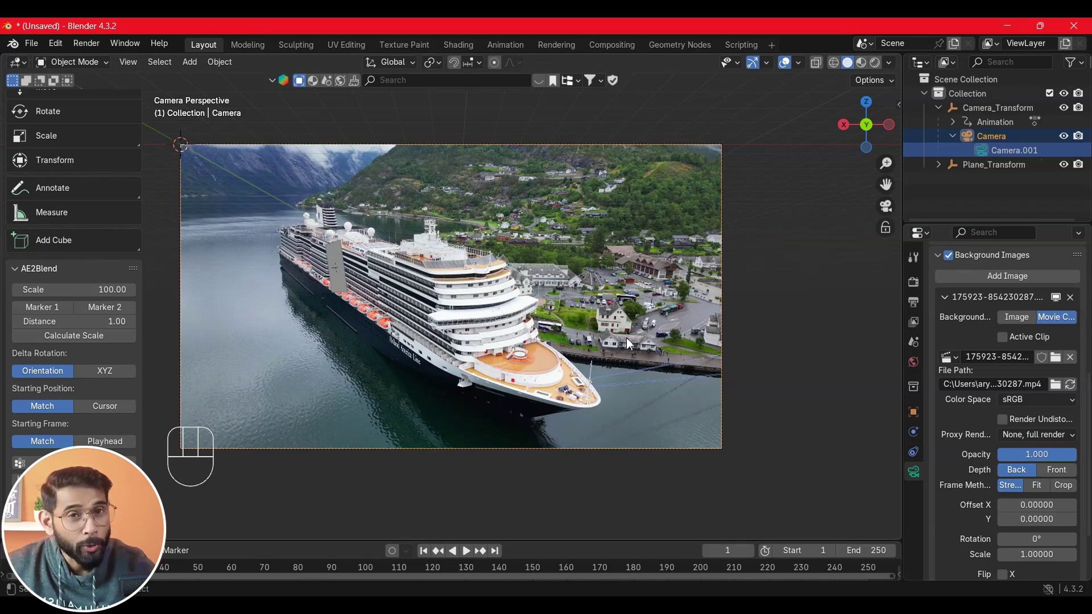
Scale and move the tracked plane so it covers the ship's side in the footage
click(345, 273)
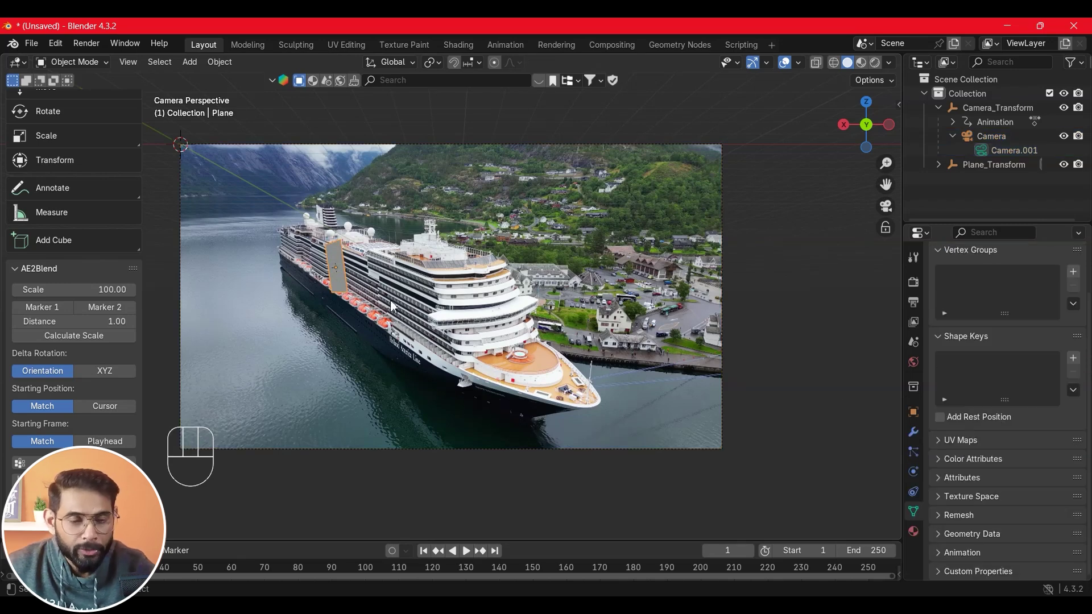
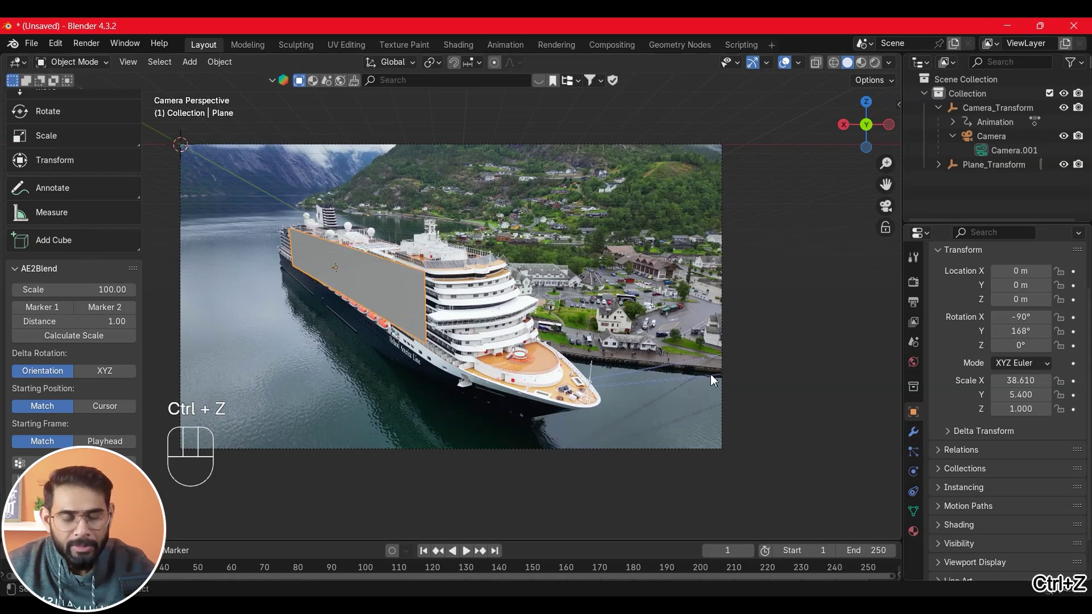
click(822, 367)
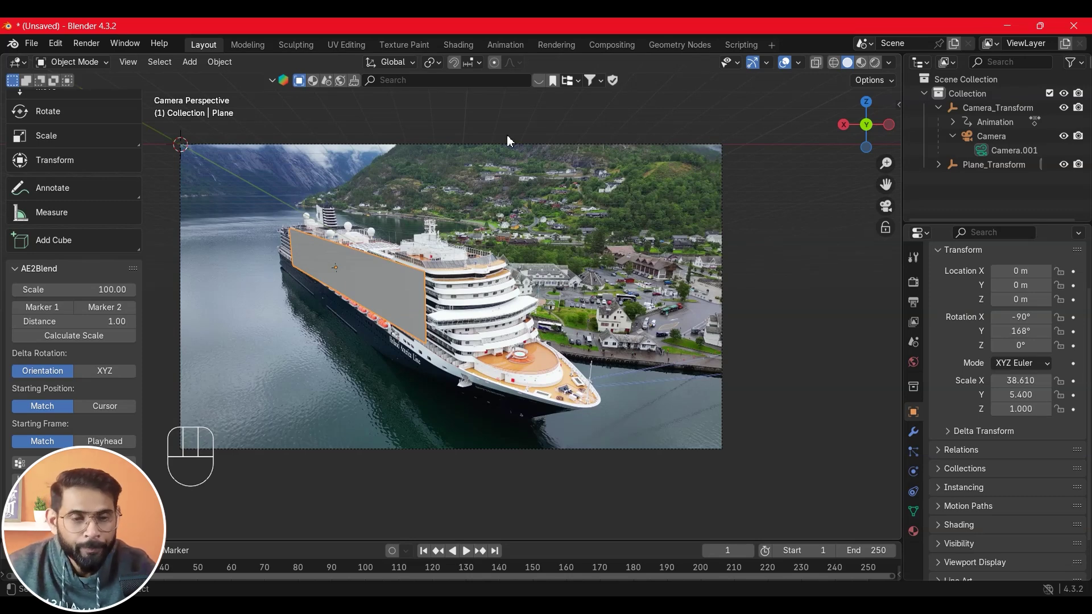
drag(402, 71, 386, 324)
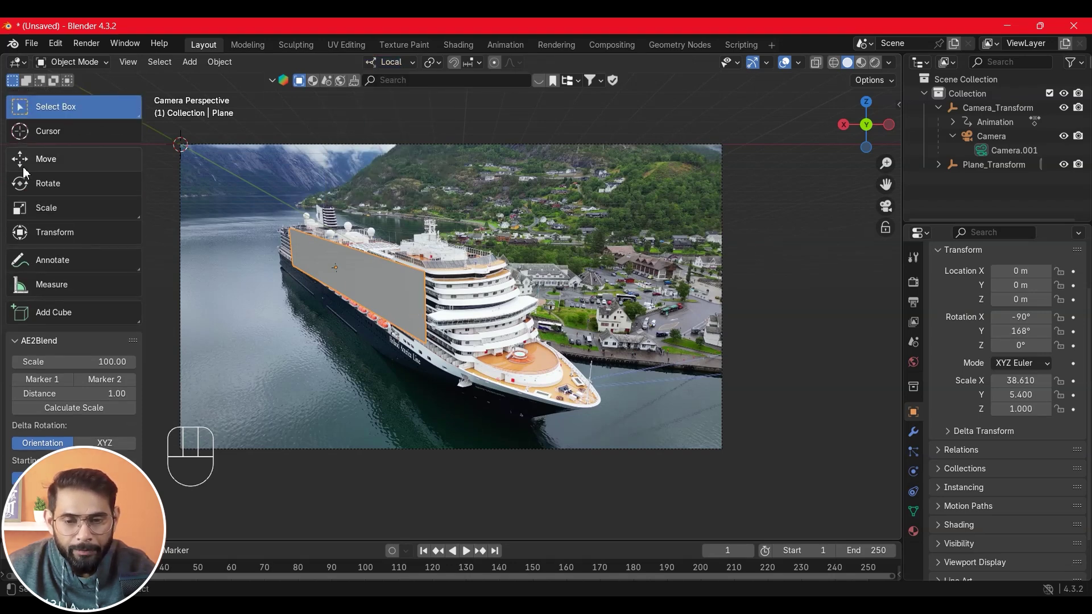
click(396, 300)
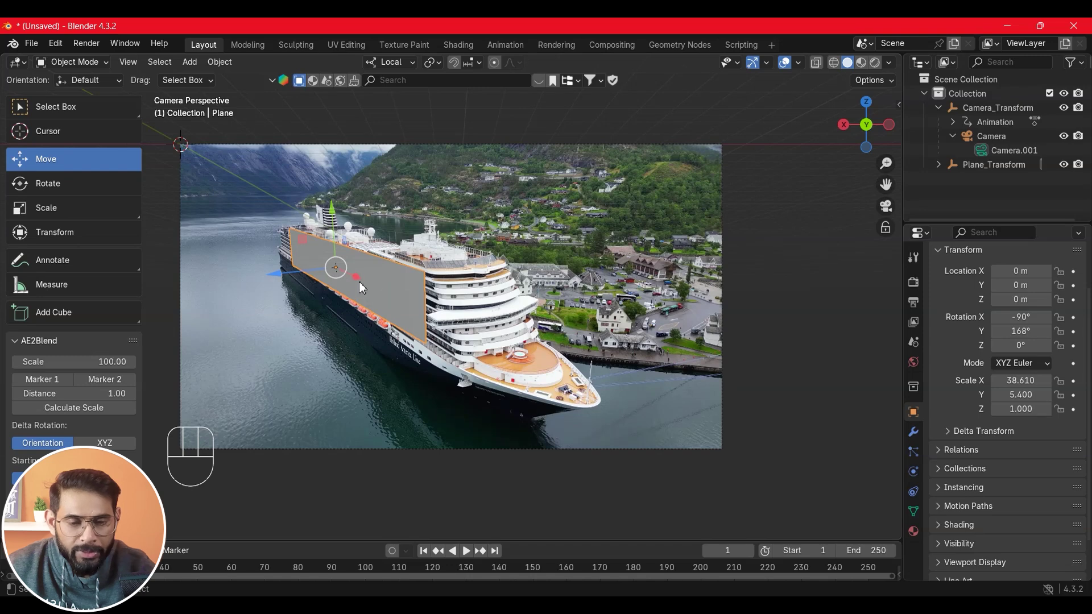
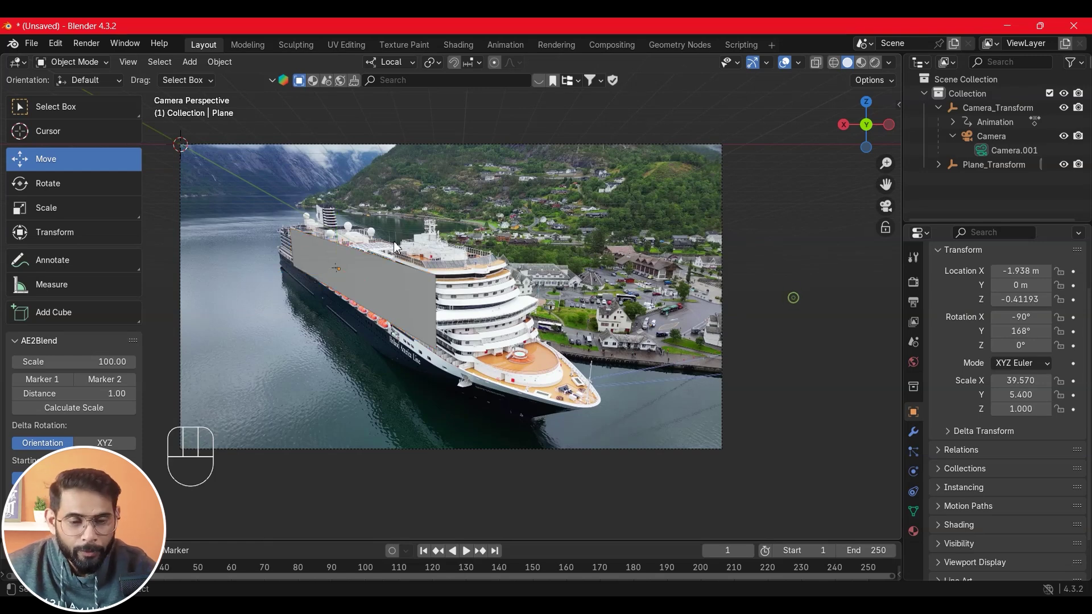
click(373, 274)
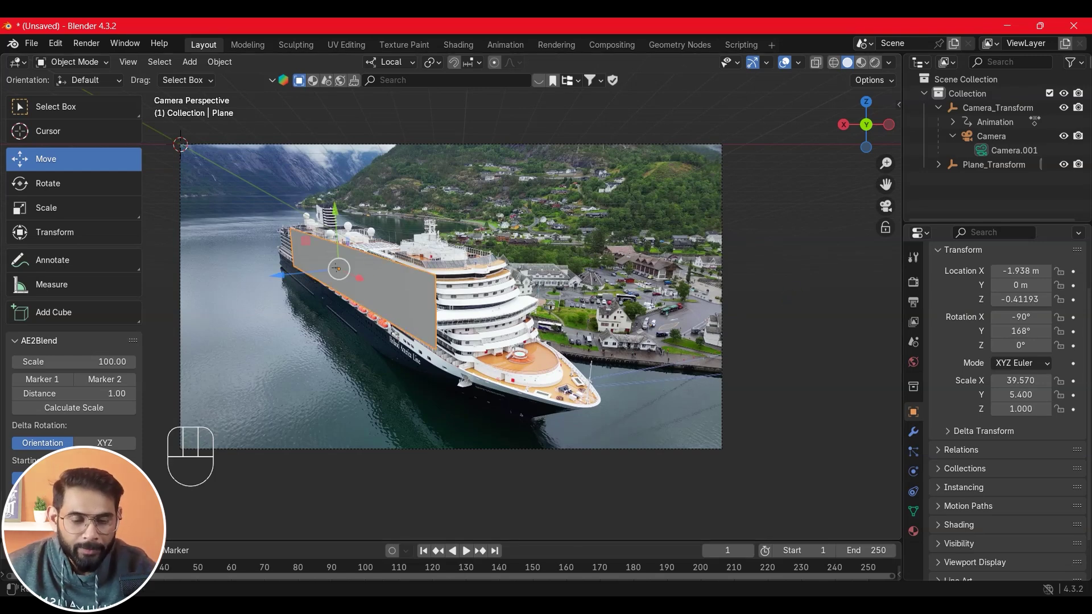
Play back to check the plane stays locked, return to frame 1 and enter Edit Mode
click(423, 551)
click(467, 562)
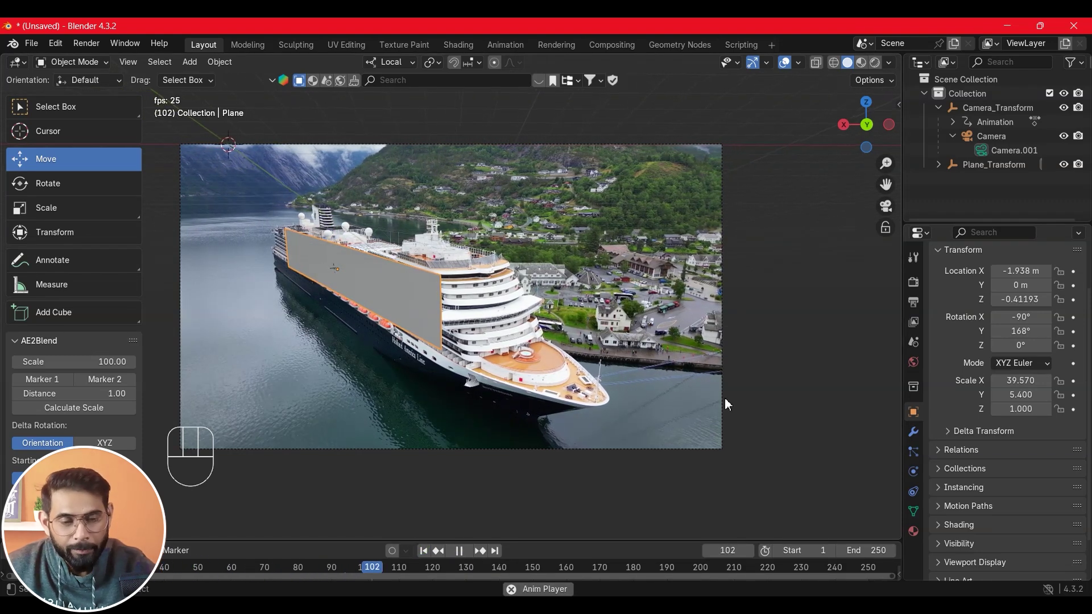
click(464, 558)
click(421, 561)
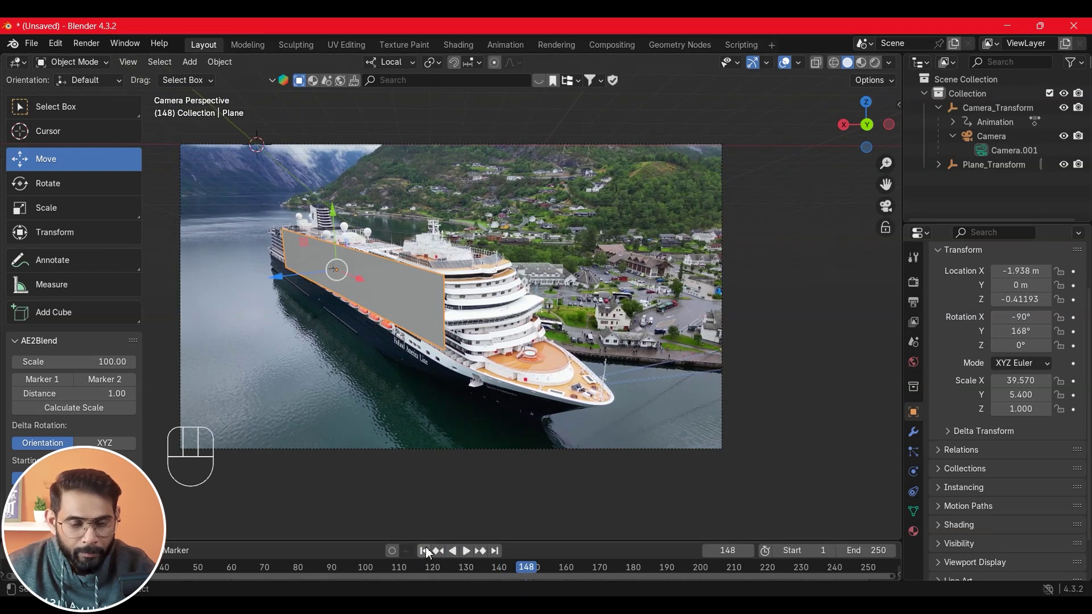
click(426, 554)
click(416, 296)
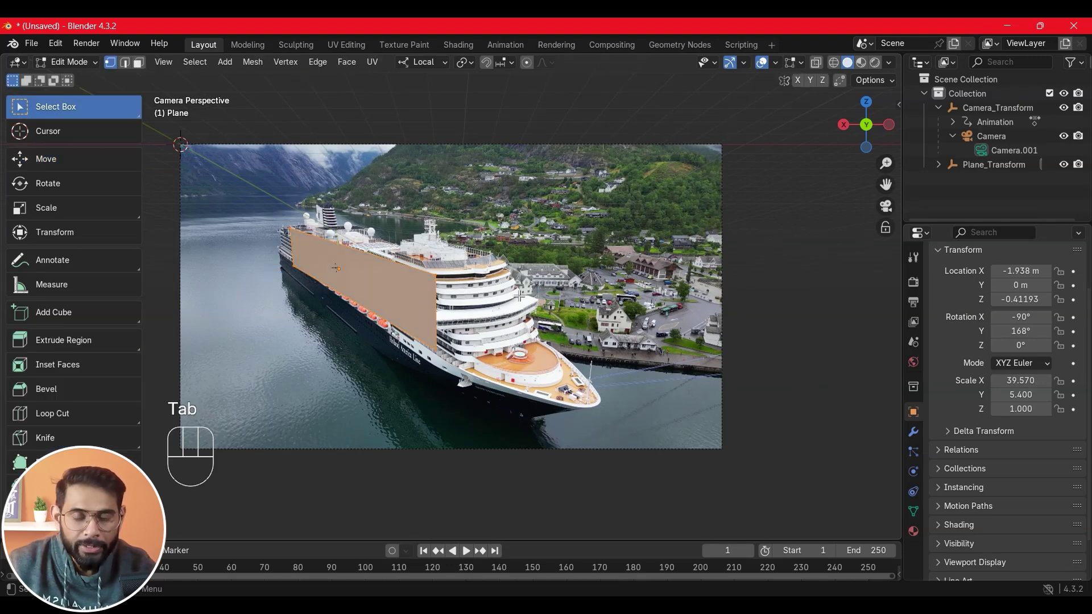
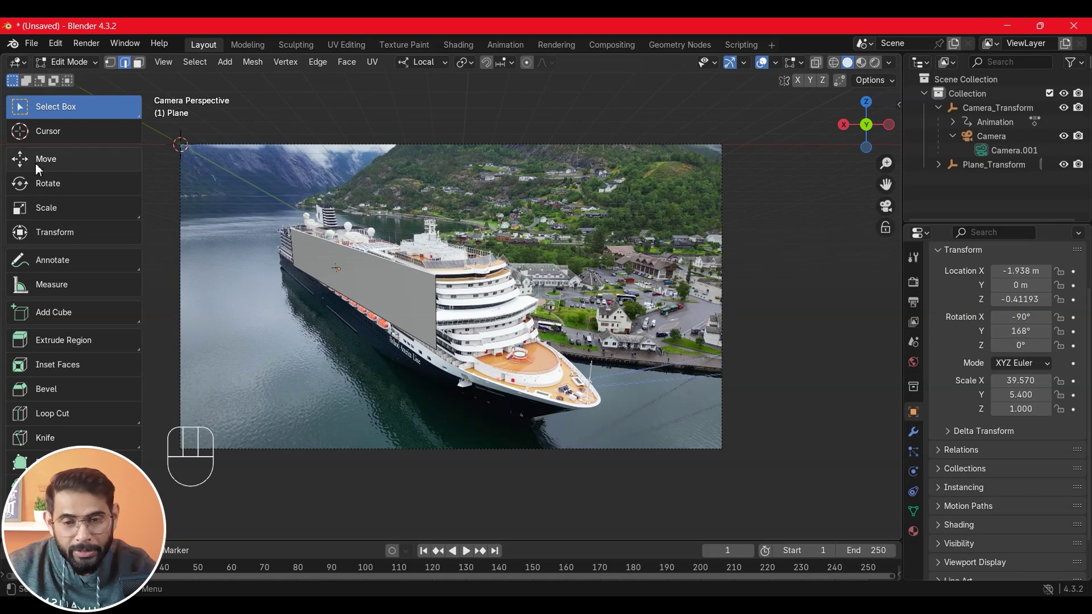
Move the extruded top edge back over the ship's upper deck
click(45, 169)
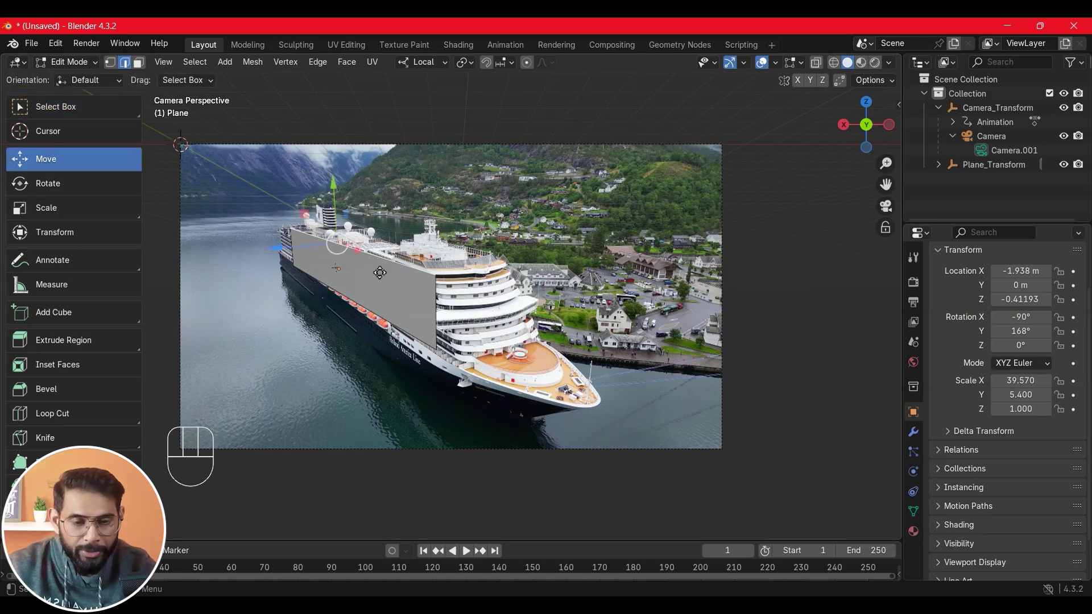
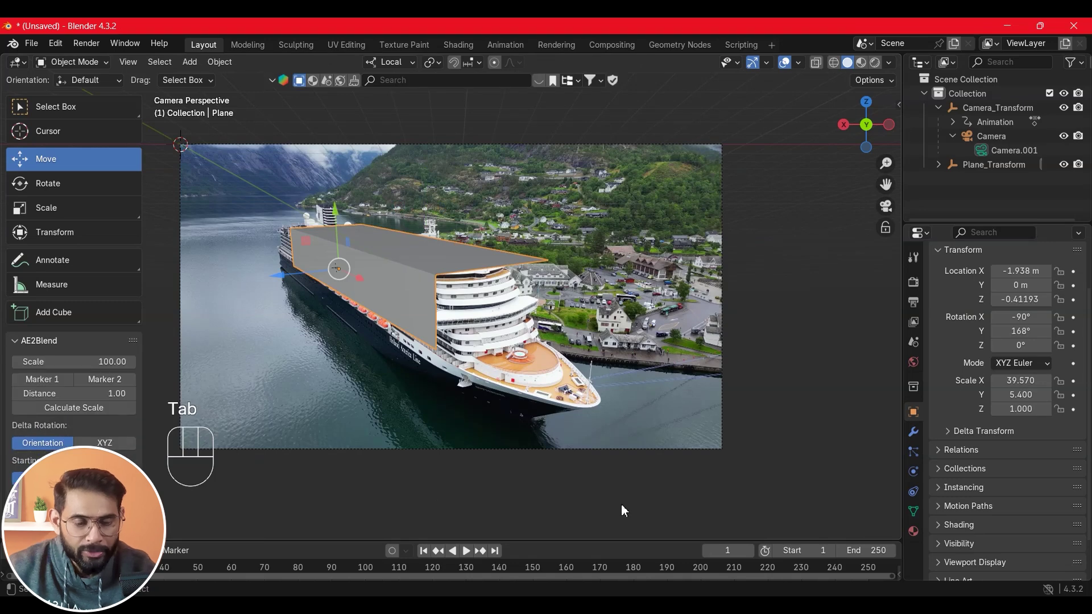
click(430, 554)
click(474, 558)
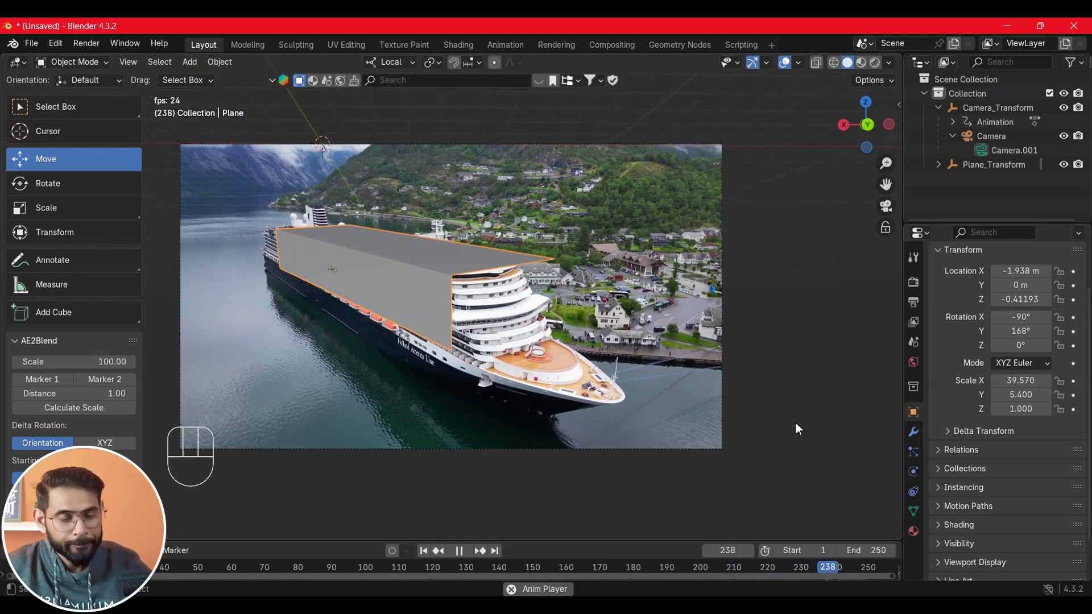
click(461, 554)
click(425, 553)
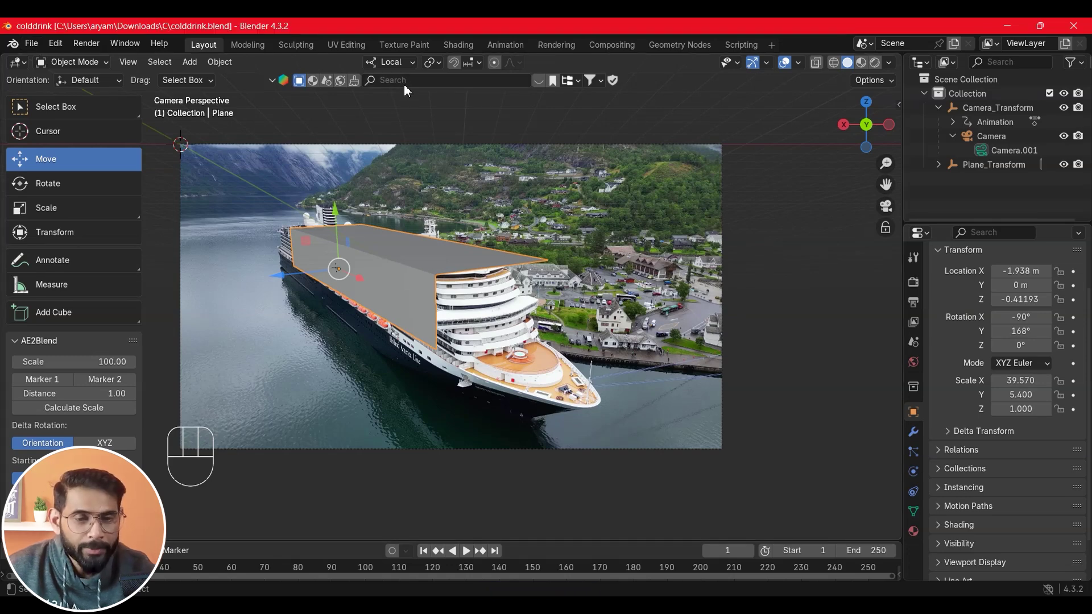
Search the BlenderKit library for 'can' and page through to the Coca Cola Soda Can
drag(407, 89, 768, 224)
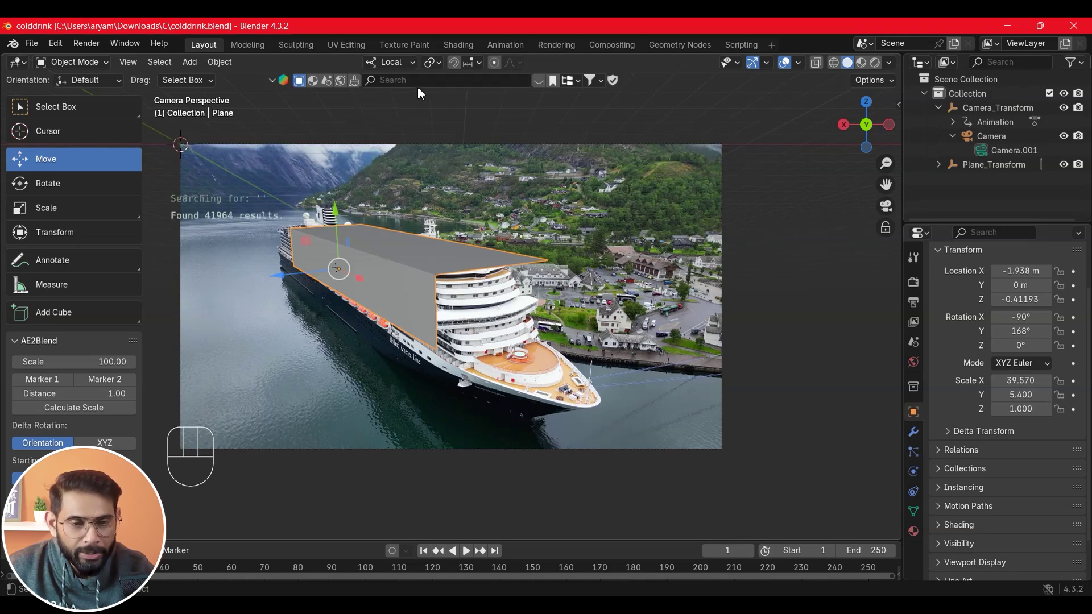
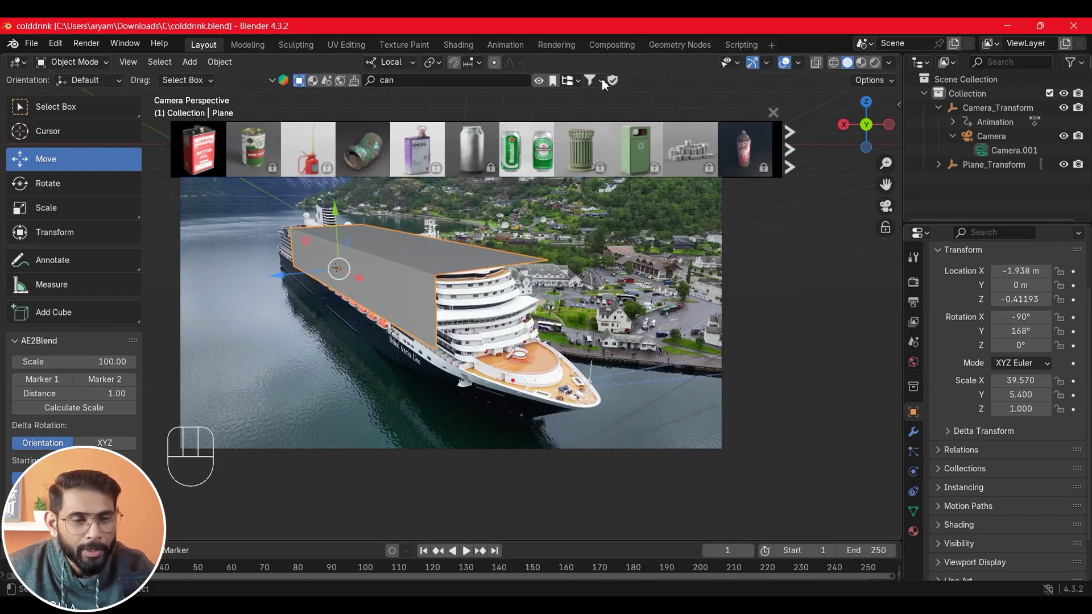
drag(605, 87, 763, 308)
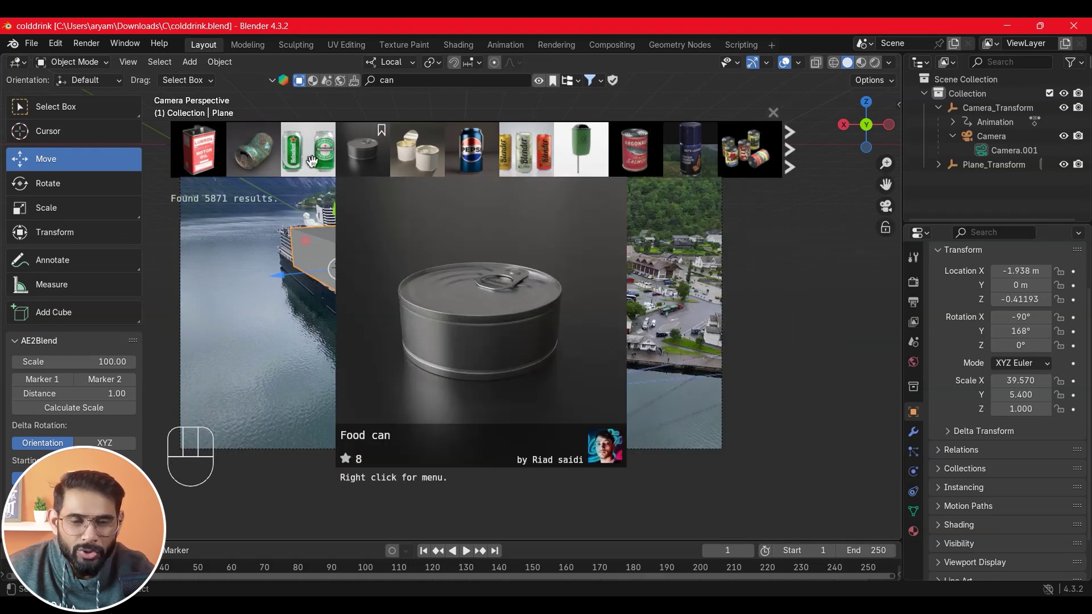
click(794, 162)
double_click(793, 162)
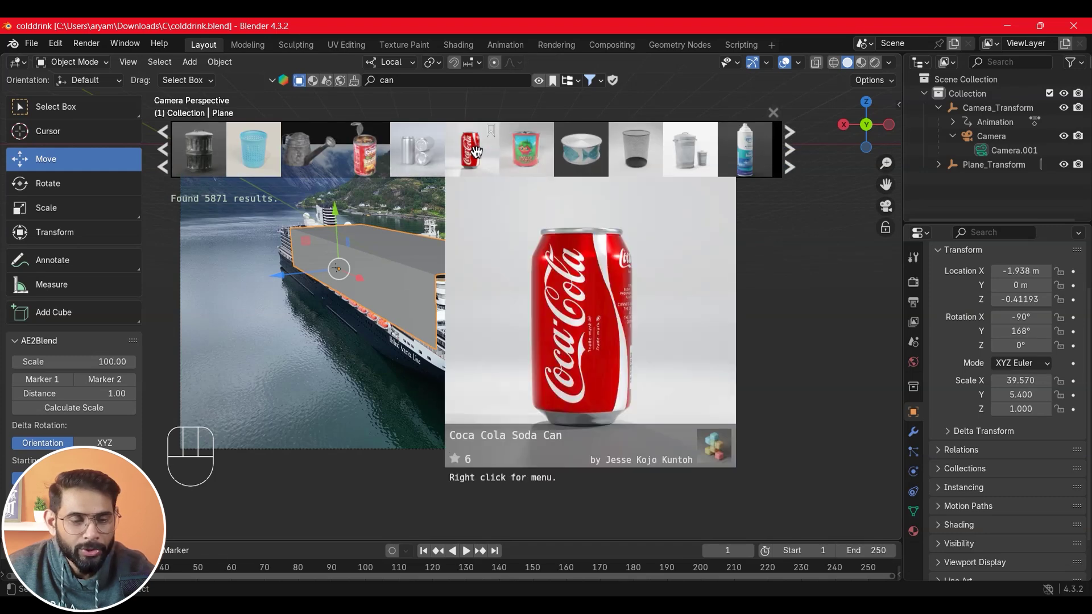
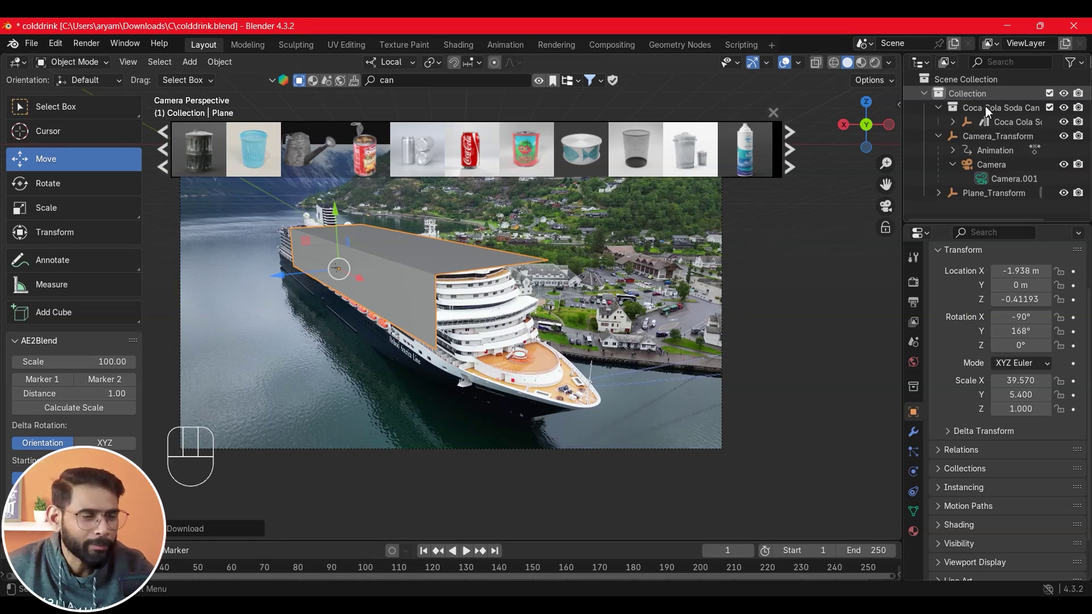
Select the imported Coca Cola Soda Can, leave camera view and undo the accidental negative scale
click(1030, 130)
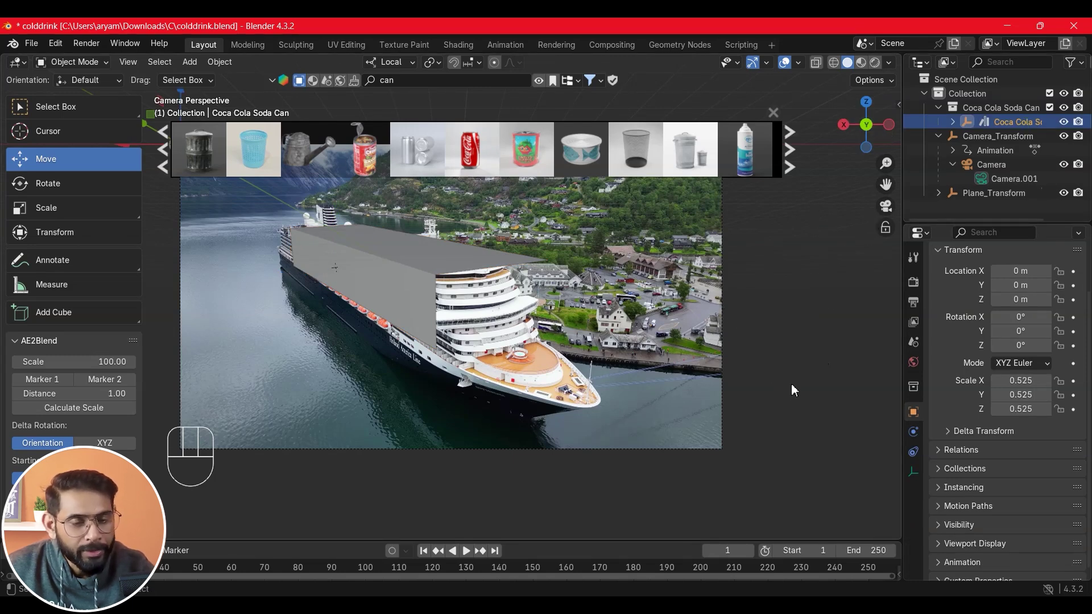
middle_click(767, 382)
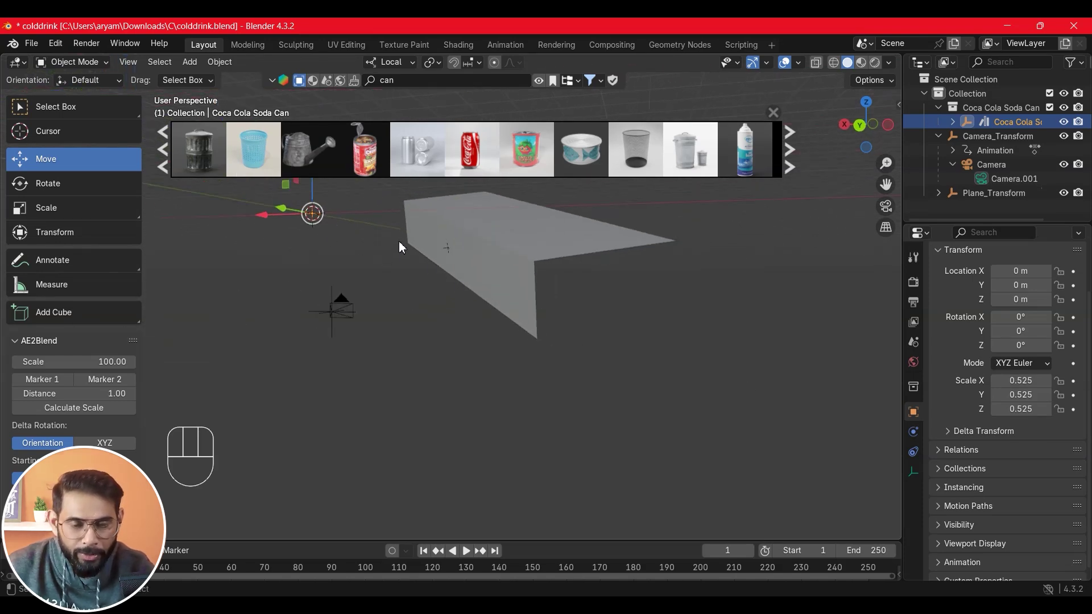
drag(403, 245, 332, 312)
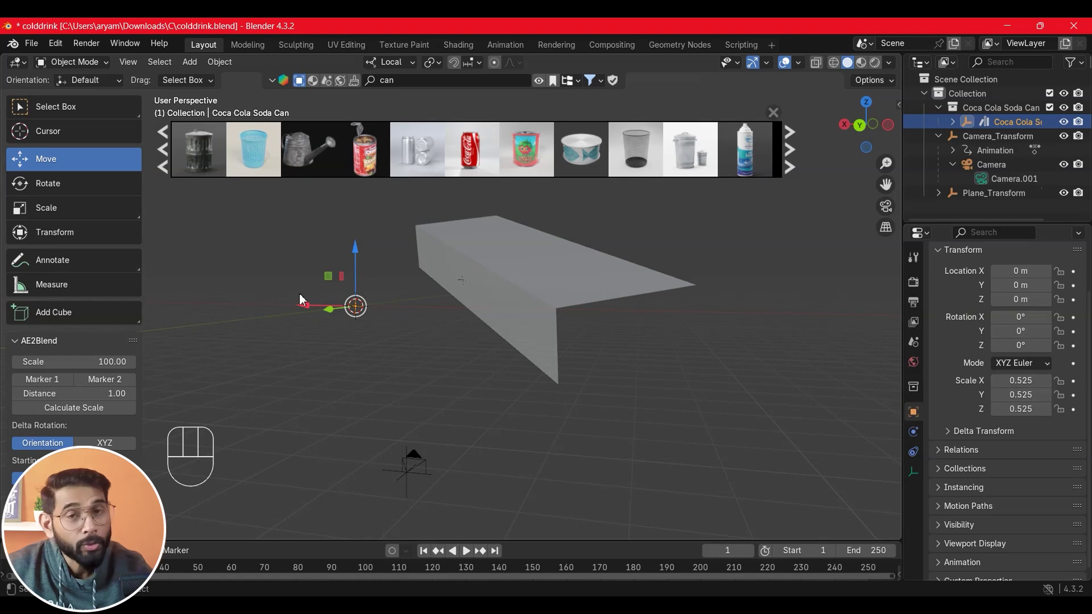
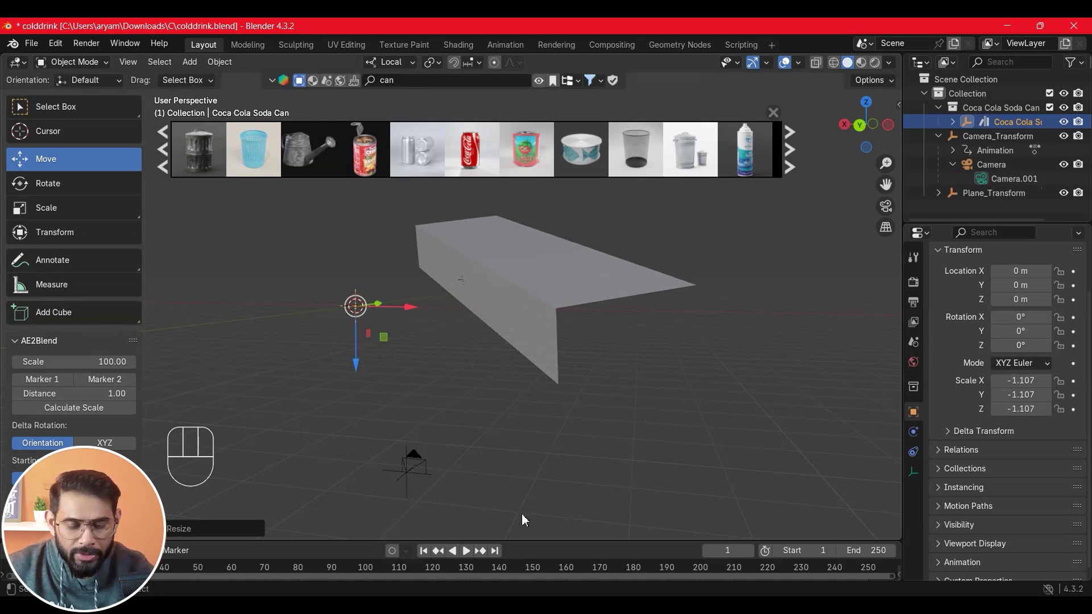
key(ctrl+z)
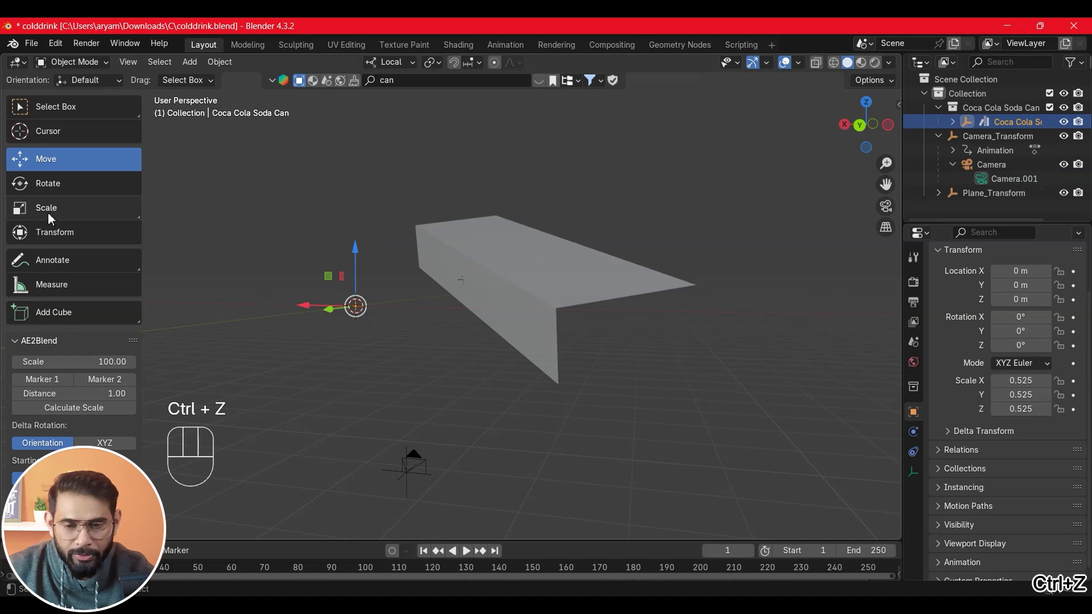
Scale the can up to about 43 so it is clearly visible beside the plane
click(53, 213)
click(423, 310)
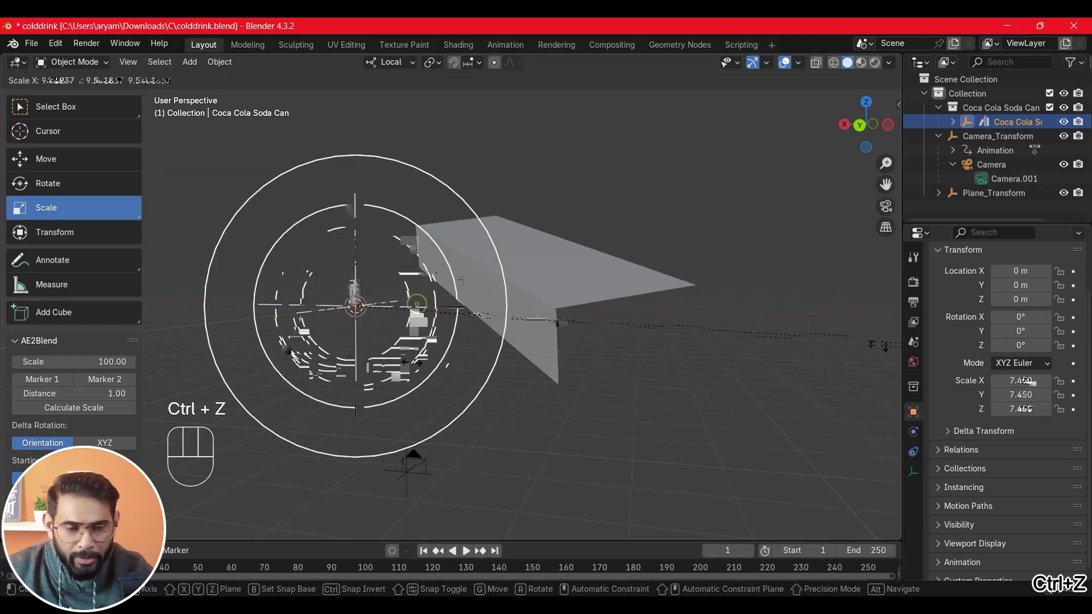
click(421, 284)
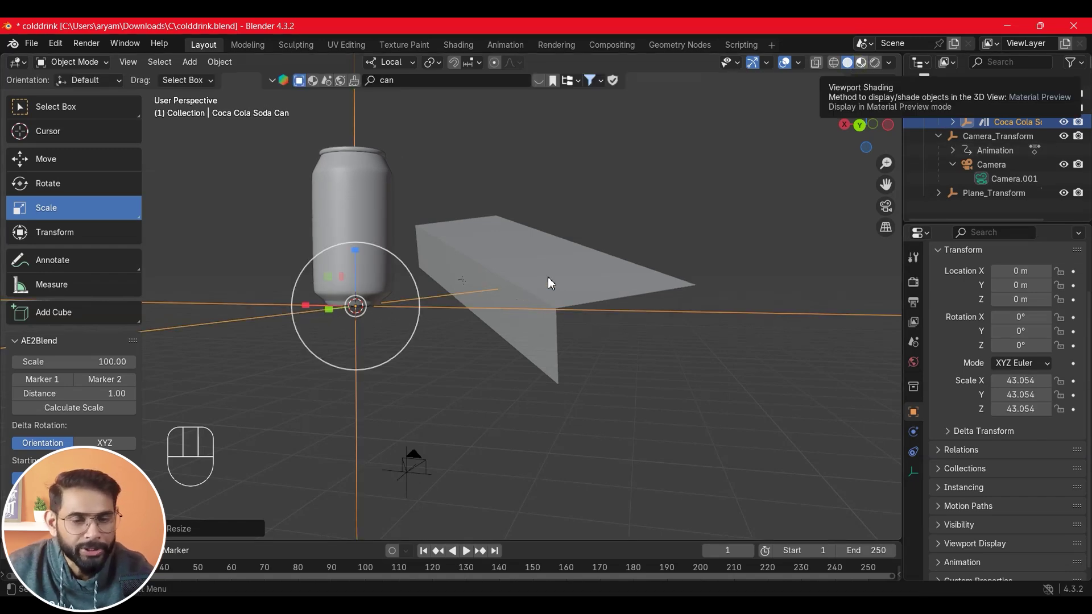
Show the can in Material Preview, tip it onto its side and place it on the ship plane
click(430, 193)
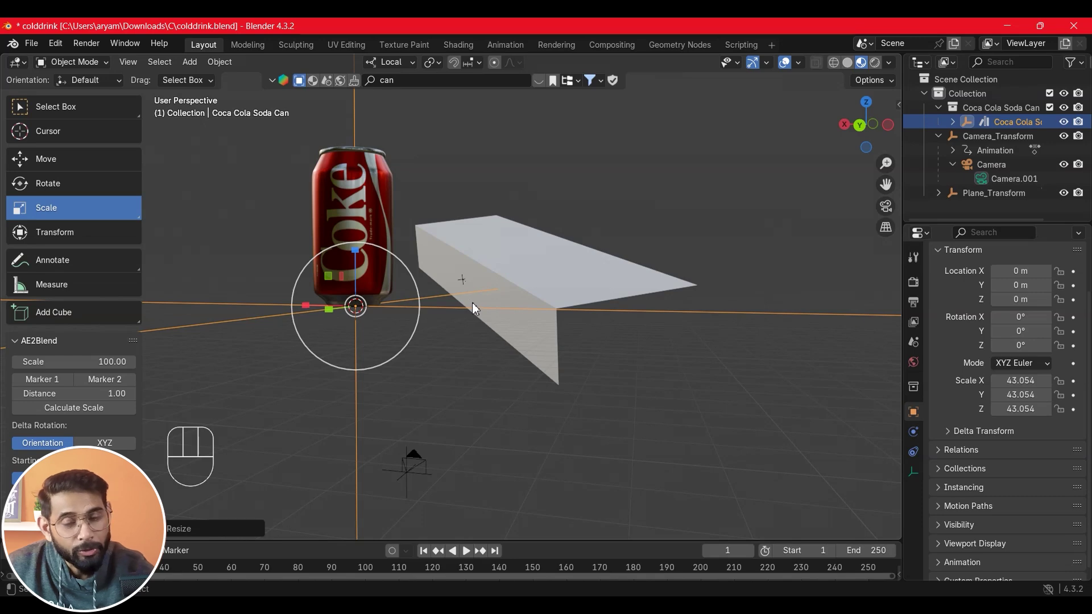
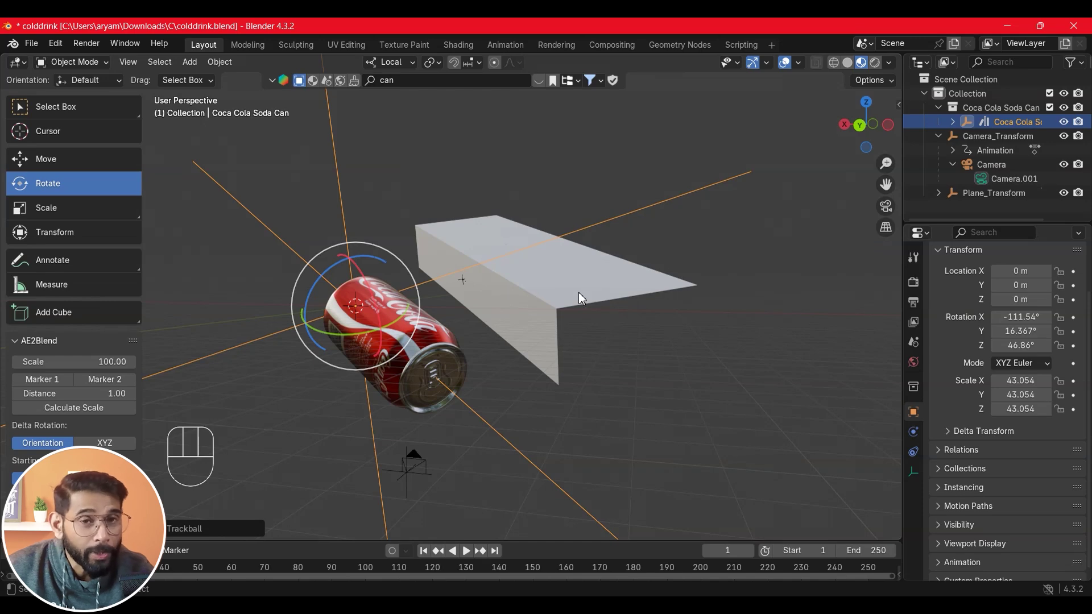
click(60, 175)
click(372, 360)
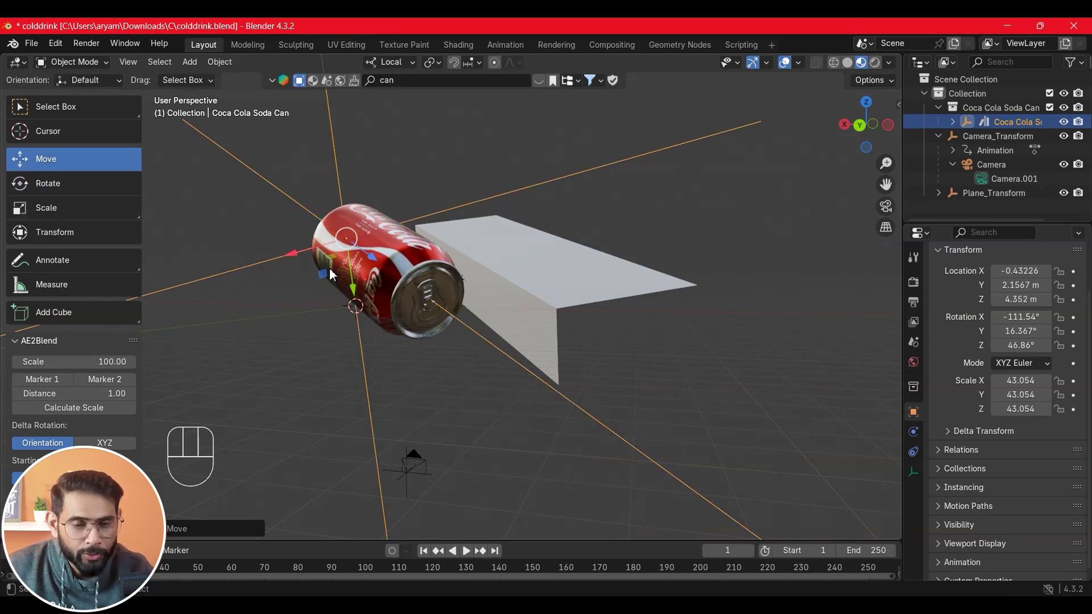
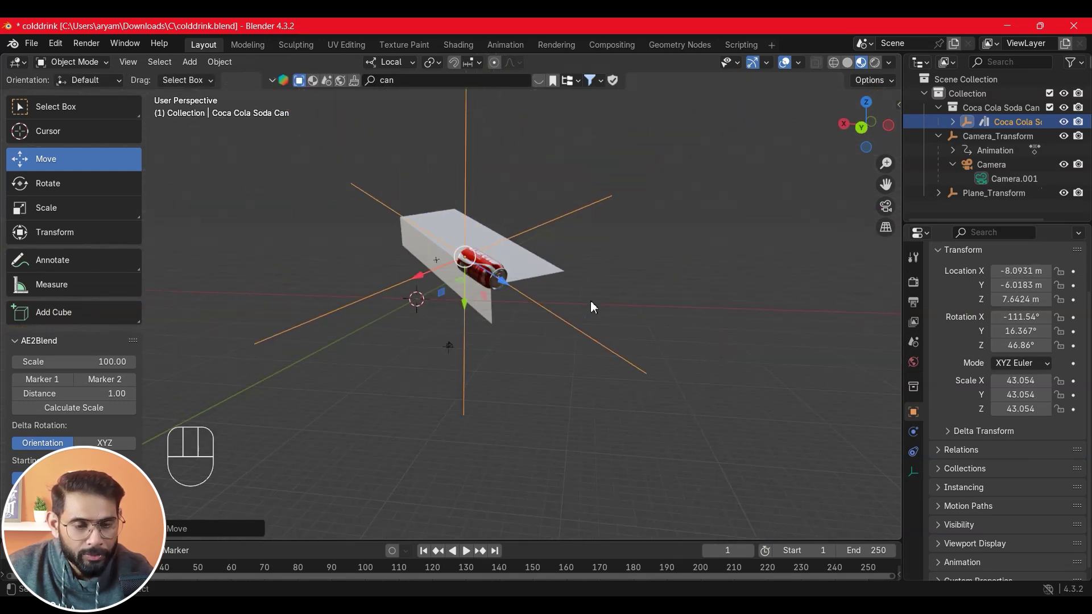
click(441, 270)
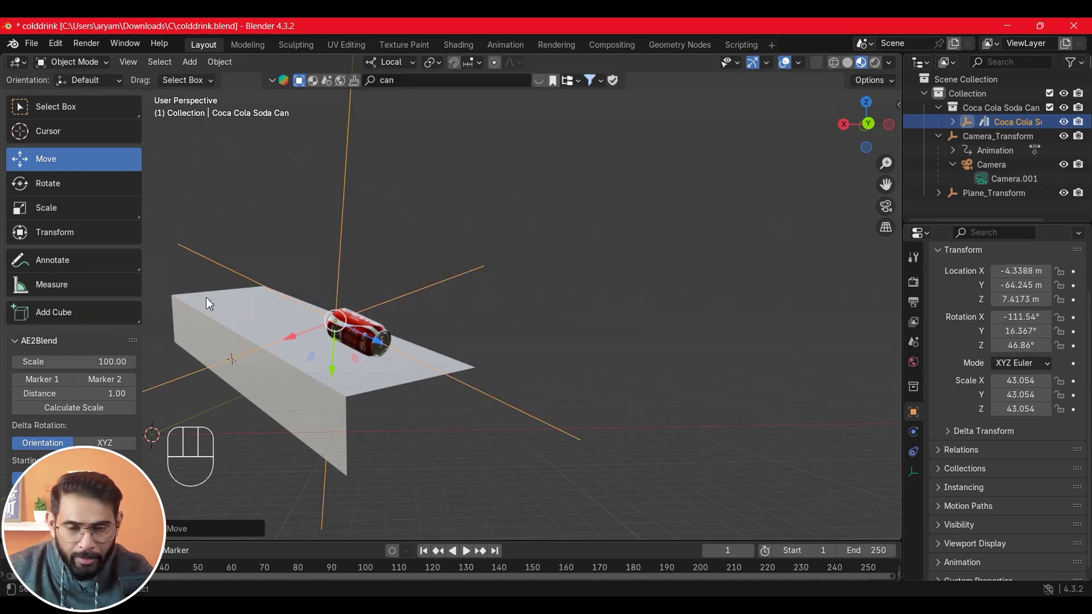
Scale the can up further to about 88.6
click(127, 229)
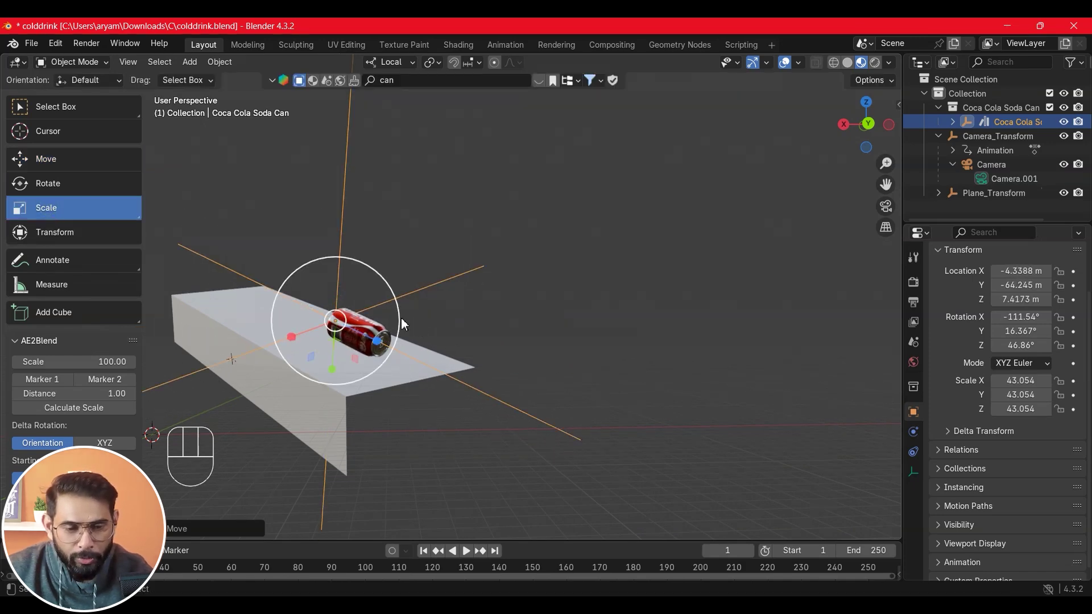
click(408, 322)
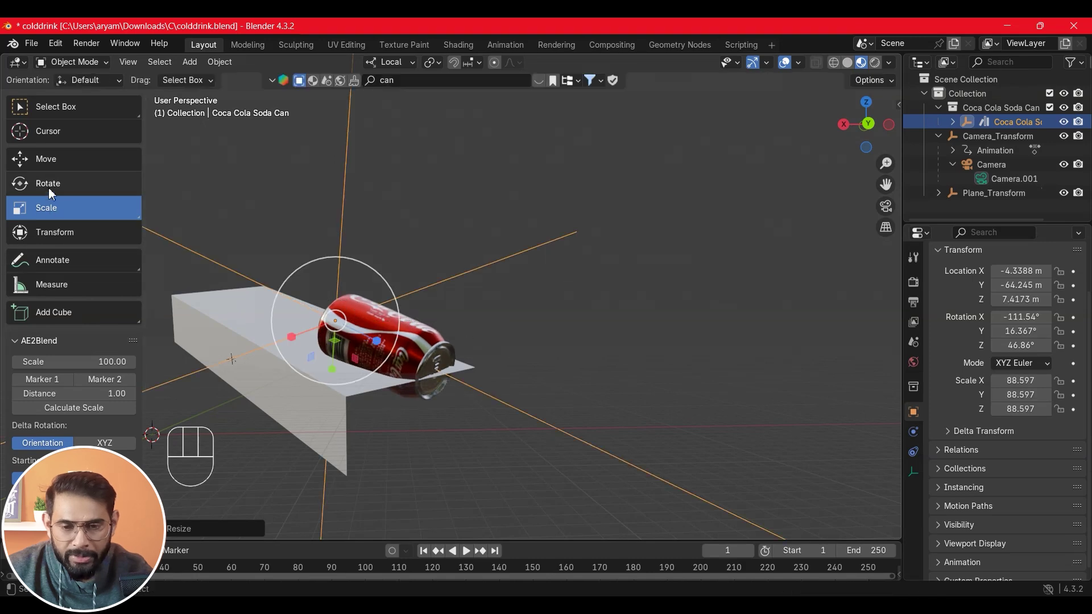
click(55, 217)
click(337, 369)
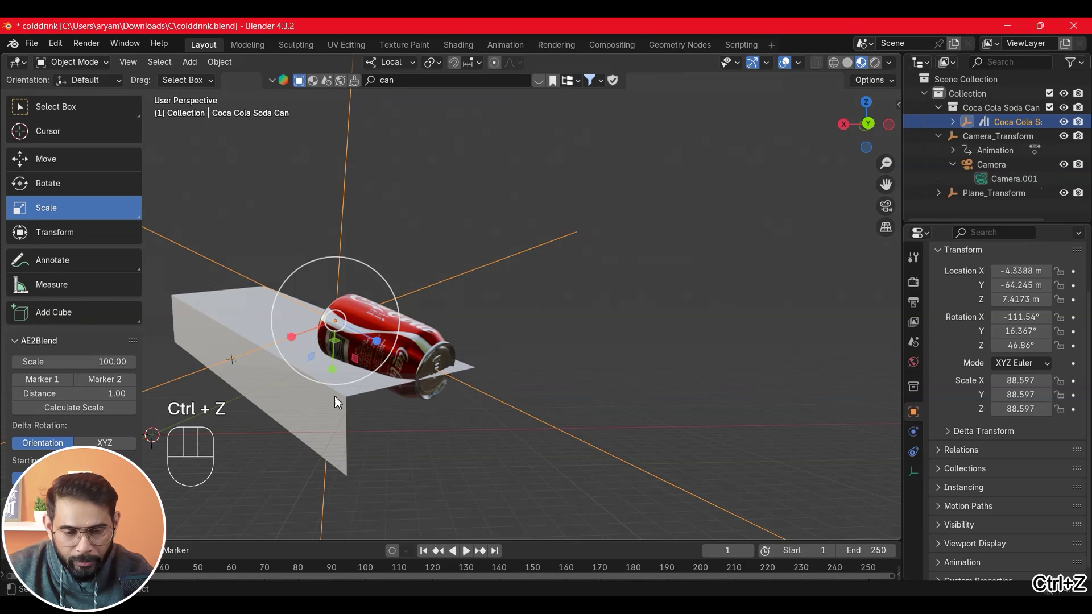
Select the can mesh and rotate it so it lies flat along the deck plane
click(52, 162)
click(336, 373)
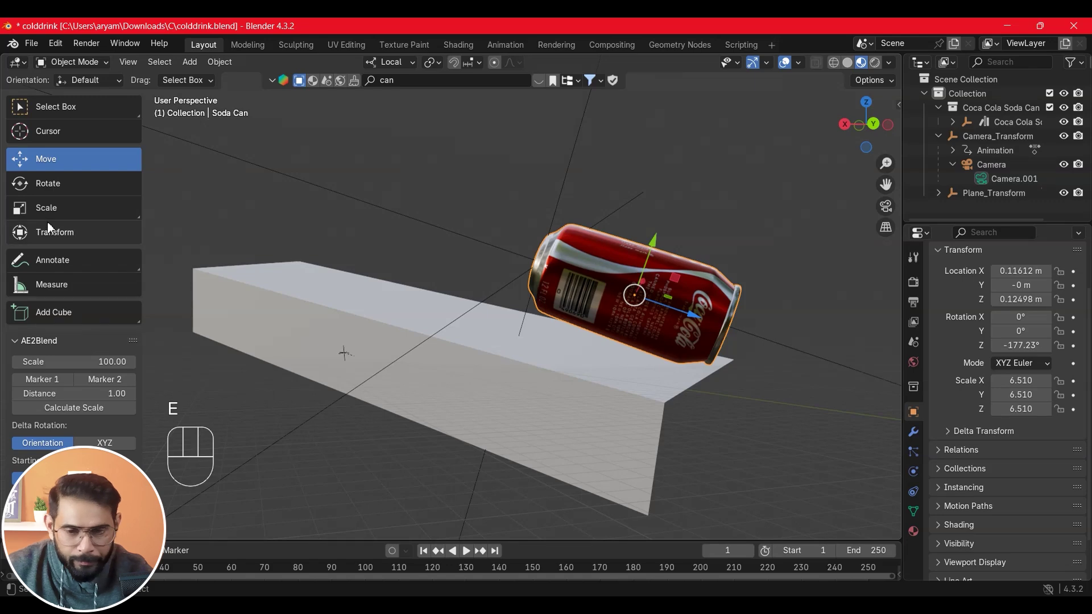
click(53, 218)
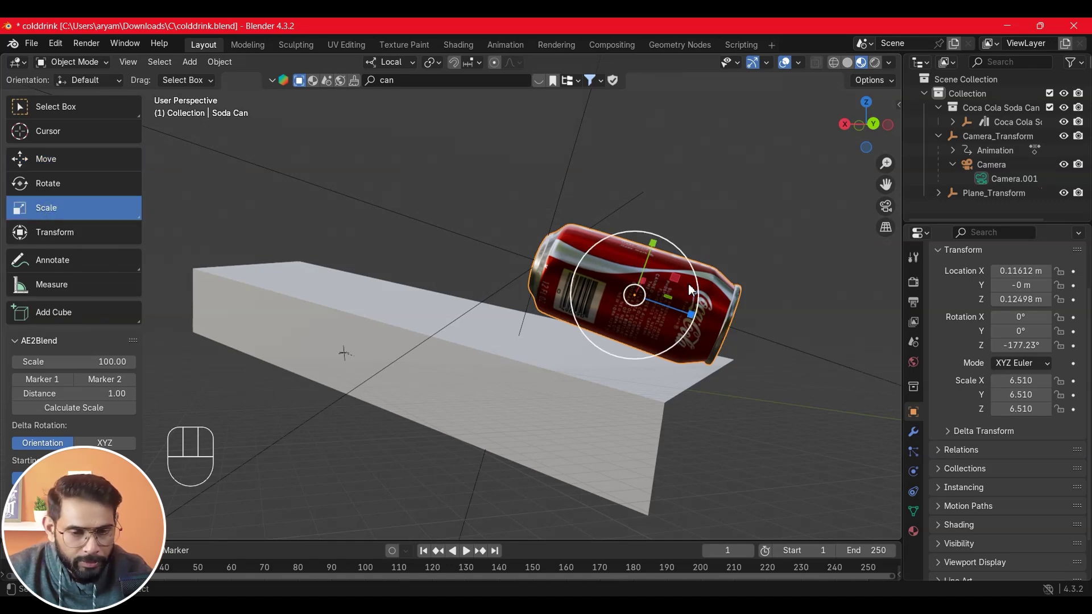
click(67, 193)
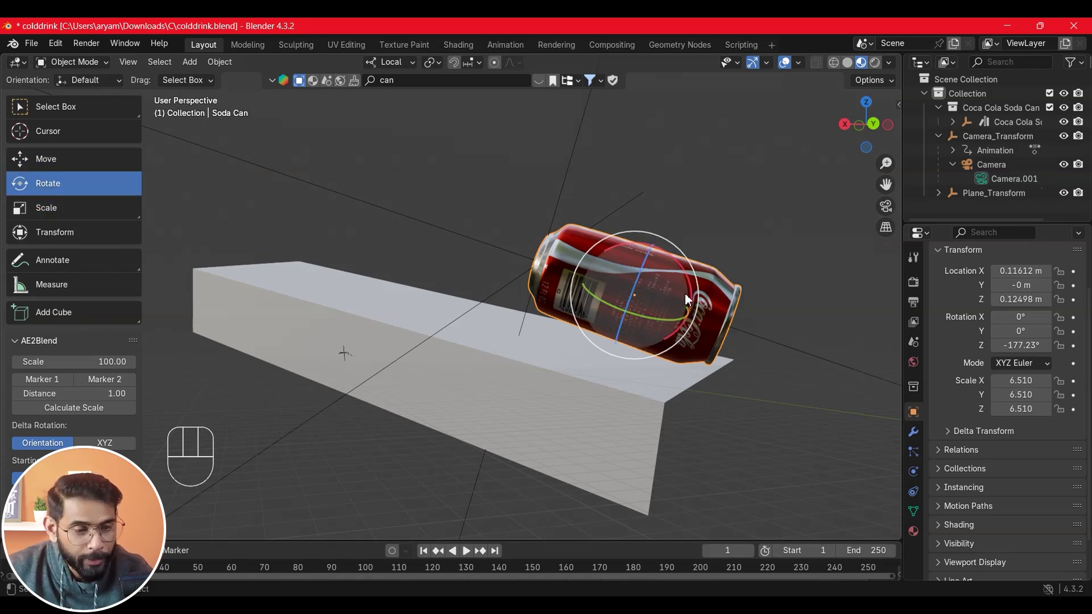
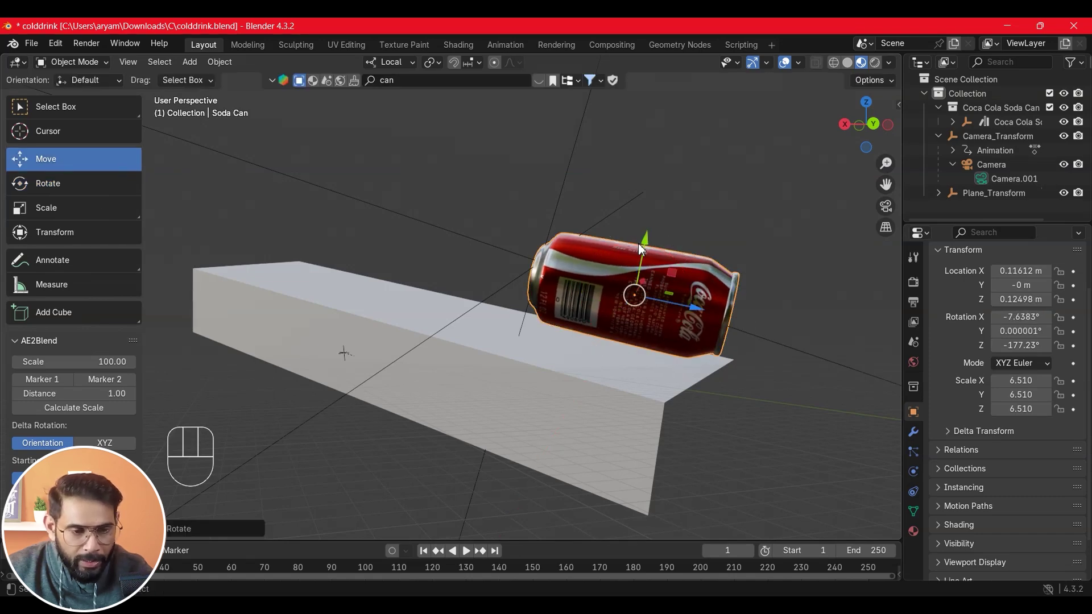
click(648, 254)
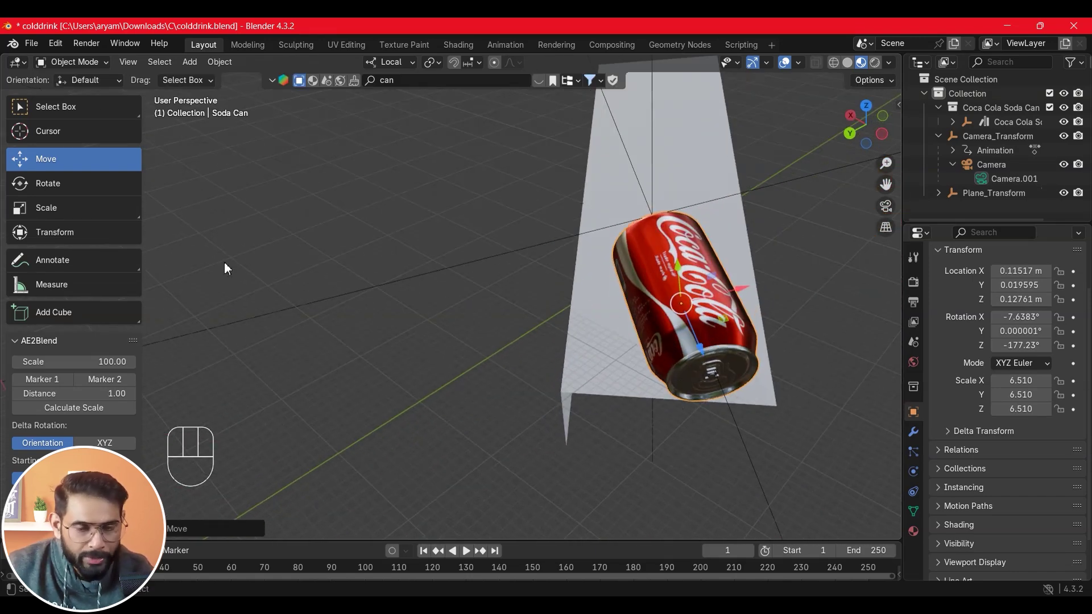
click(49, 196)
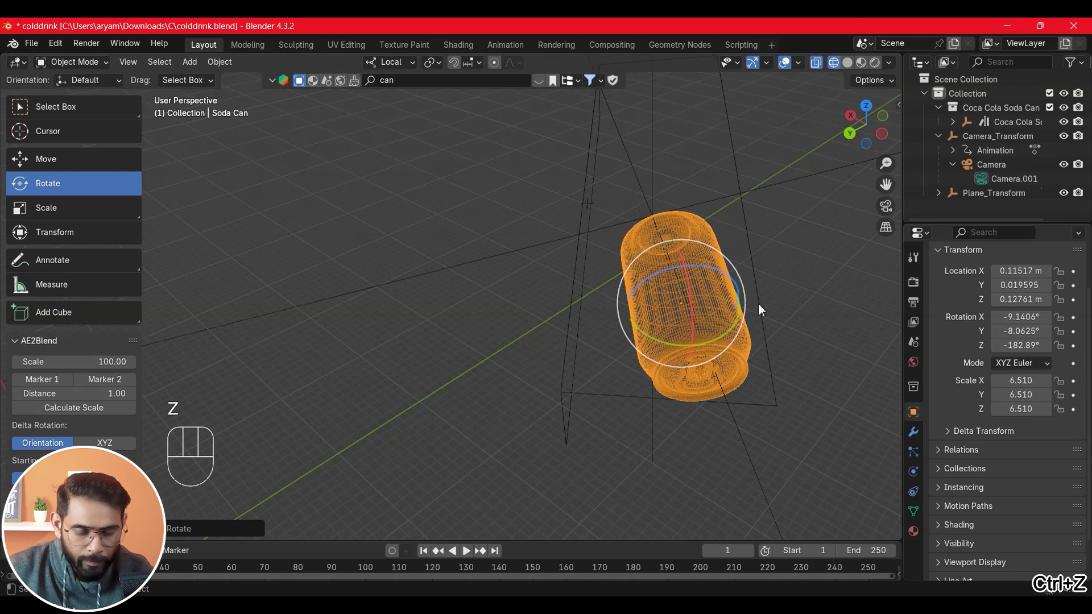
click(638, 336)
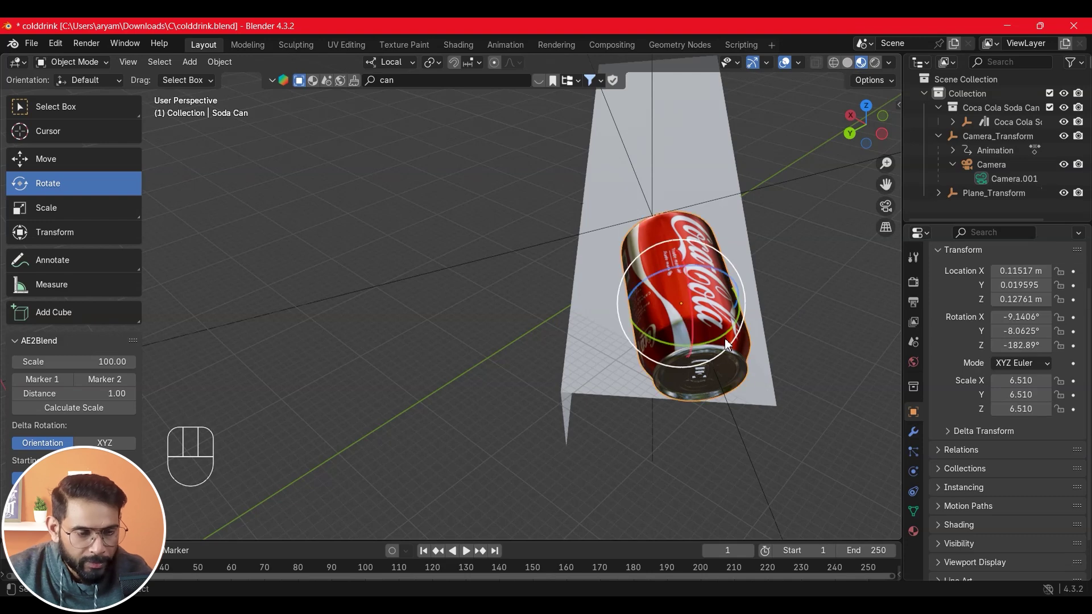
click(728, 341)
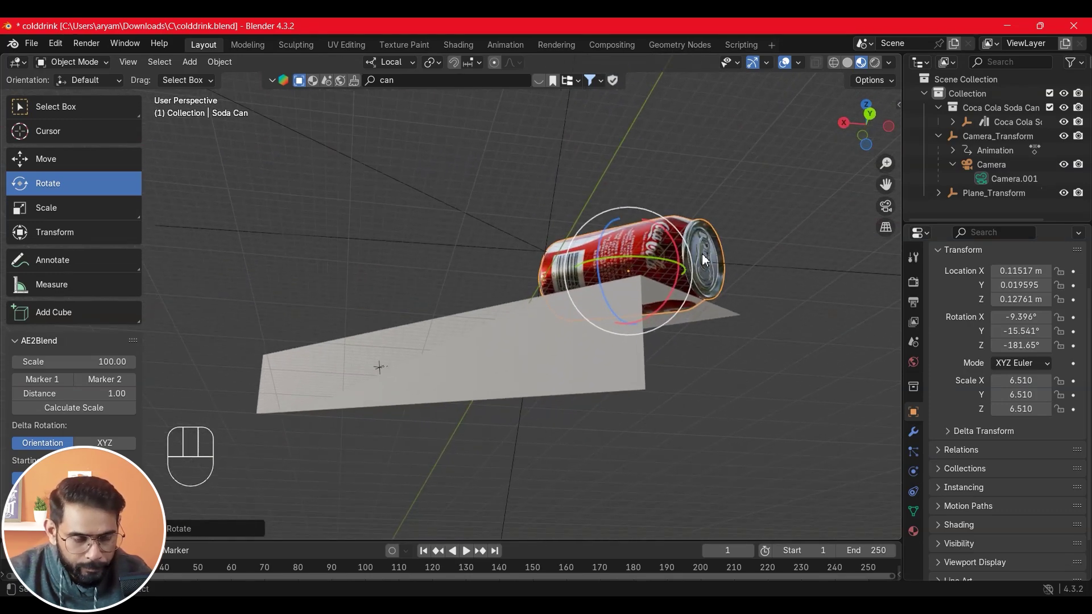
Move the can down onto the top of the white deck plane
click(54, 170)
click(731, 134)
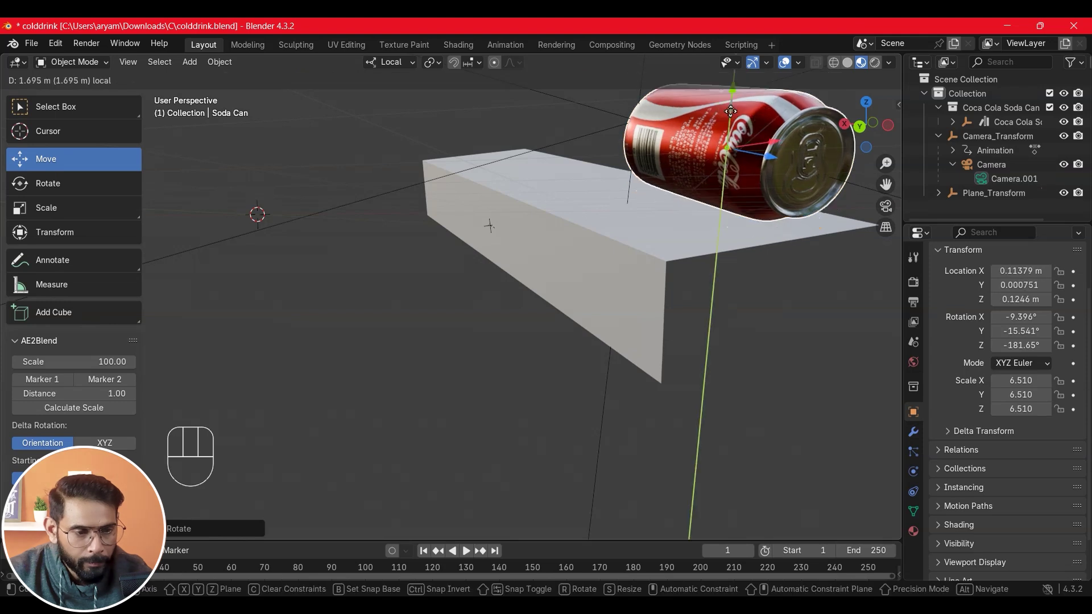
click(772, 179)
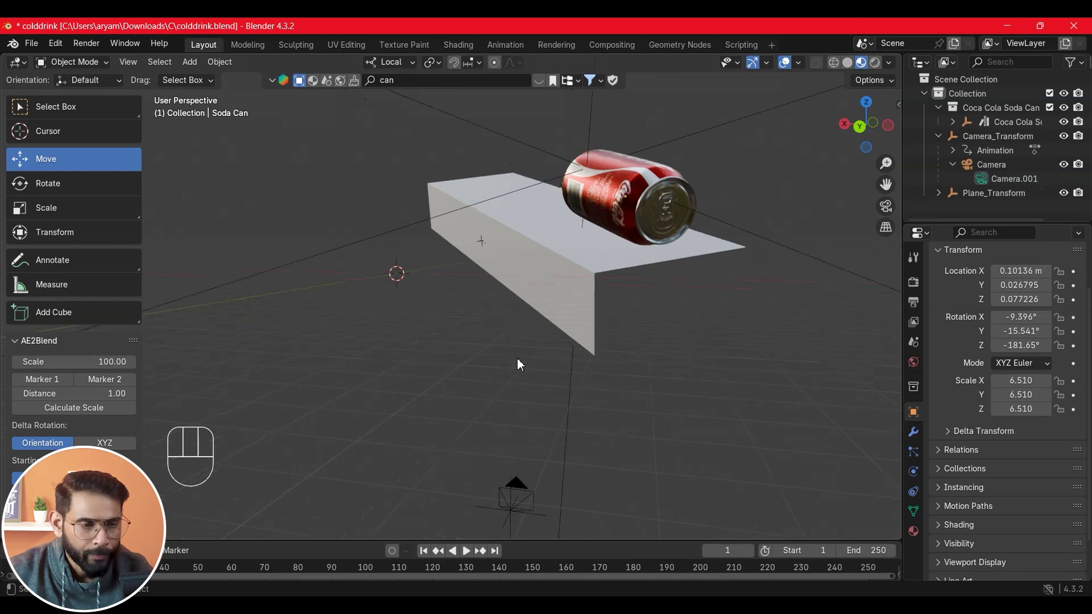
Through the tracked camera, shift the can along the deck and enlarge it
drag(893, 210, 854, 321)
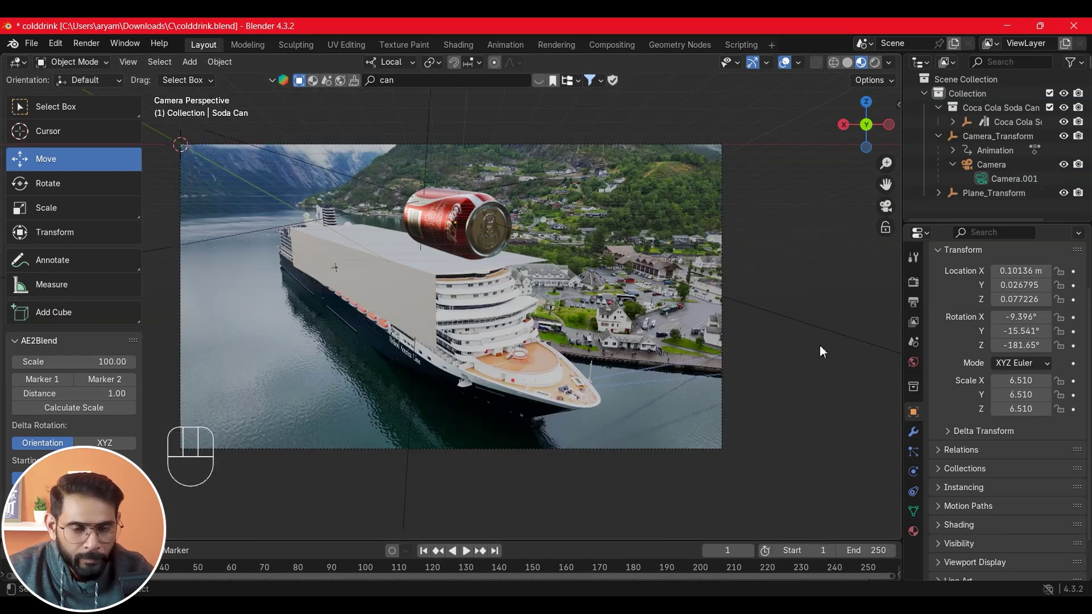
drag(482, 233, 483, 233)
click(501, 226)
click(50, 208)
Settle the can's scale at about 9.4 and nudge it back onto the upper deck
click(513, 221)
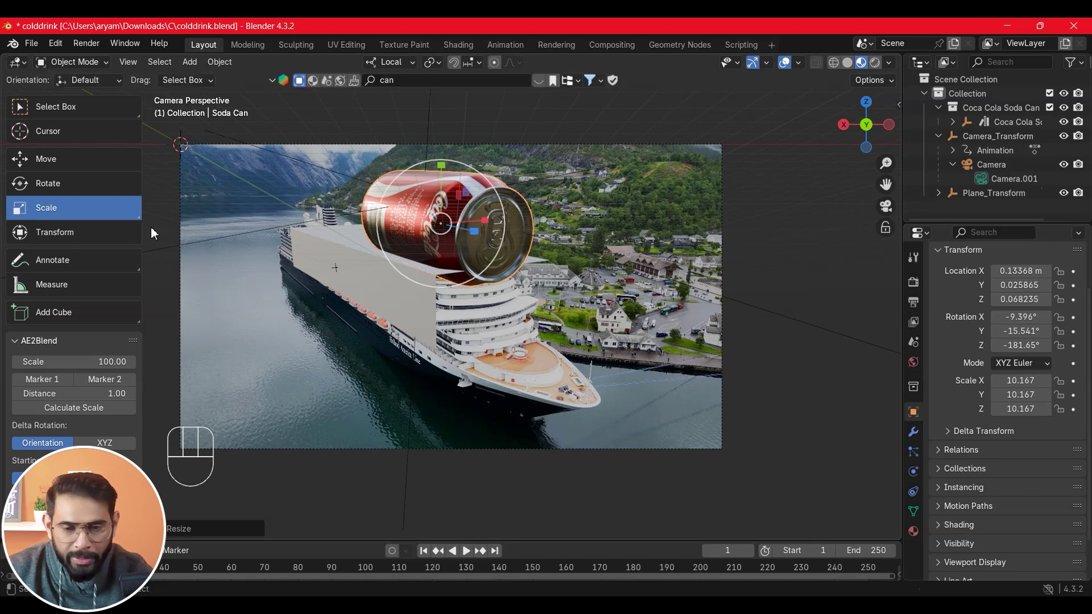
click(508, 209)
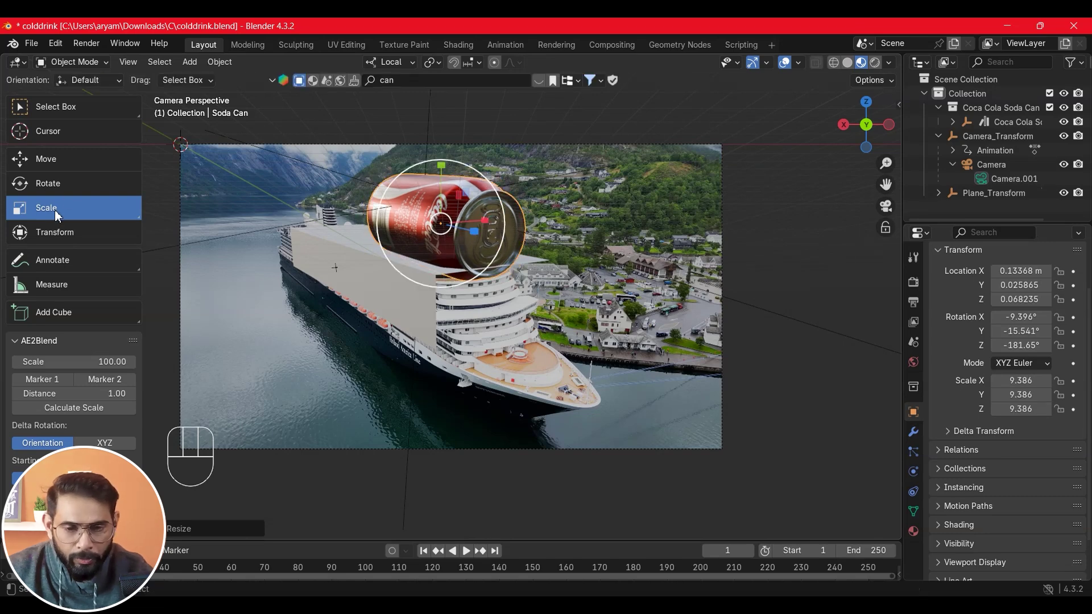
click(81, 165)
click(445, 190)
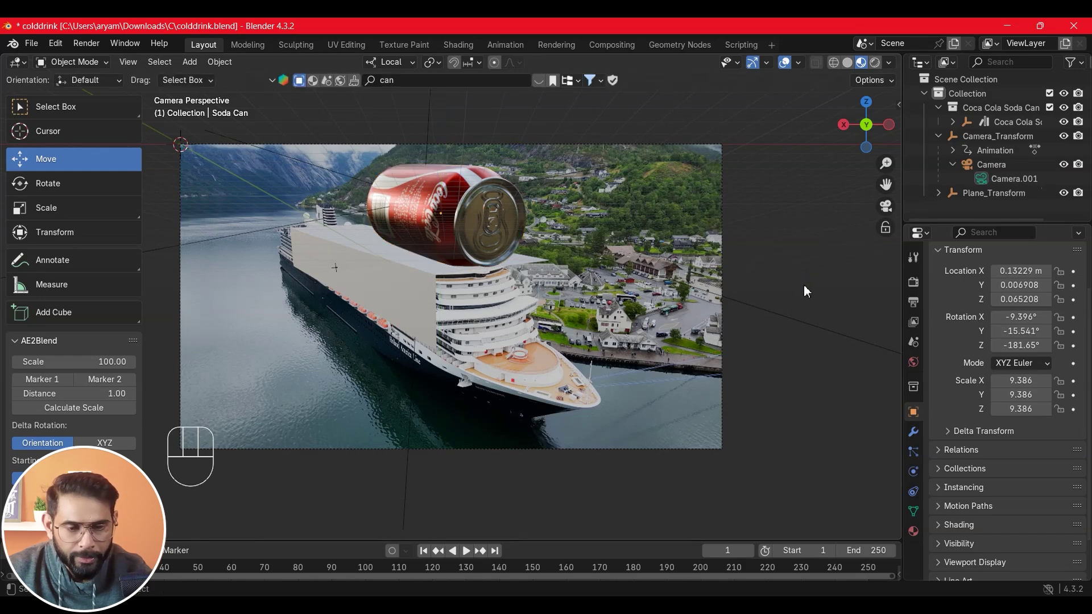
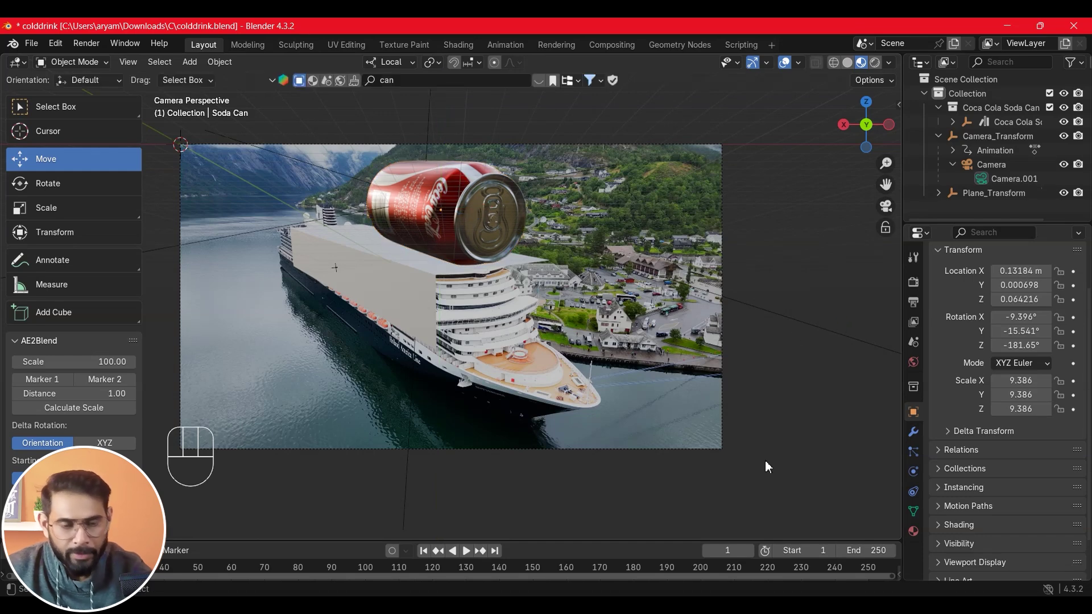
Play the animation to check the can, then stop and return to frame 1
click(422, 561)
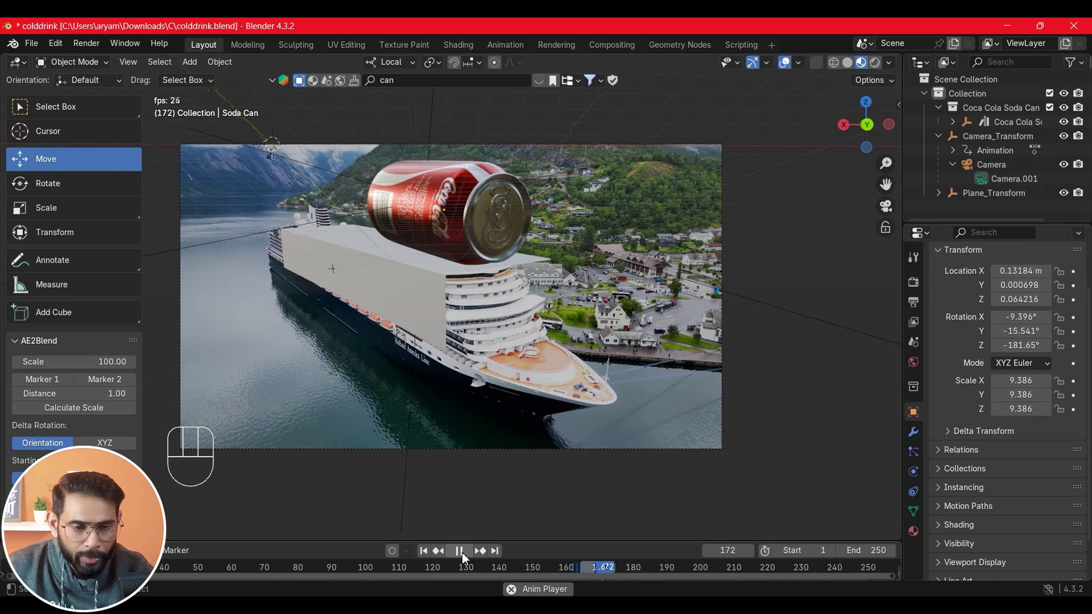
click(465, 559)
double_click(426, 557)
Rotate the Coca-Cola can about its own axis so the logo faces the camera
click(402, 185)
key(ctrl+z)
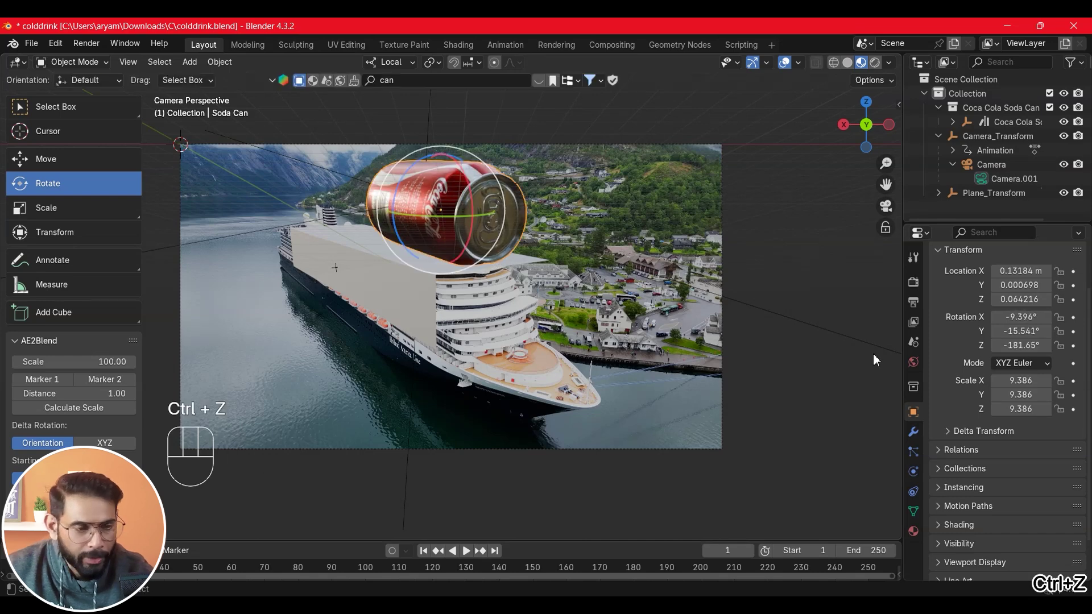
click(413, 178)
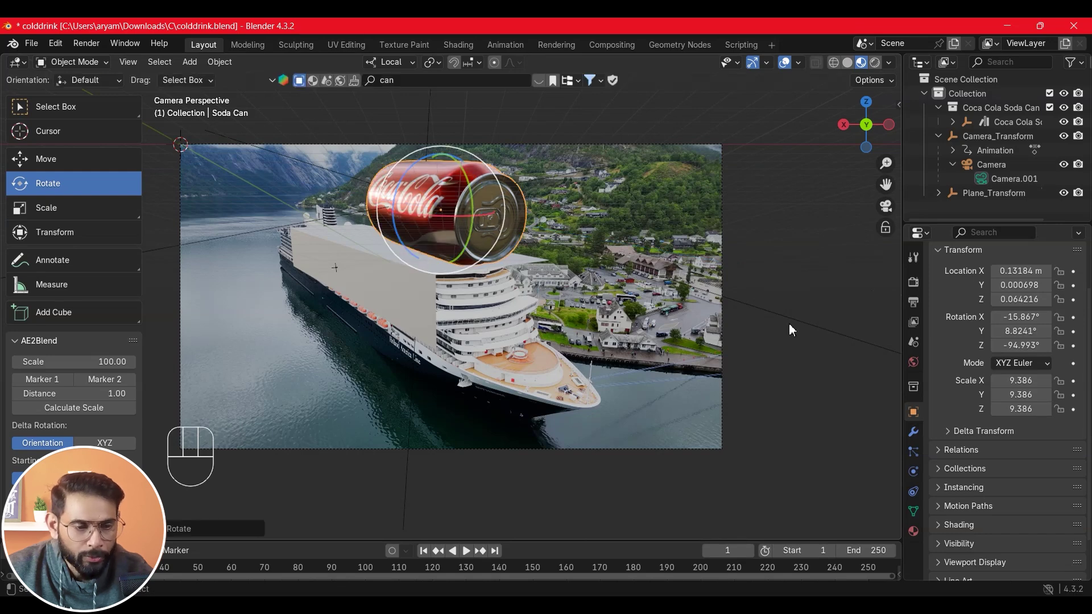
click(812, 324)
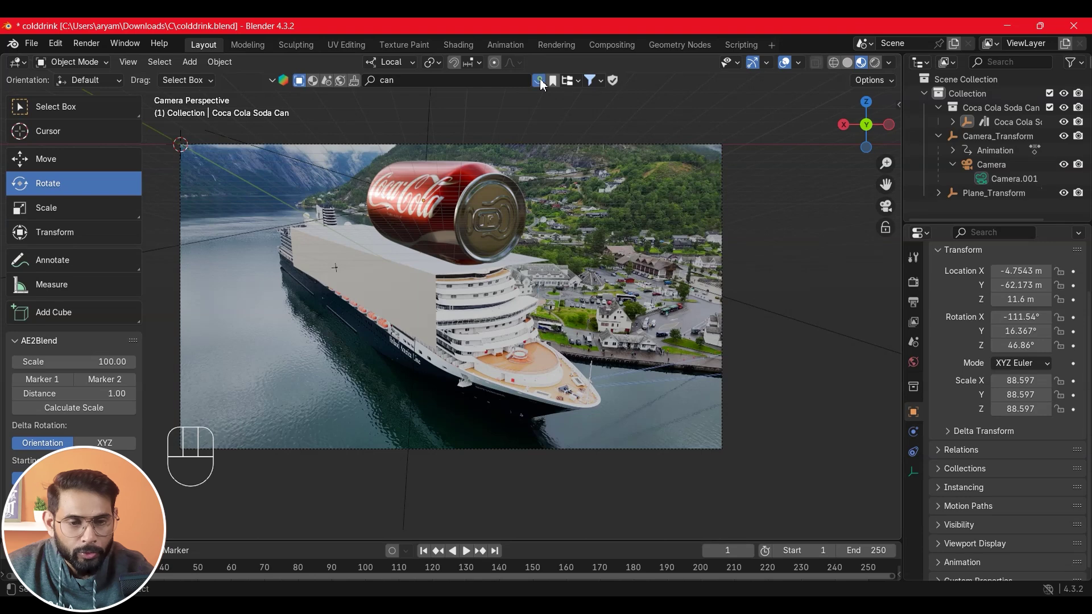
Browse the can asset results and add the Fanta can to the scene
click(545, 86)
click(786, 158)
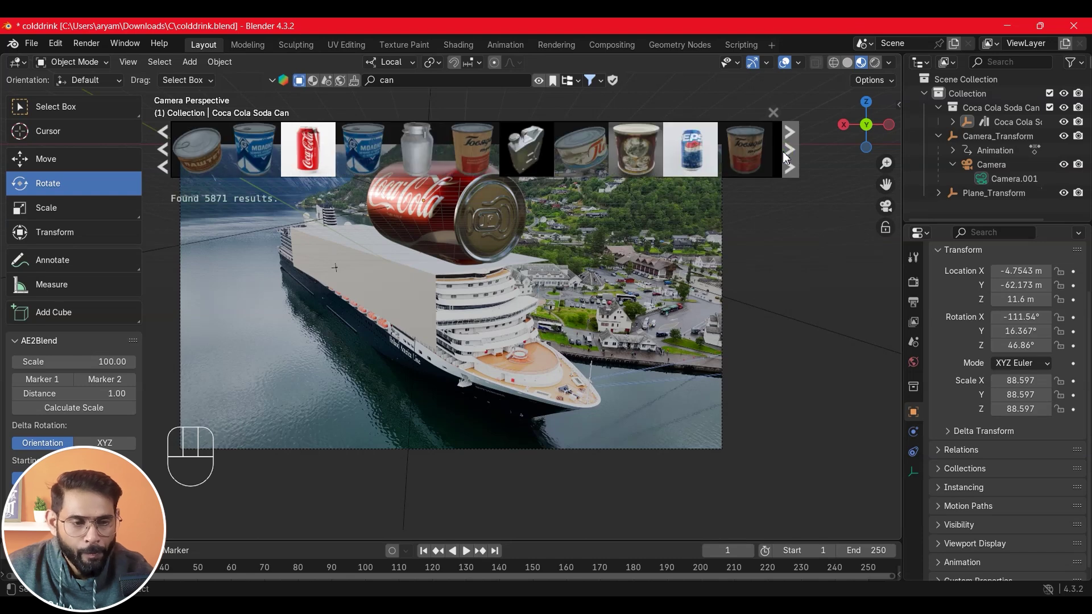
click(798, 158)
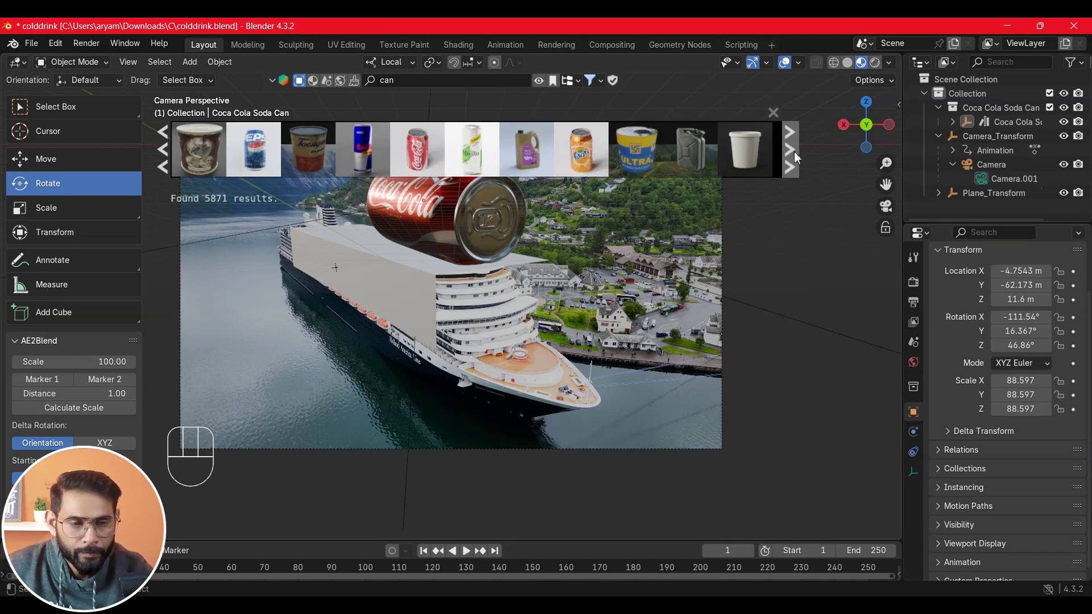
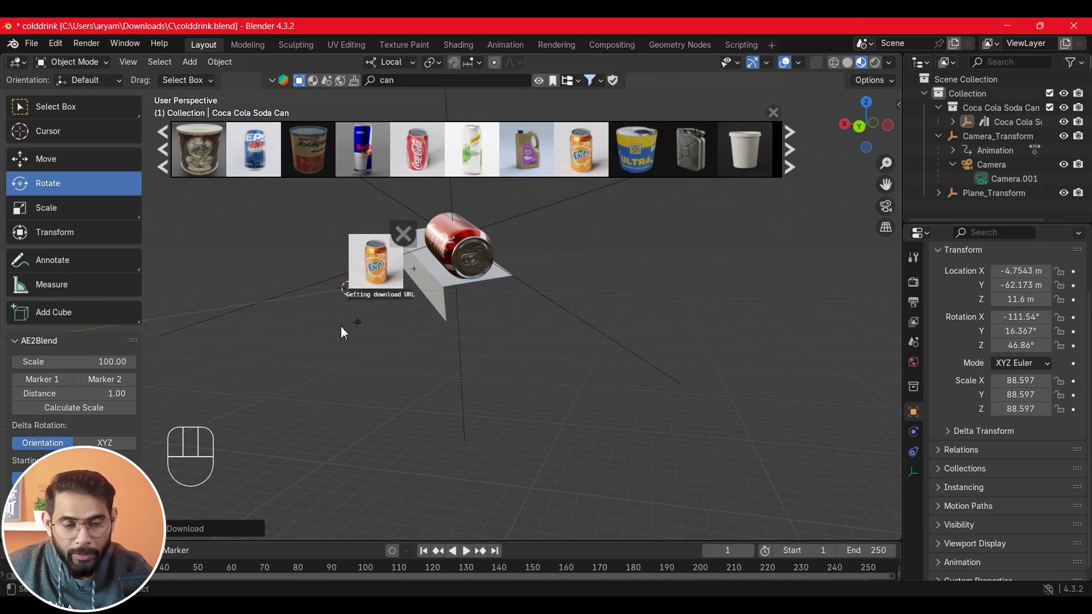
click(51, 217)
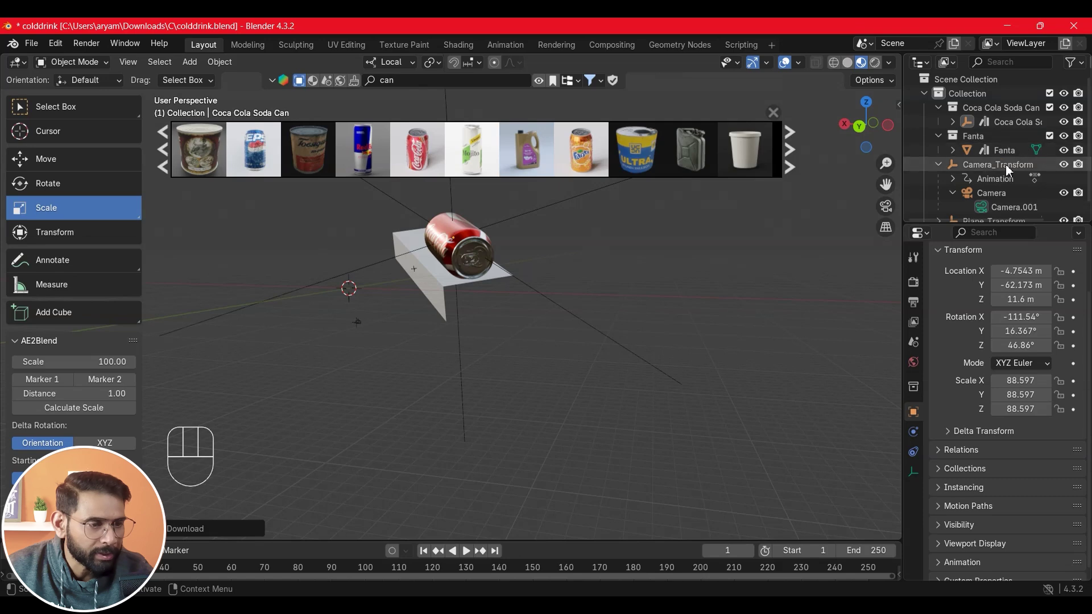
Scale the Fanta can up to about 4.8
click(1008, 157)
click(420, 317)
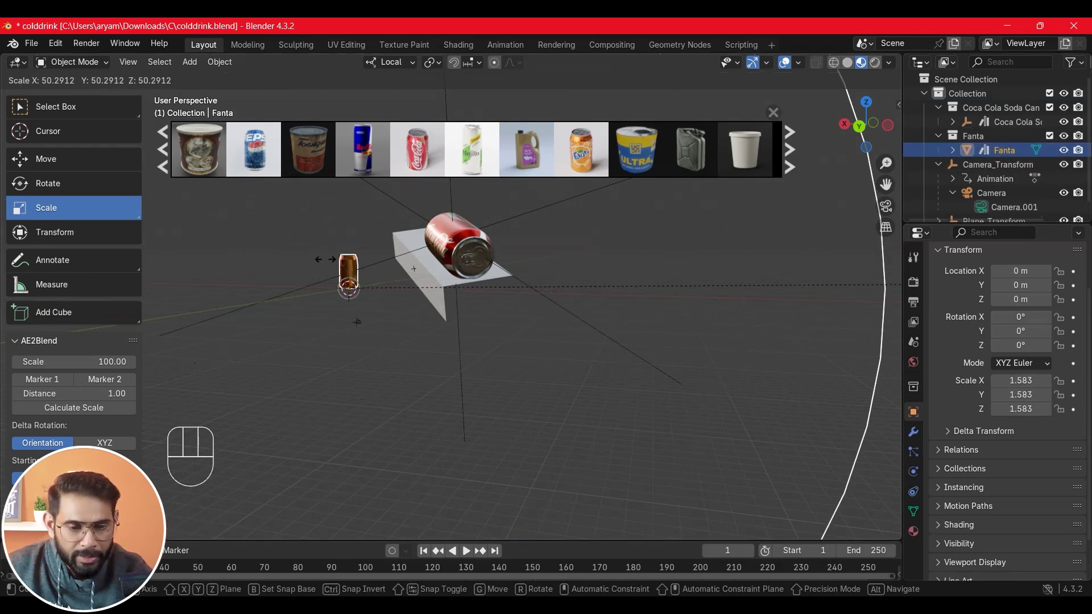
click(410, 319)
Move the Fanta can onto the deck plane beside the Coca-Cola can
click(52, 161)
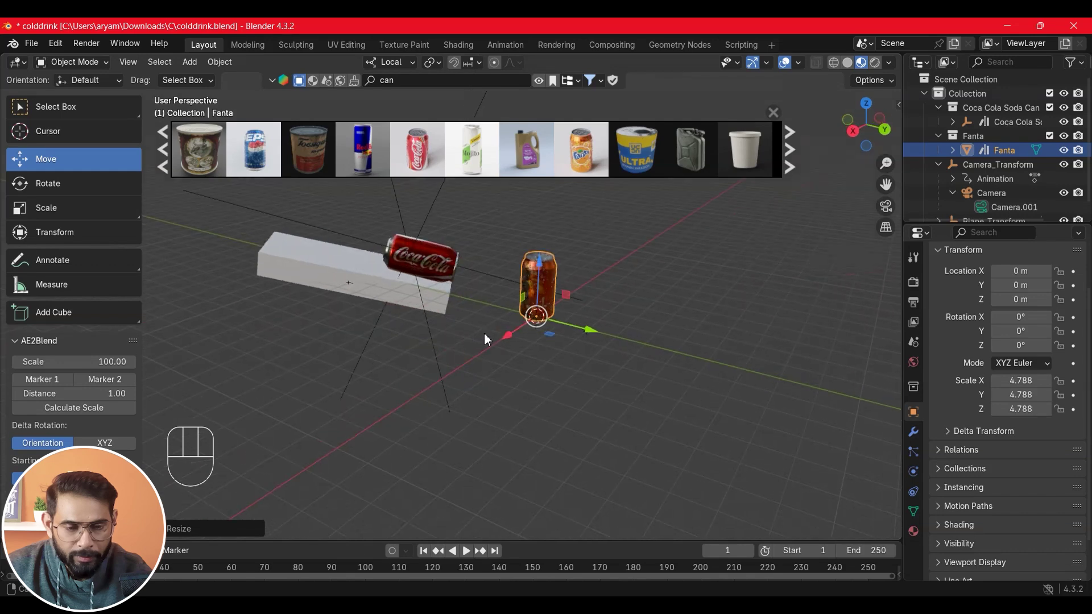
click(581, 343)
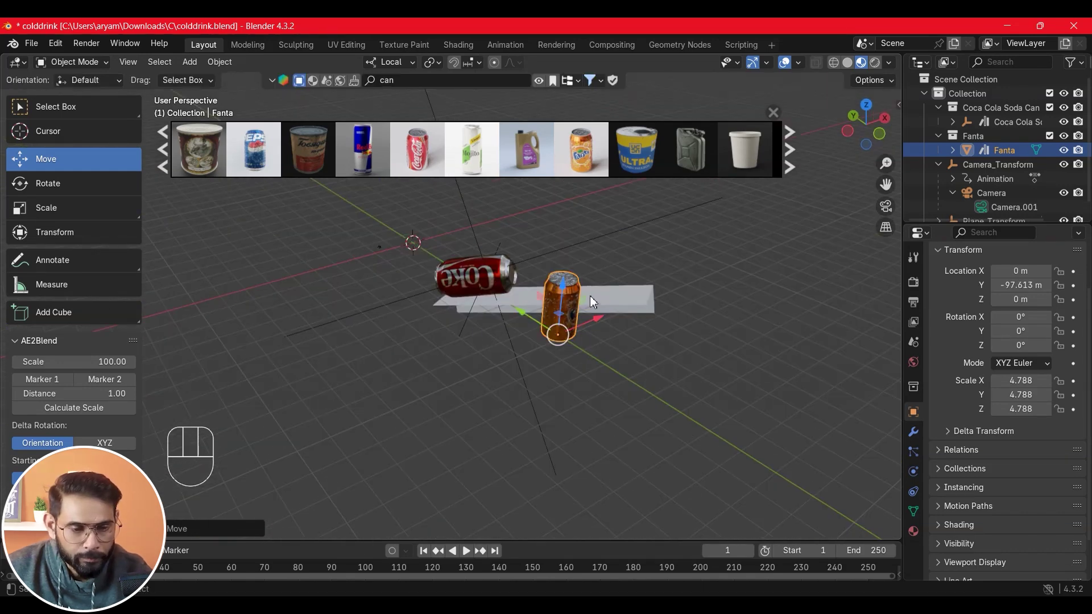
click(562, 305)
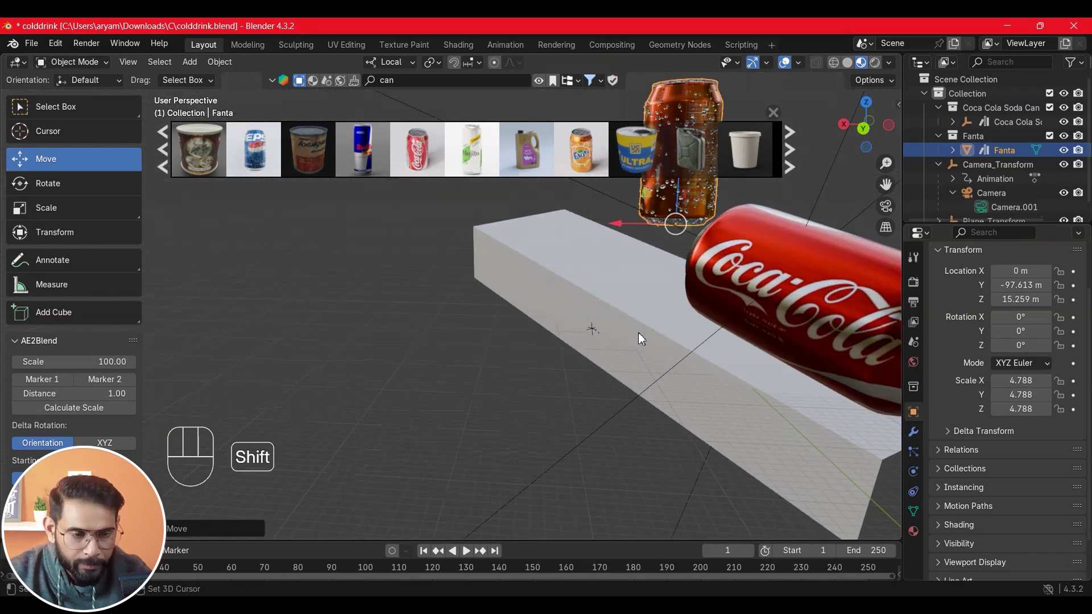
click(551, 304)
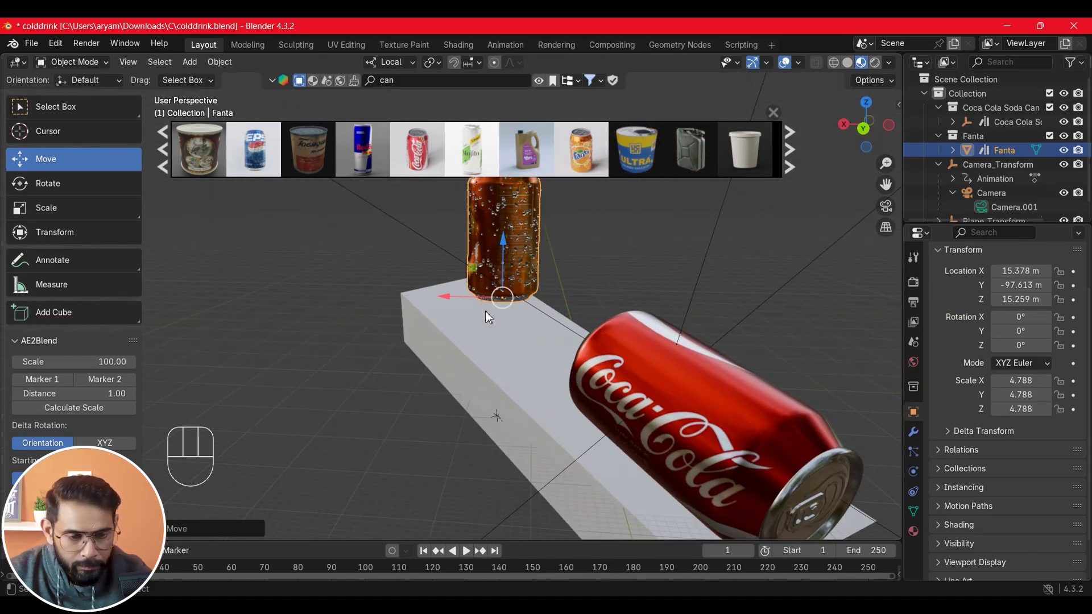
click(489, 278)
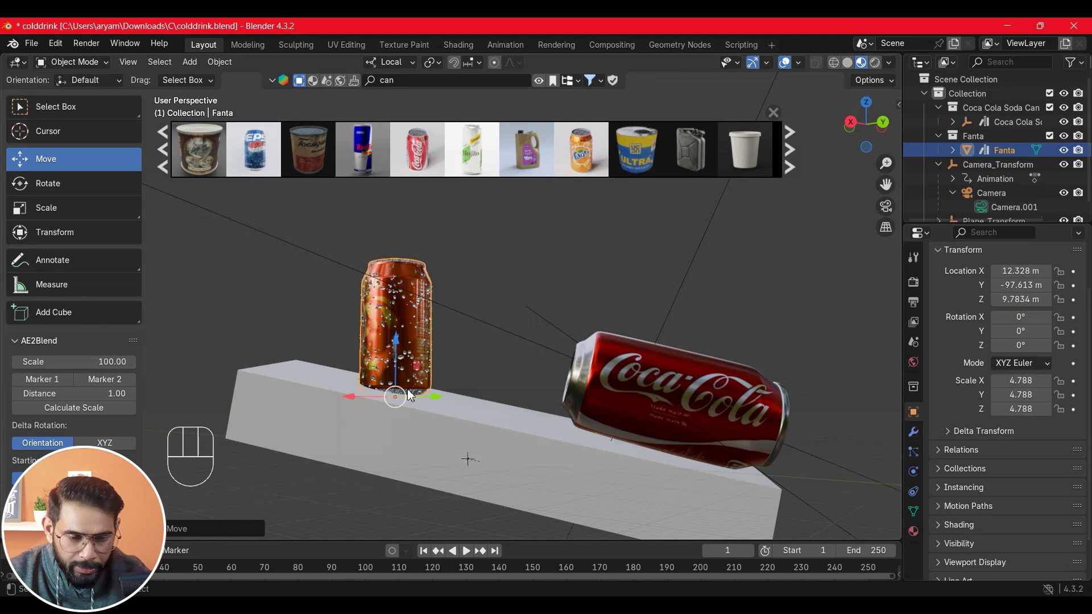
click(401, 373)
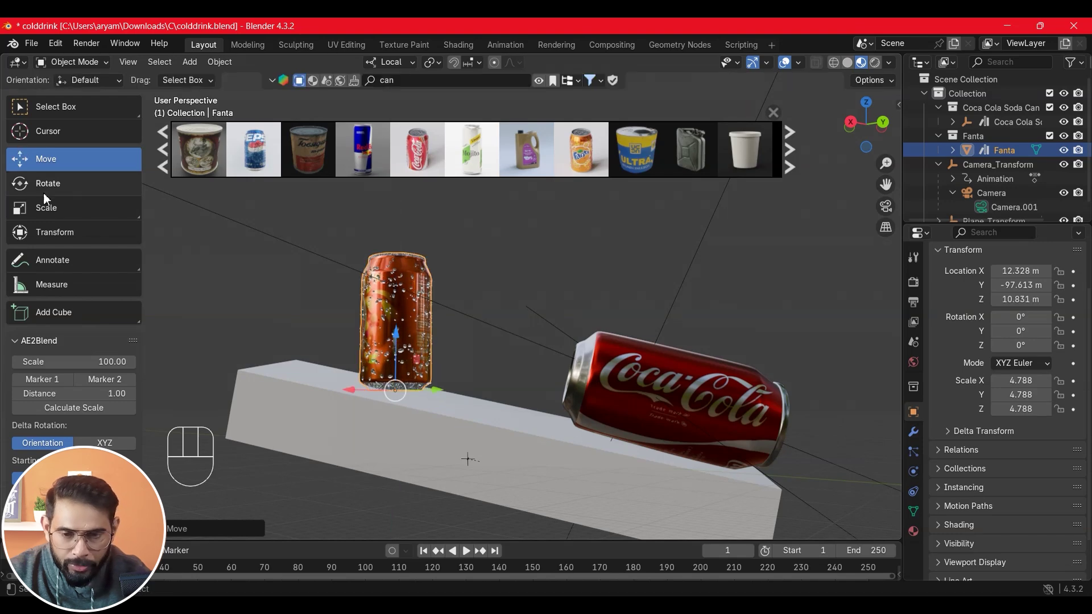
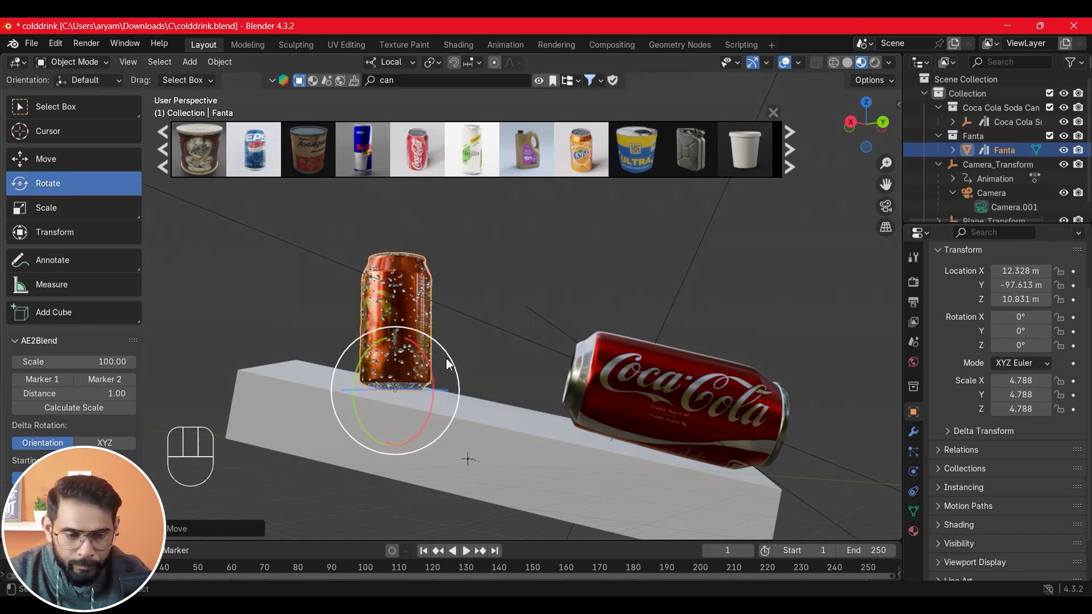
Tilt the Fanta can slightly so it stands at a small angle on the deck
click(453, 365)
click(454, 365)
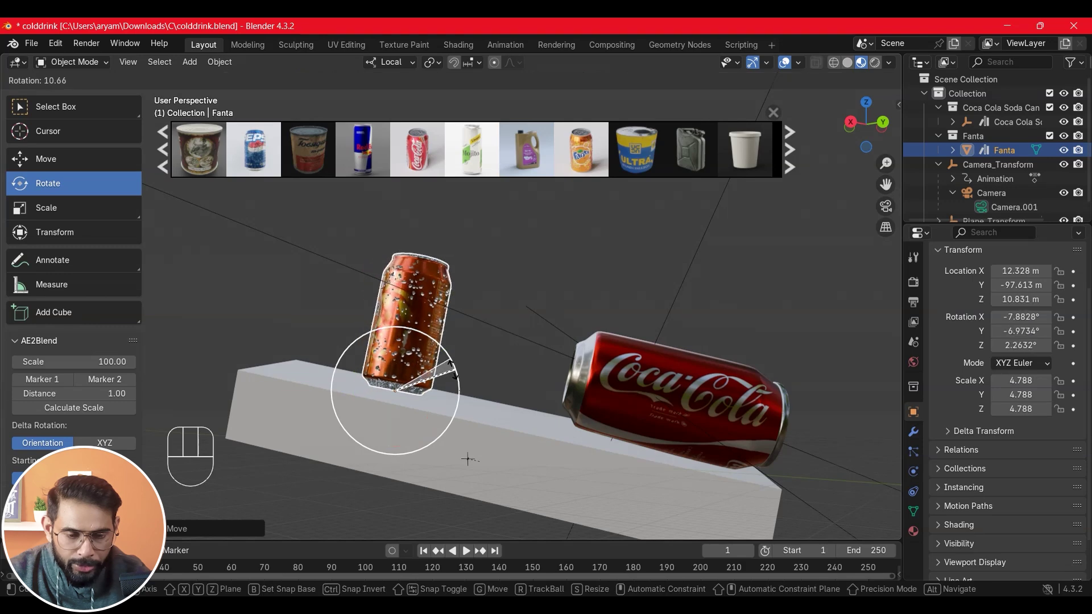
click(377, 355)
click(377, 358)
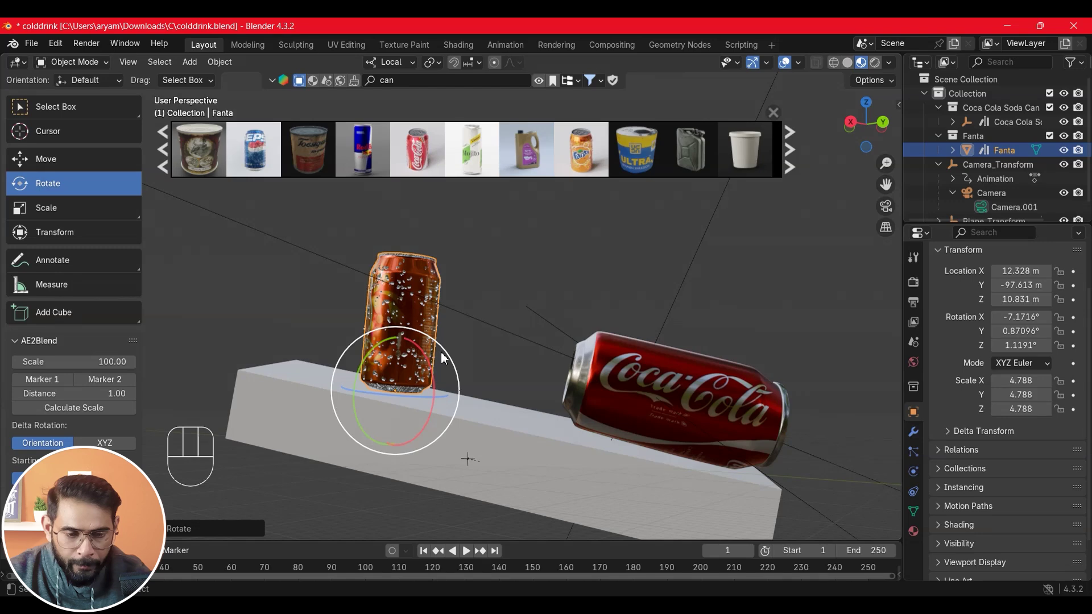
double_click(450, 357)
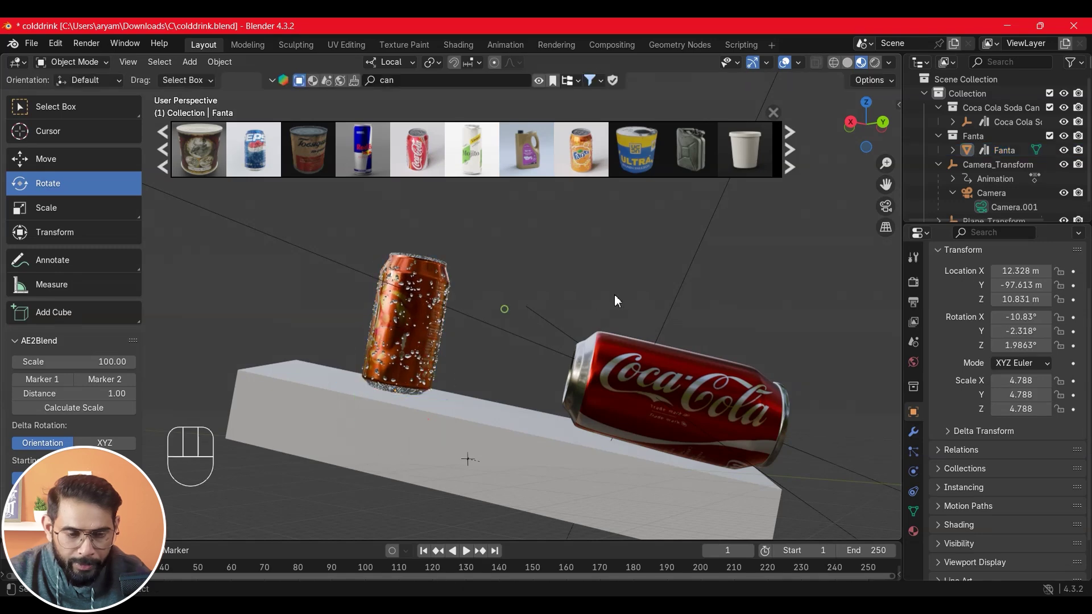
Through the tracked camera, enlarge the Fanta can to about 7.2 and turn it roughly 135 degrees upright
click(886, 208)
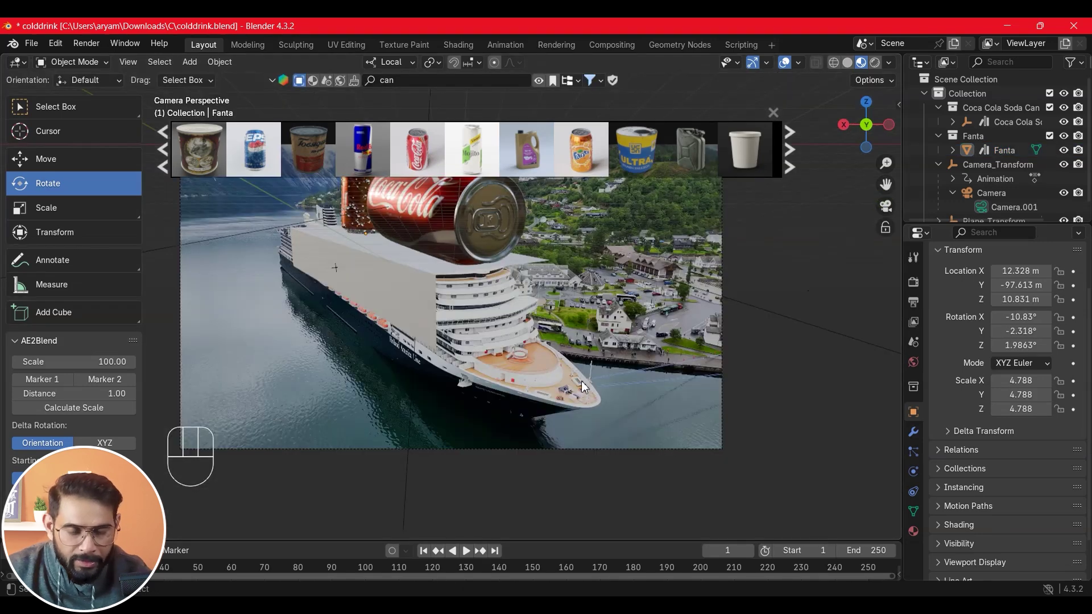
click(779, 112)
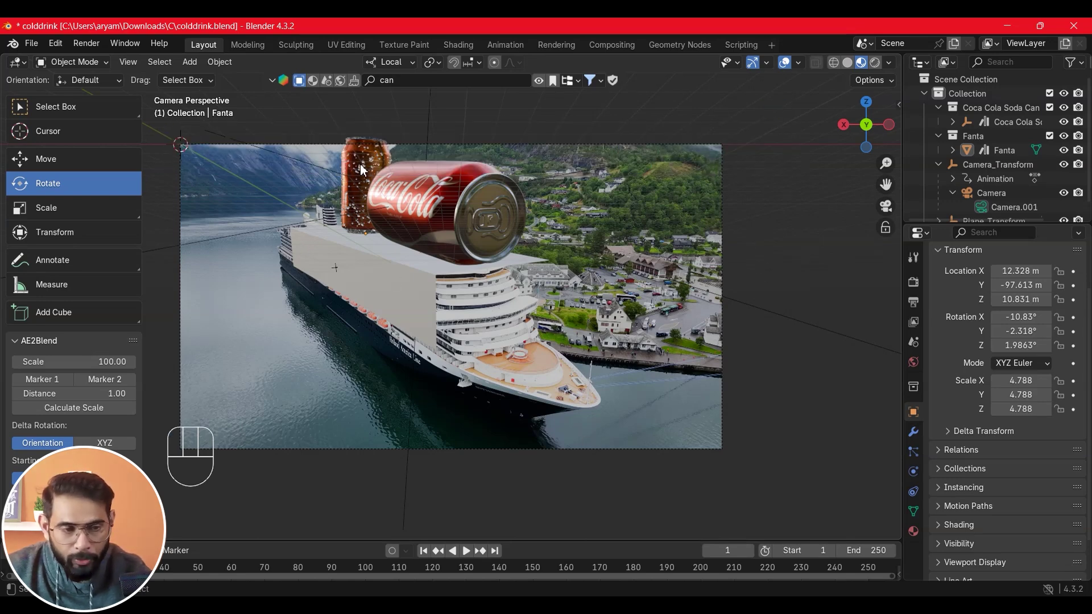
click(1015, 159)
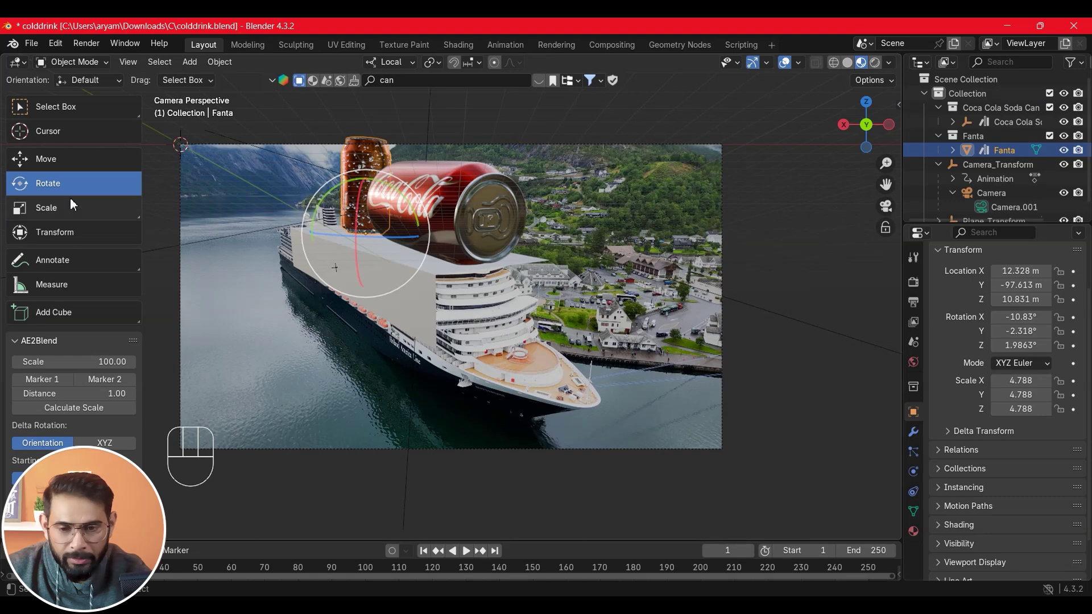
click(69, 209)
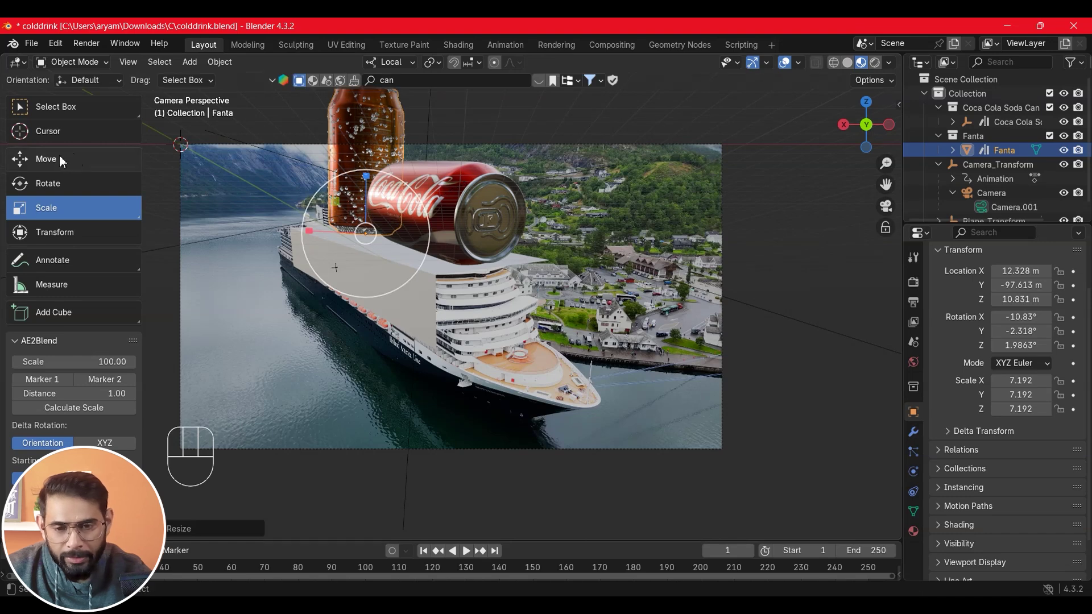
click(50, 183)
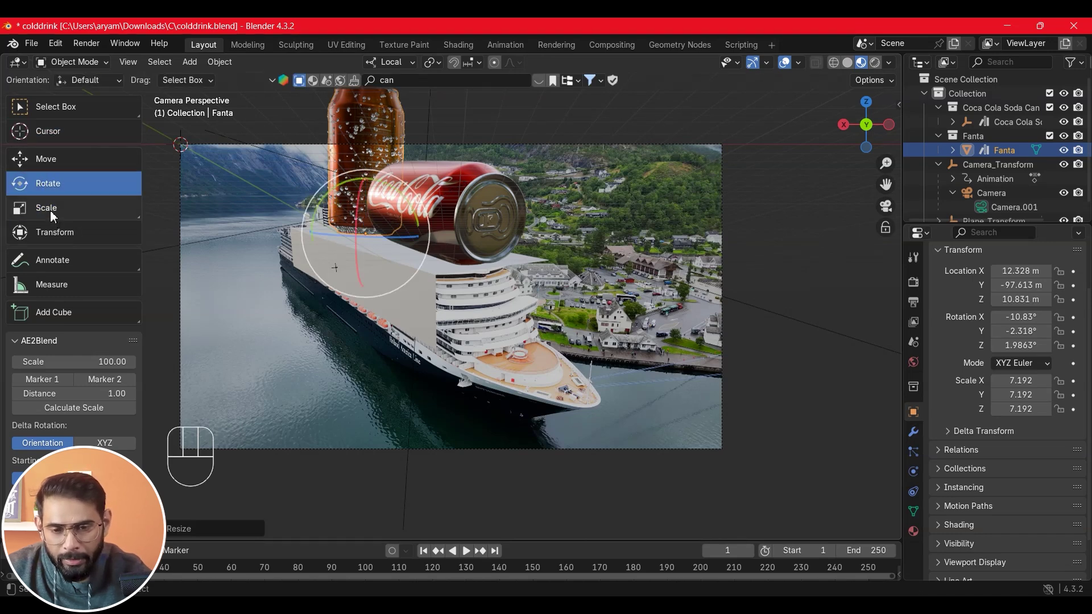
click(335, 242)
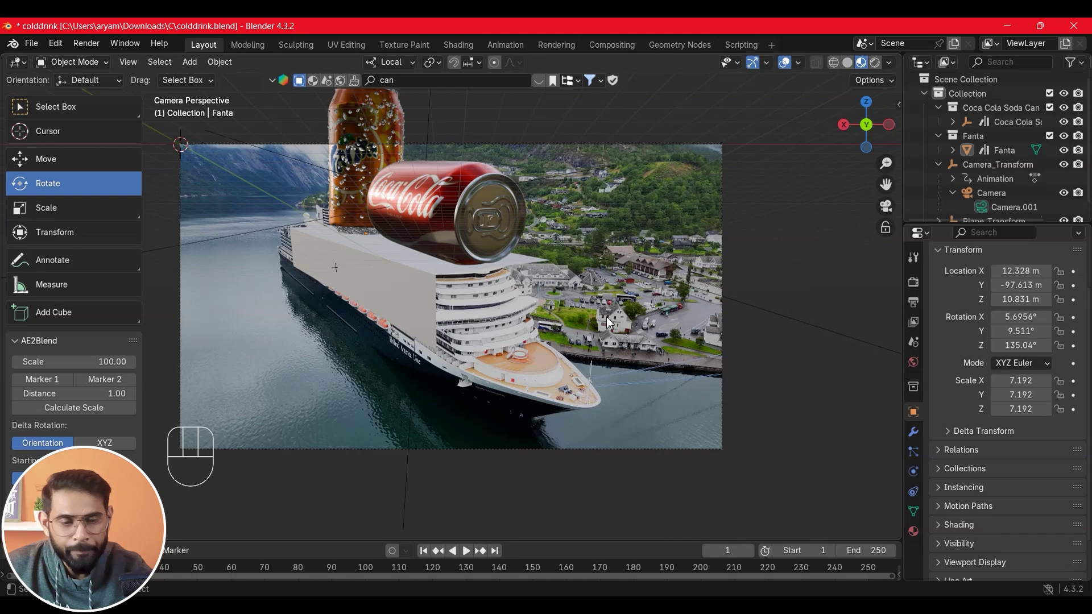
In Render Properties switch the engine from EEVEE to Cycles and open the device choices
click(44, 168)
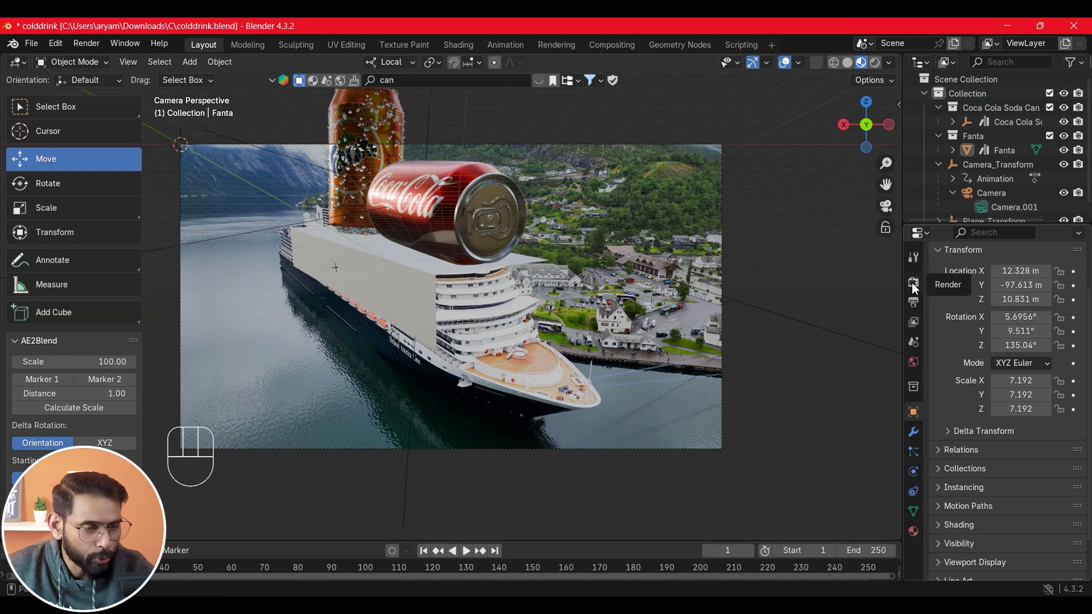
click(917, 287)
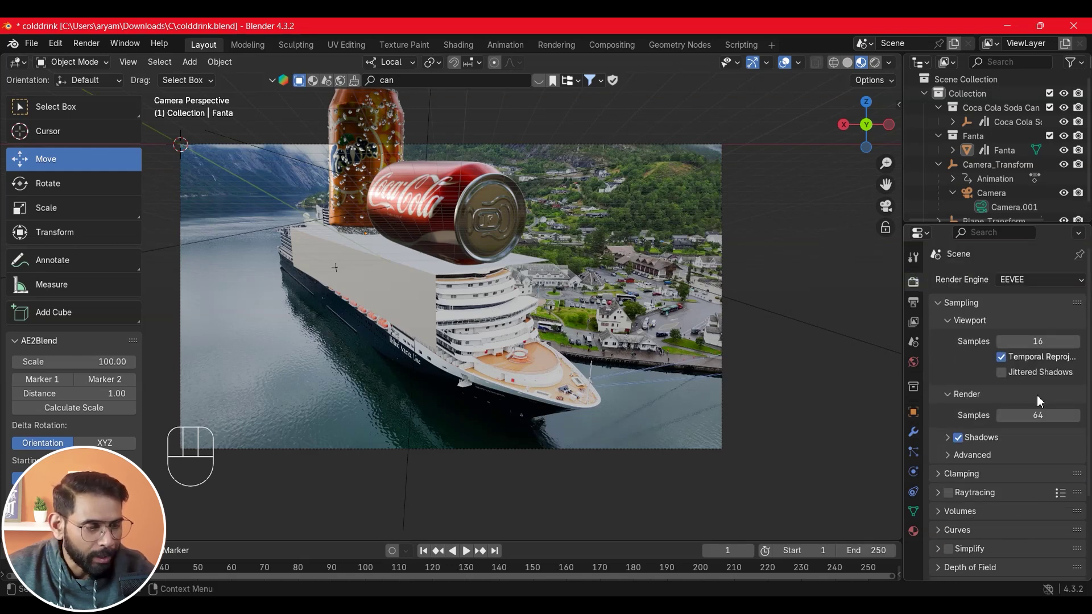
drag(1028, 288, 1027, 329)
click(1017, 322)
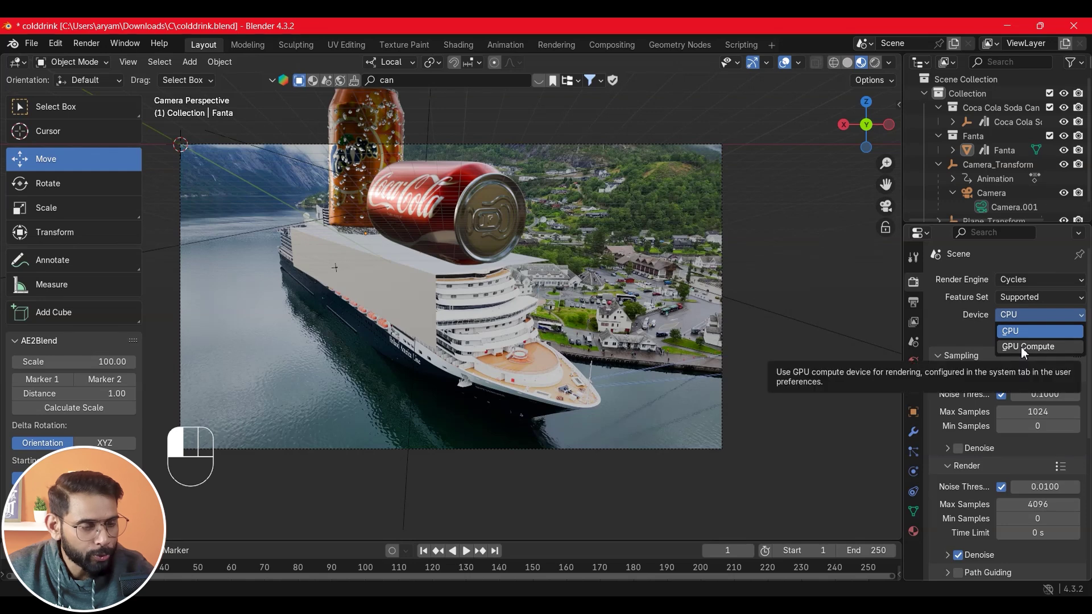
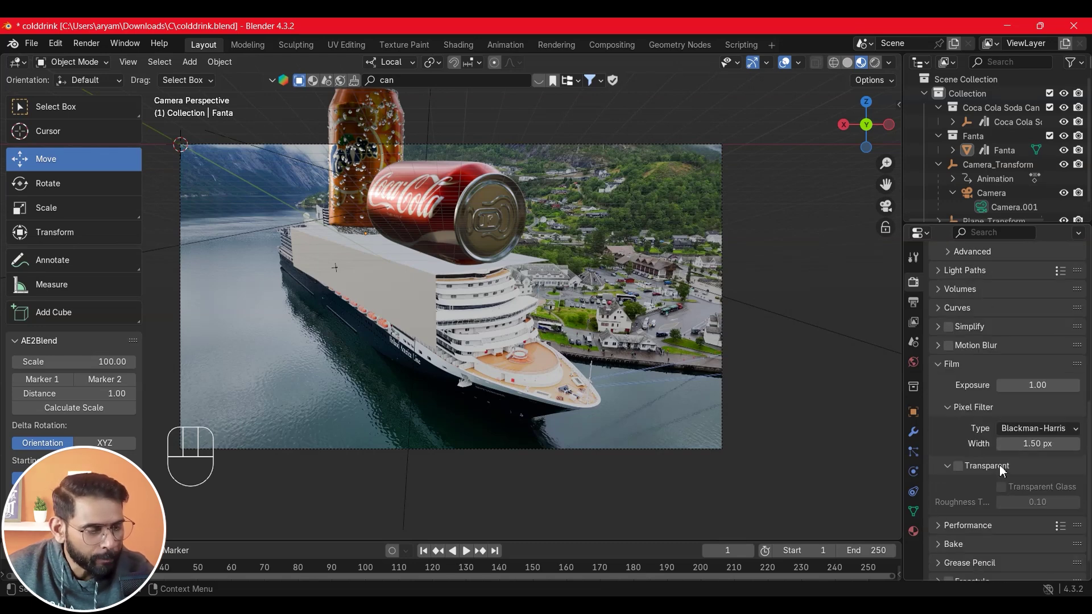
In World Properties feed an Environment Texture into the world background colour
click(963, 474)
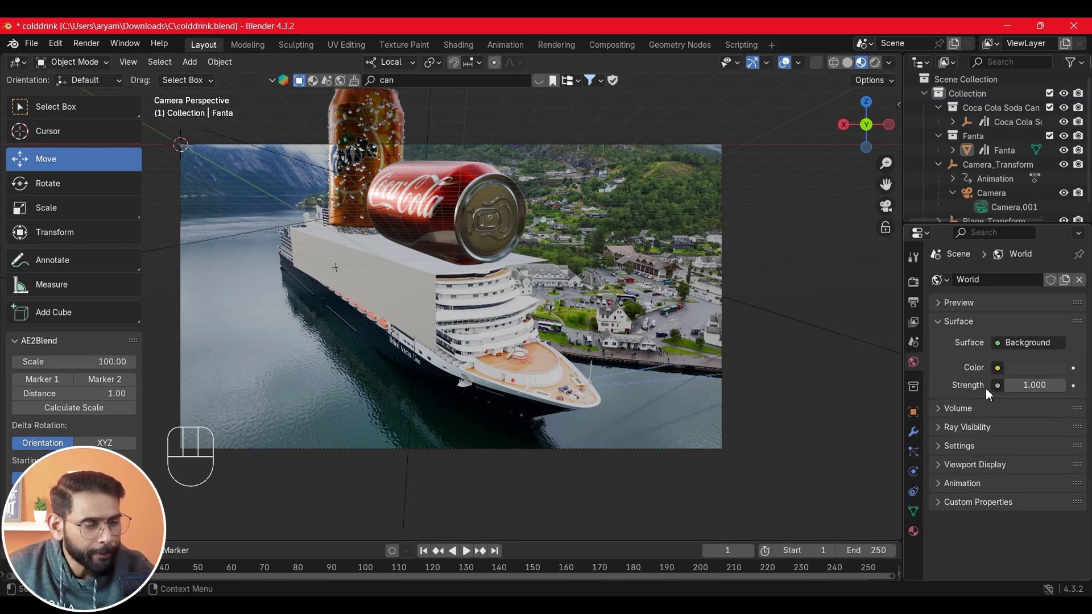
drag(1003, 372, 759, 430)
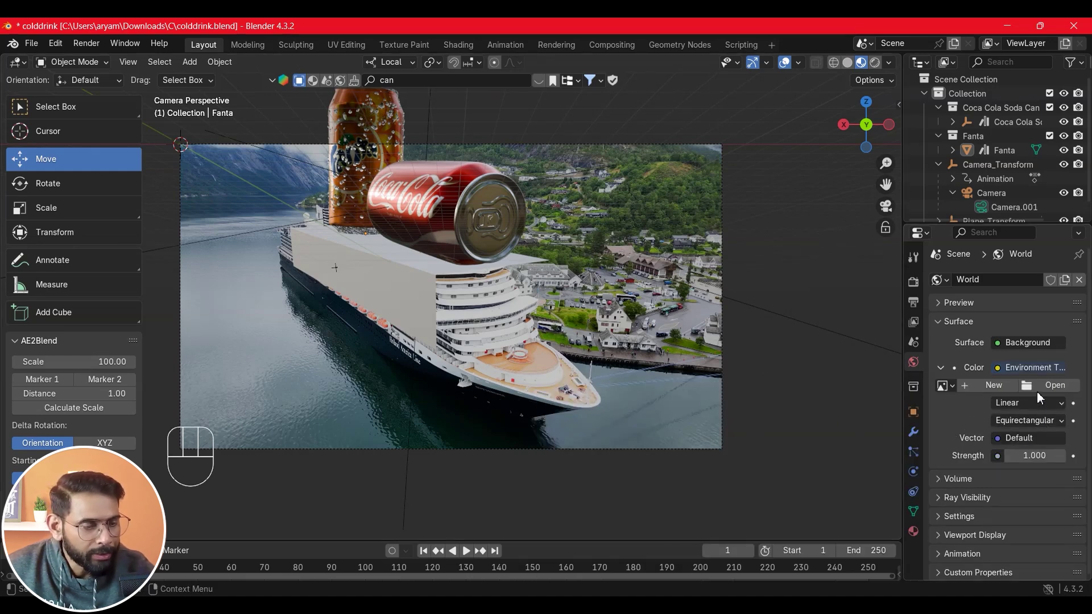
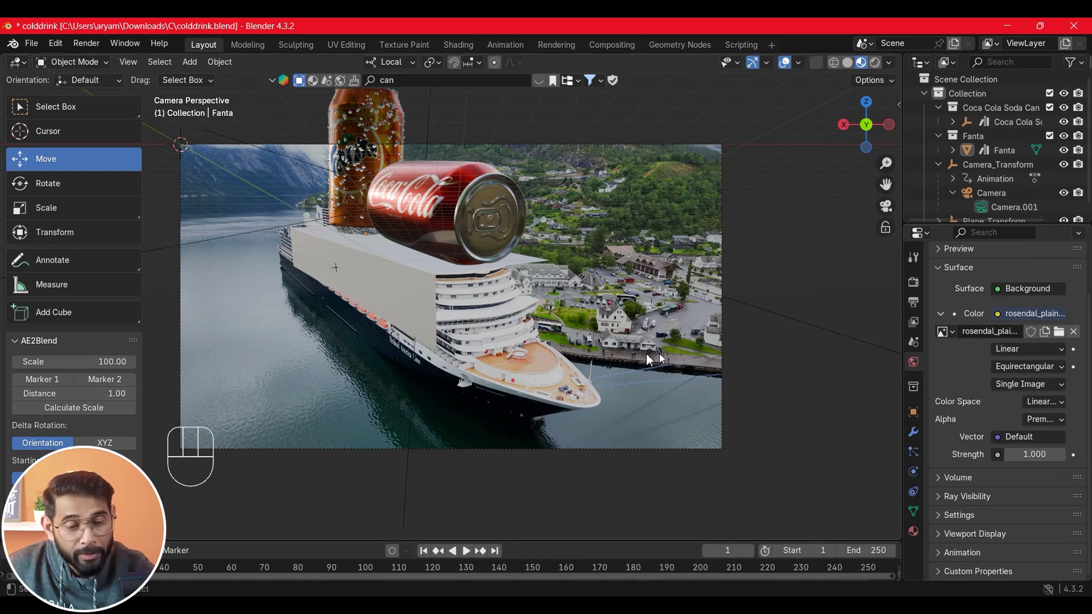
Make the deck plane a Shadow Catcher and preview the cans in Rendered shading over the footage
click(417, 283)
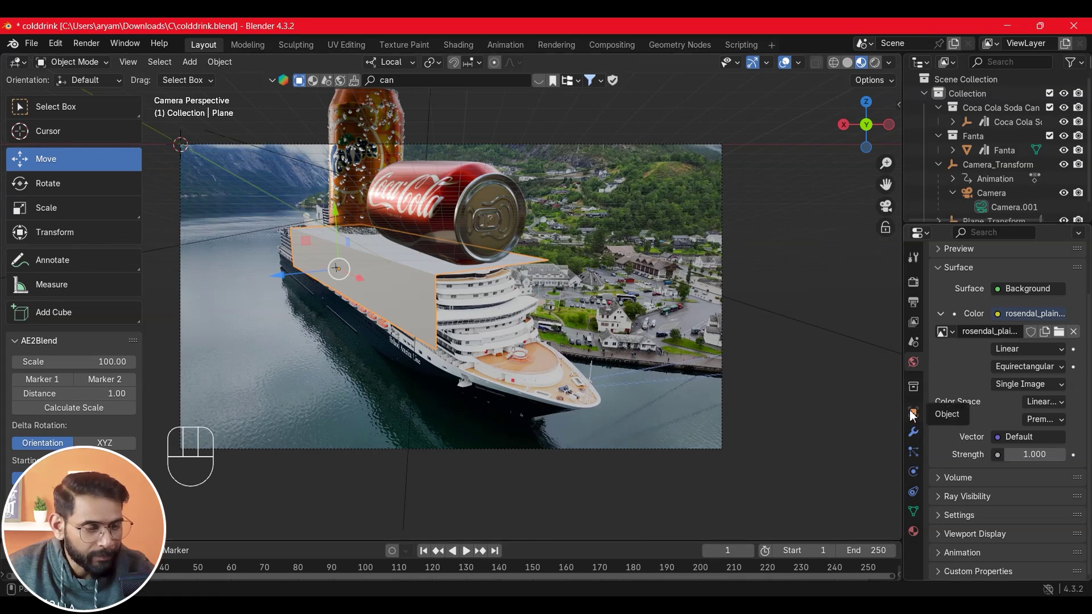
click(917, 415)
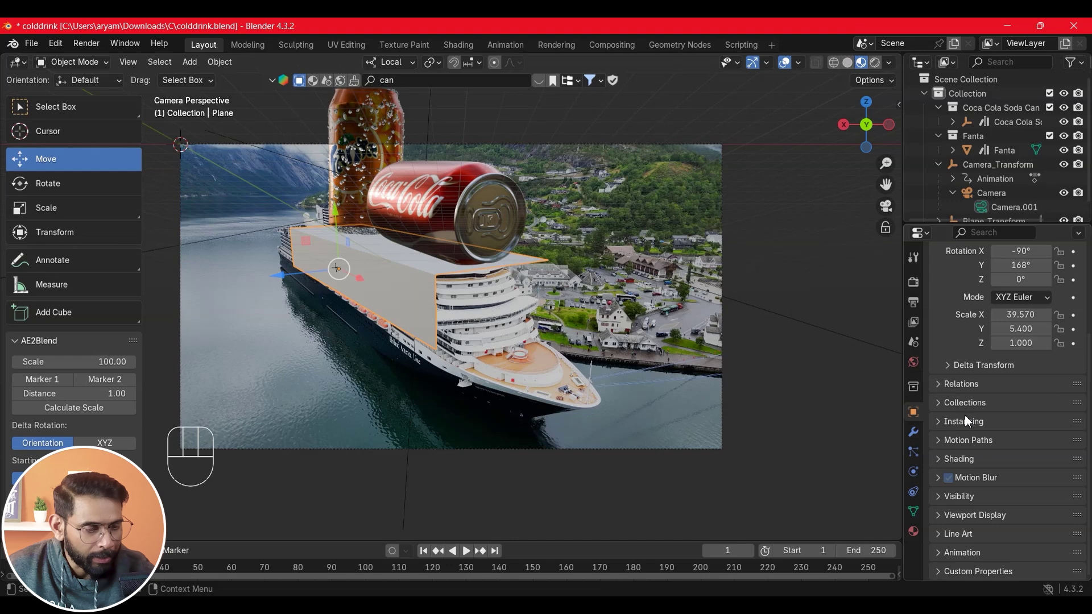
click(942, 504)
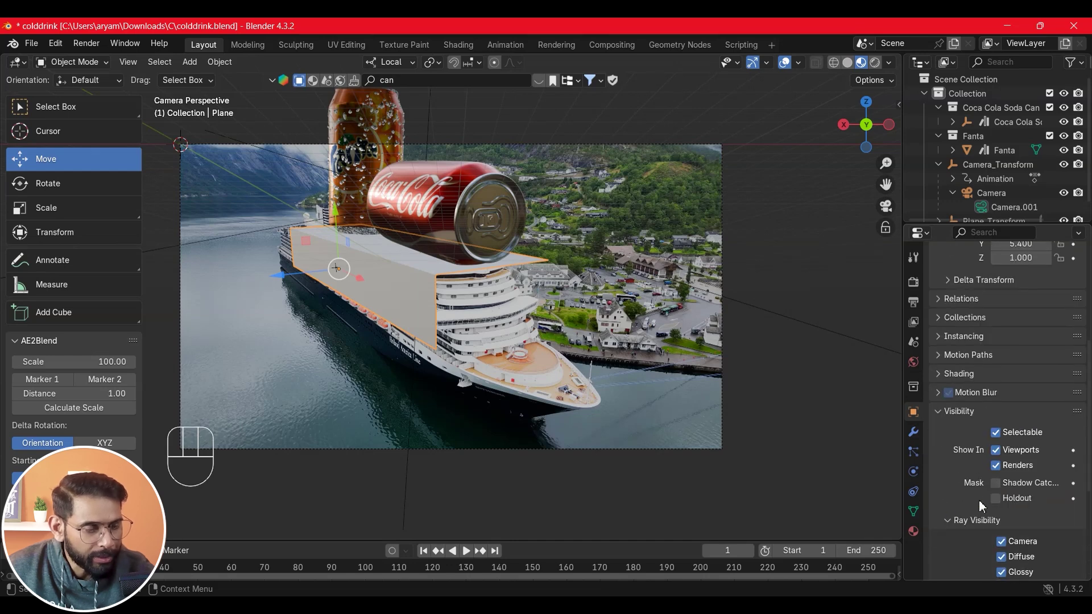
click(1000, 492)
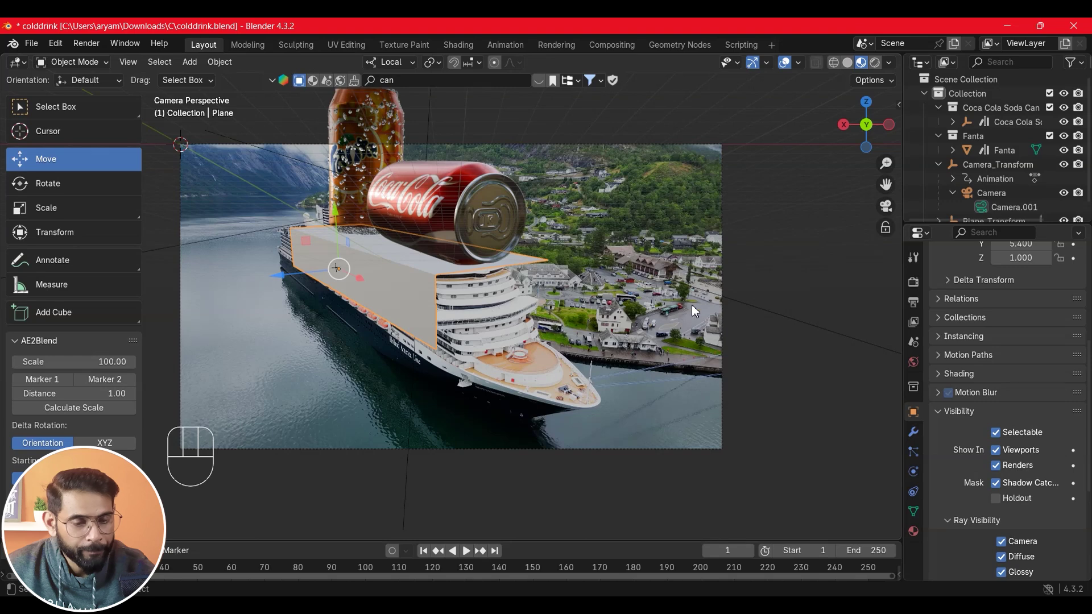
click(835, 385)
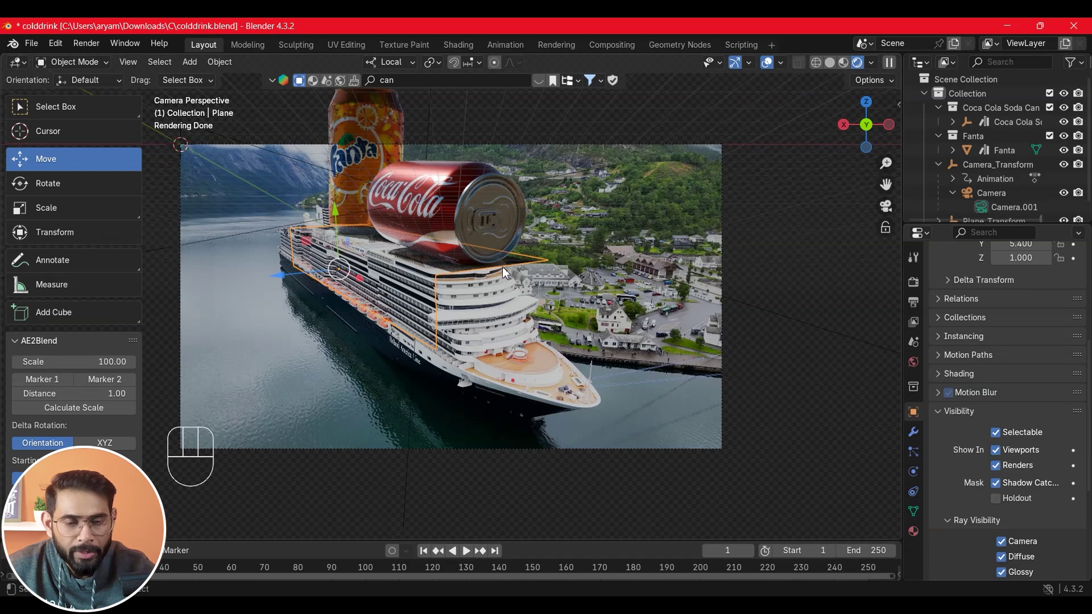
Load the Palermo sidewalk HDRI as the world Environment Texture image
click(364, 285)
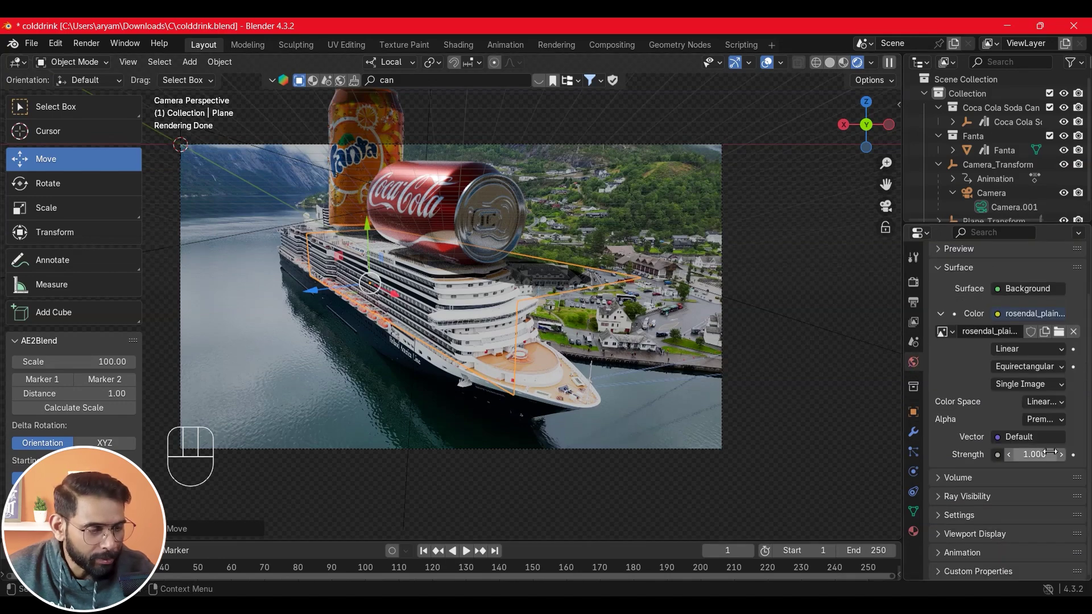
click(1065, 340)
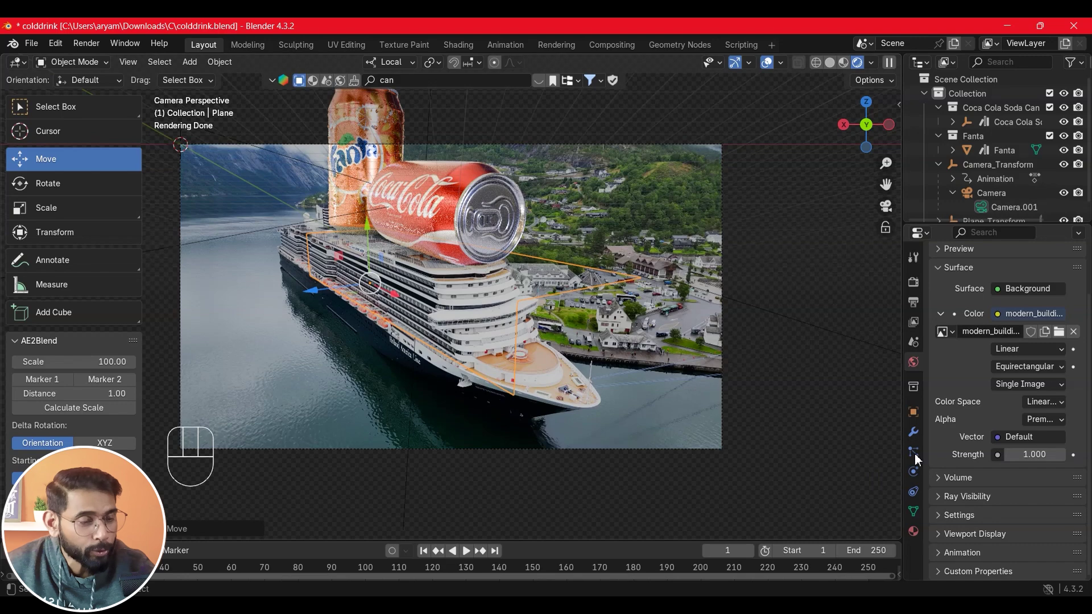
drag(1066, 337, 986, 414)
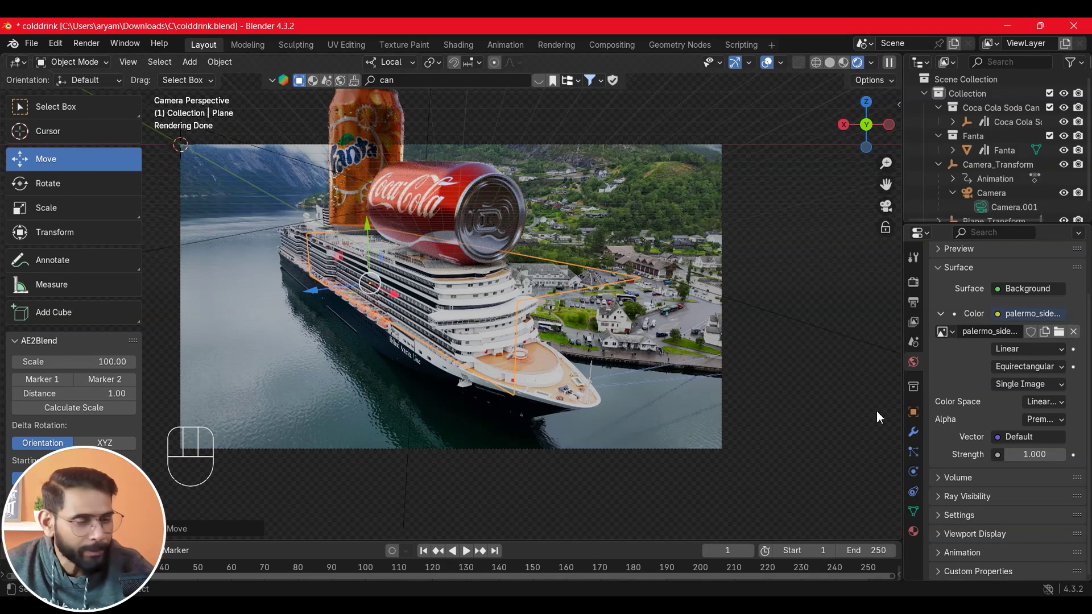
Set Color Management's View Transform from AgX to Standard and move to Output Properties
click(393, 298)
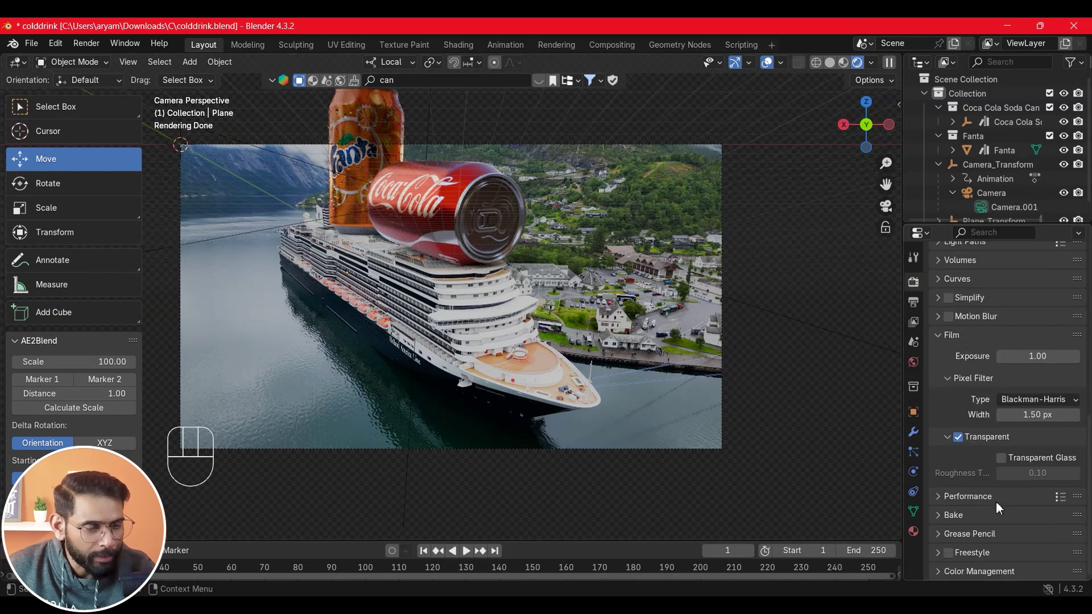
click(937, 577)
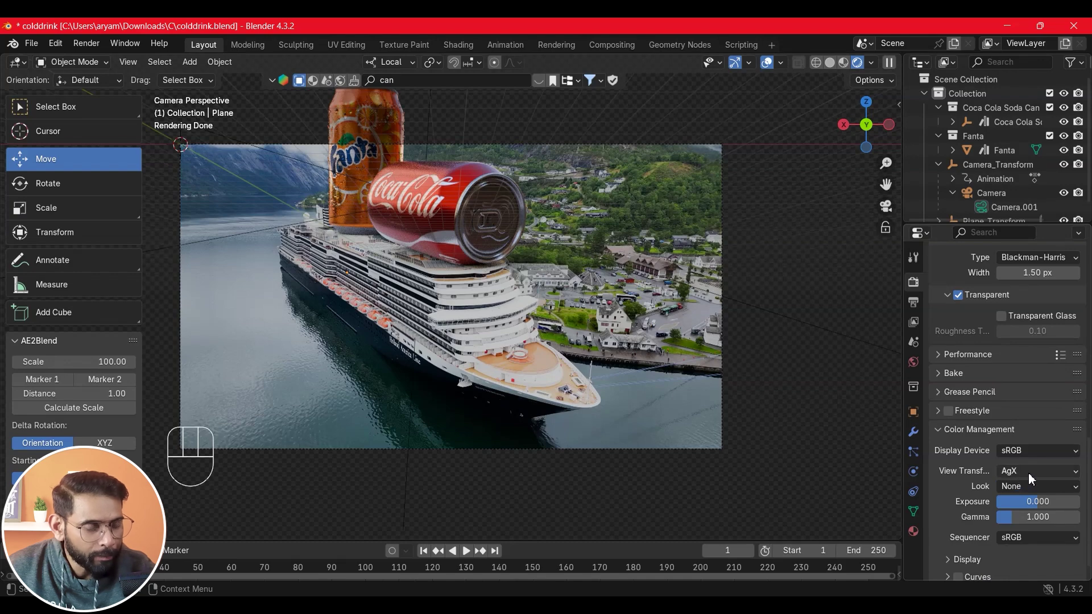
drag(1033, 480, 737, 439)
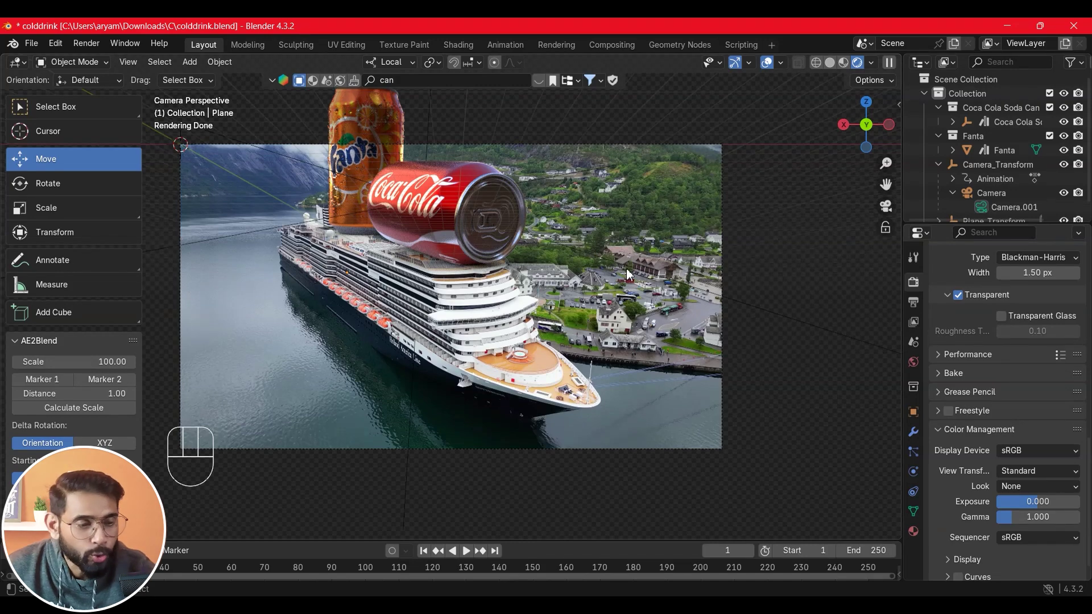
click(920, 307)
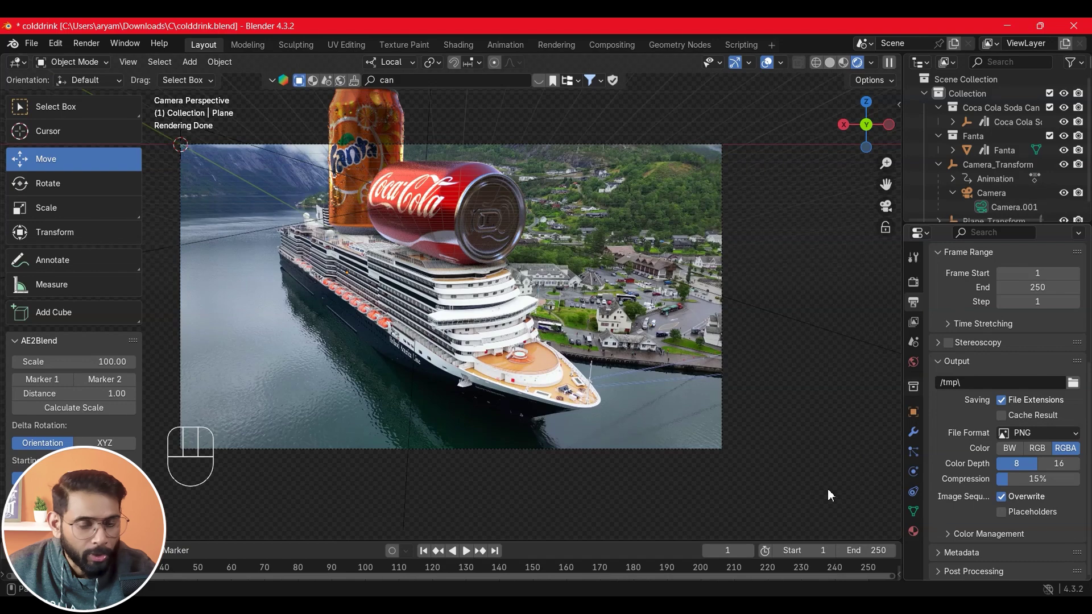
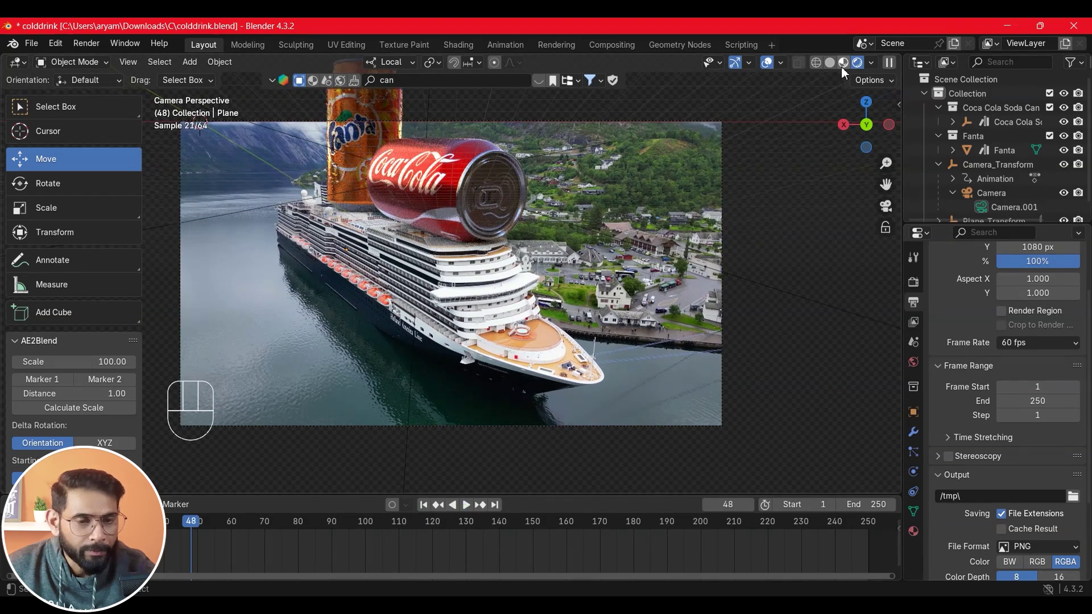
Switch the viewport to Material Preview, play through, then stop and jump back to frame 1
click(402, 269)
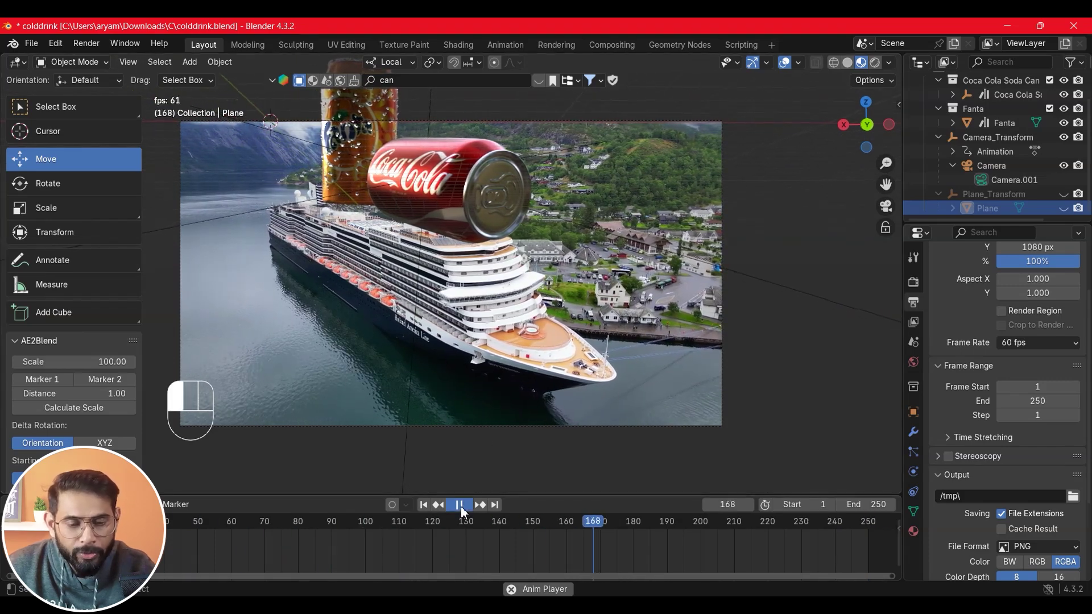
click(426, 510)
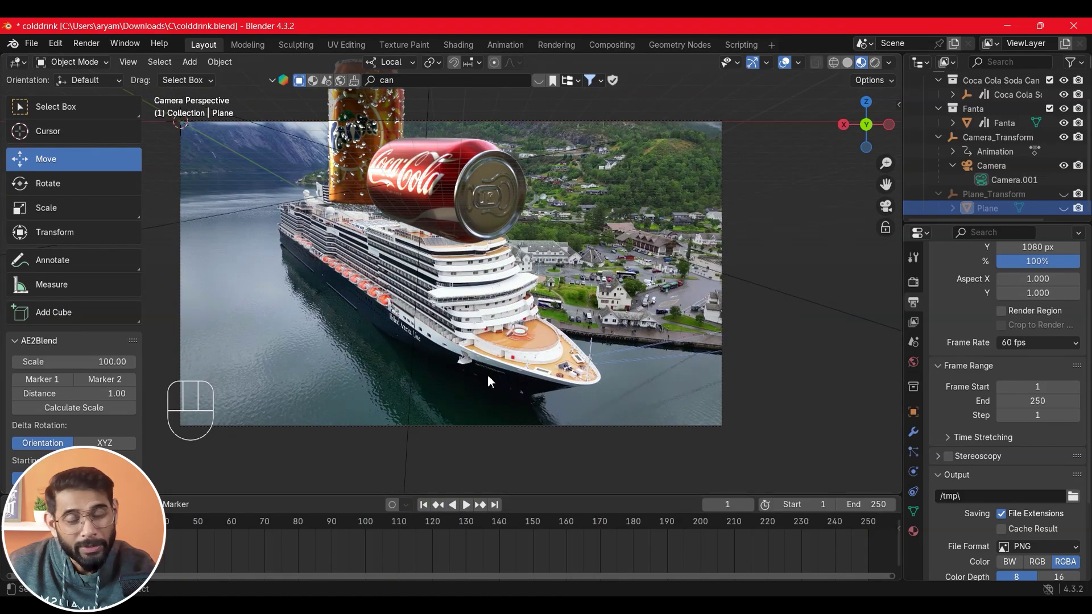